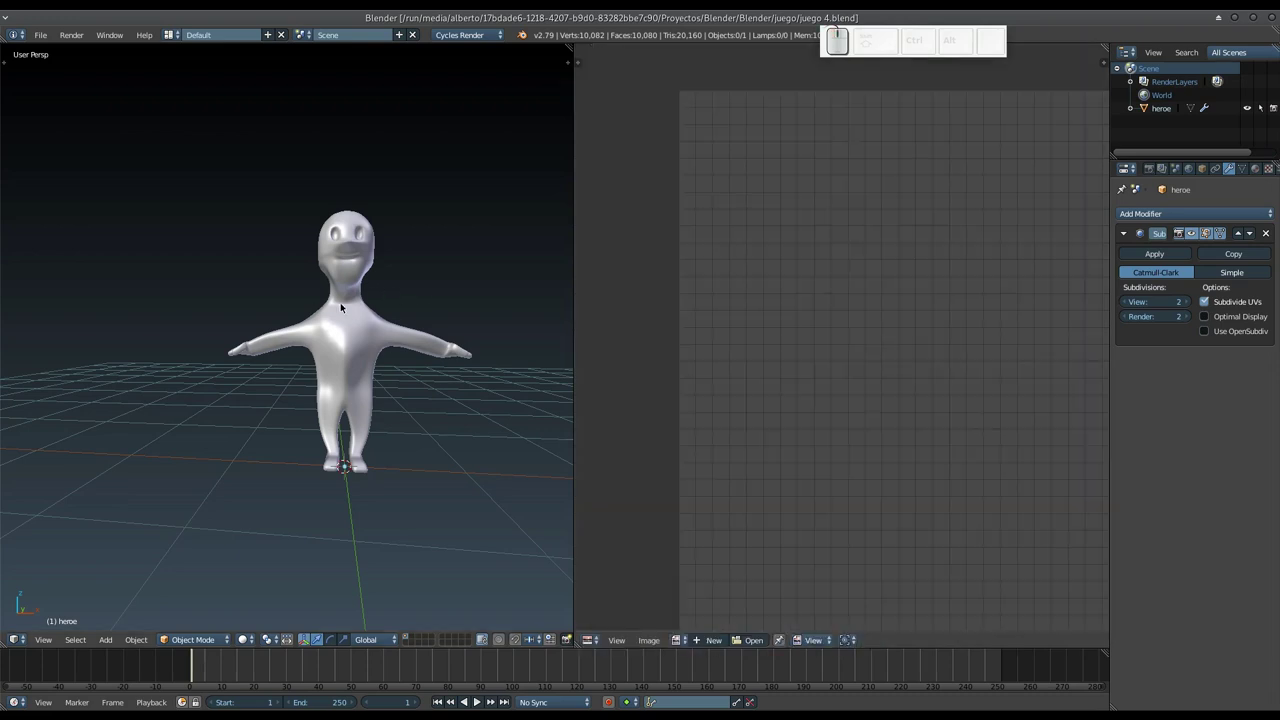
- Frame the heroe mesh in the view and switch it into Edit Mode to show its UVs
scroll("down", 3)
scroll("up", 3)
scroll("down", 3)
middle_click(449, 296)
middle_click(417, 296)
key("shift+Tab")
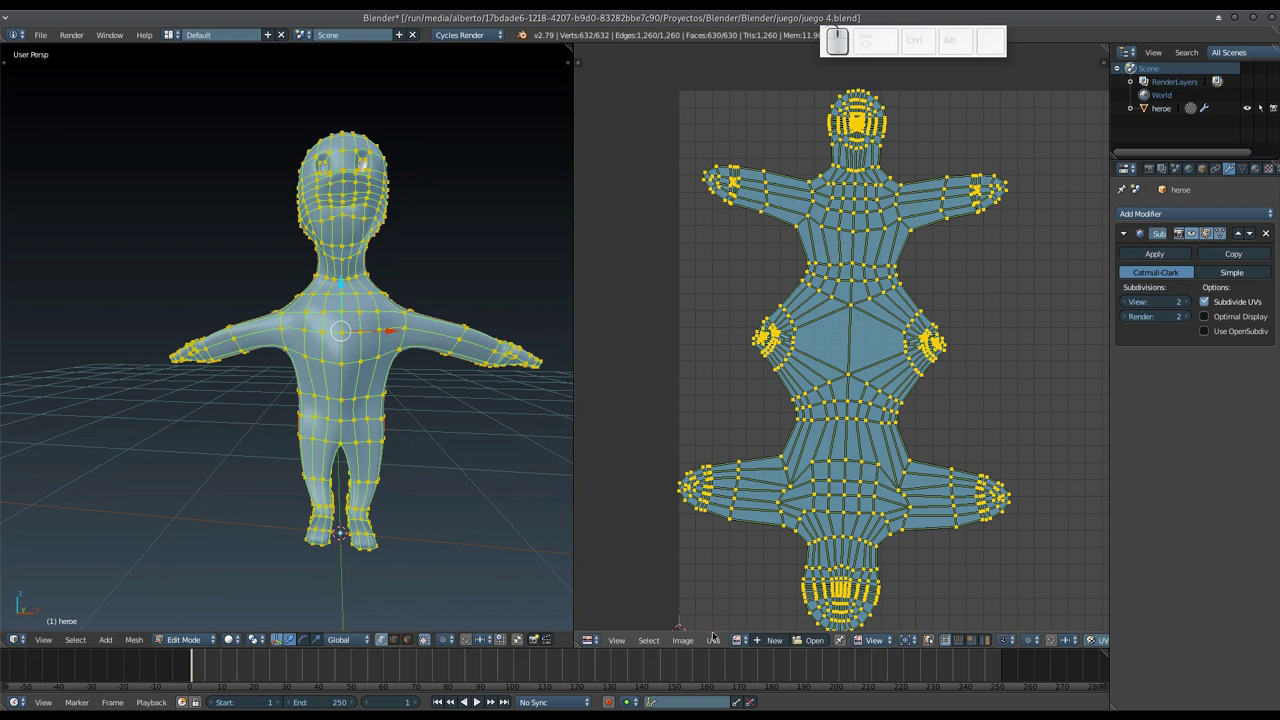
- Create a new 1024×1024 image from the Image menu and name it 'pancracio'
left_click(691, 638)
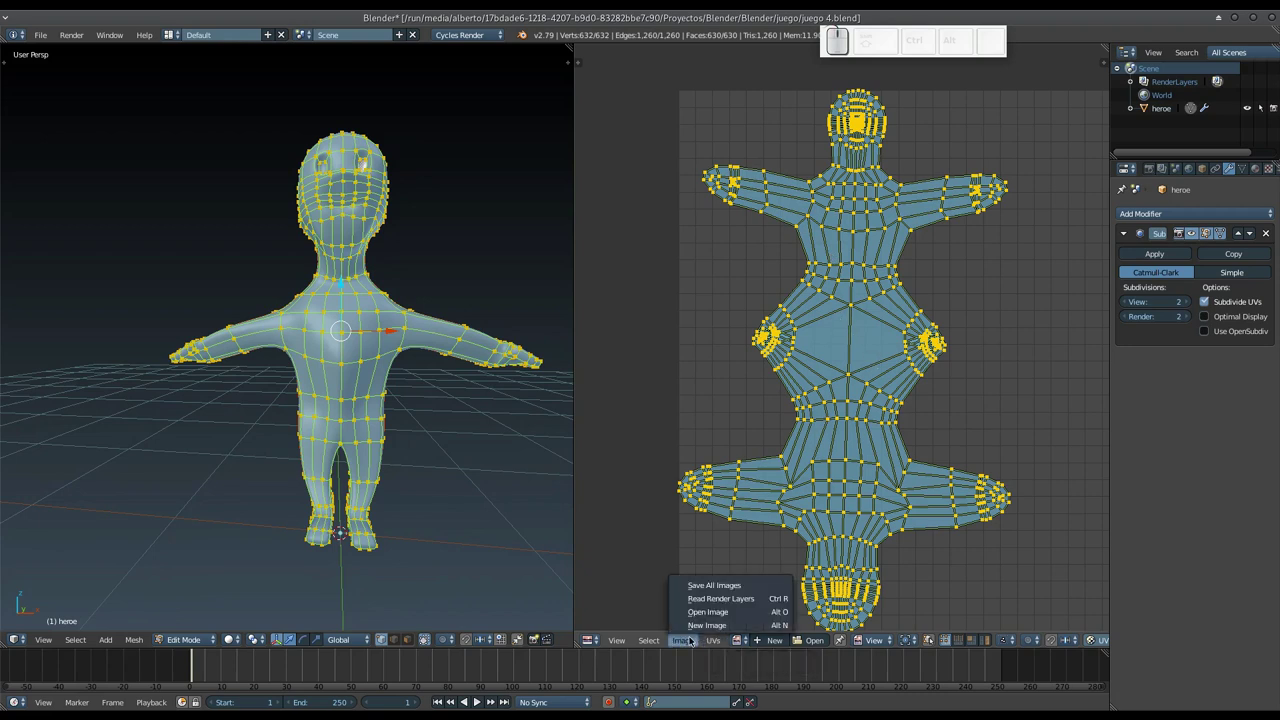
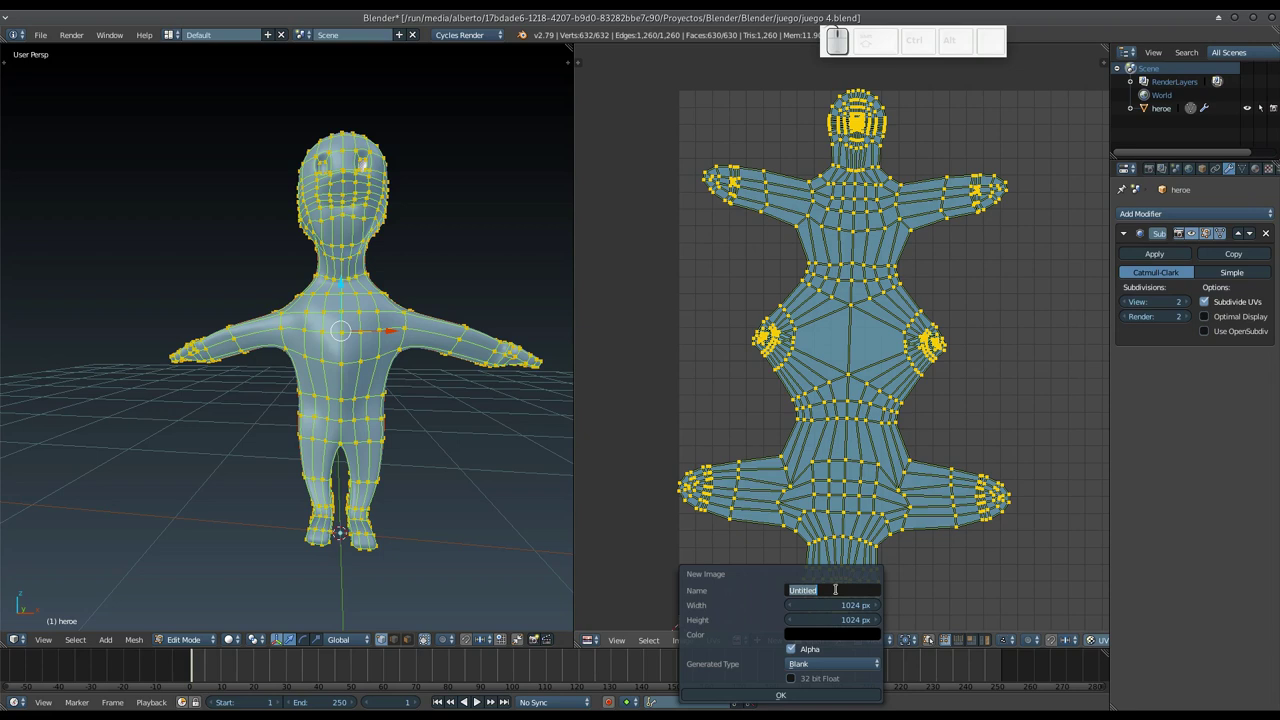
key("p")
key("a")
key("n")
key("c")
key("a")
key("c")
key("i")
key("o")
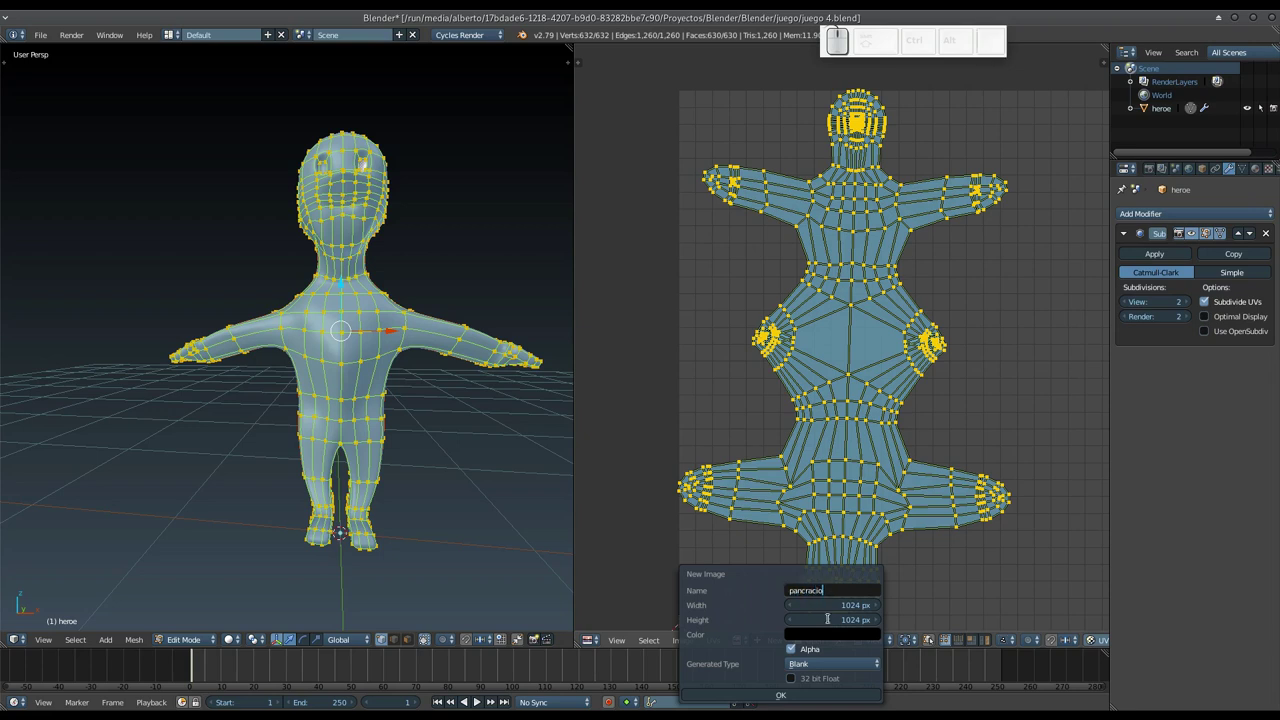
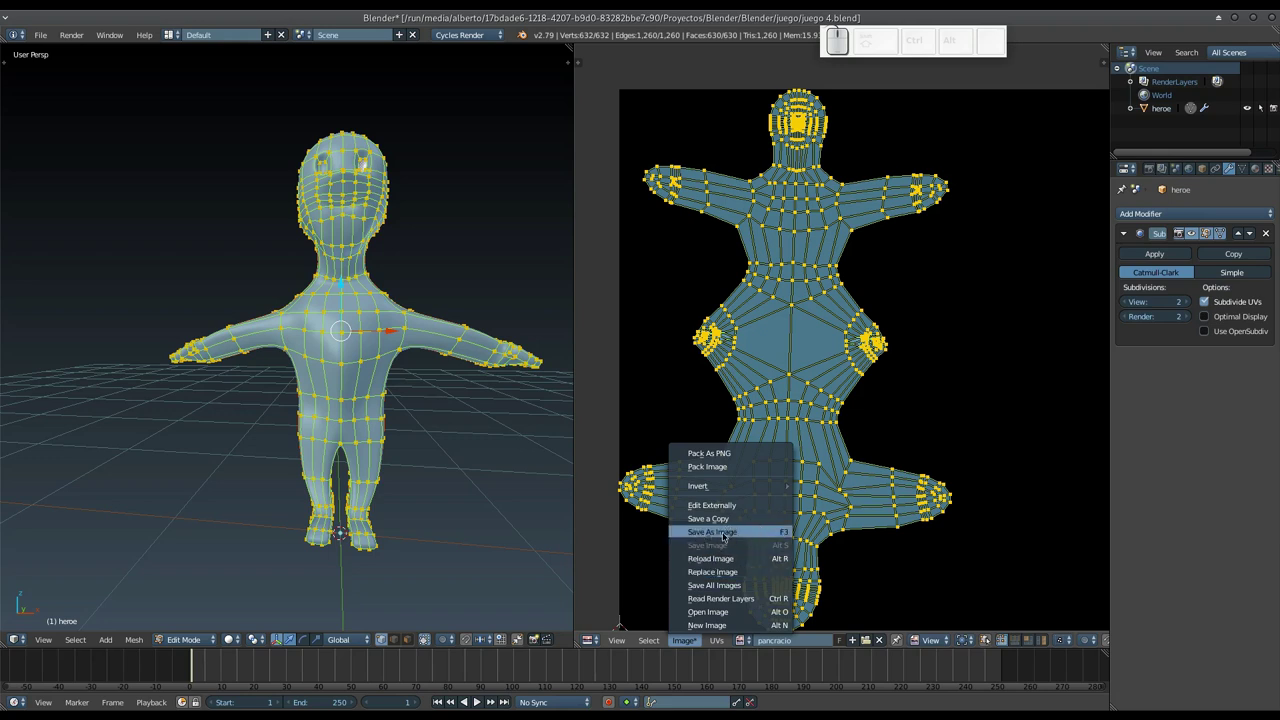
- Save the pancracio image as pancracio.png in the juego folder via Save As Image
left_click(722, 531)
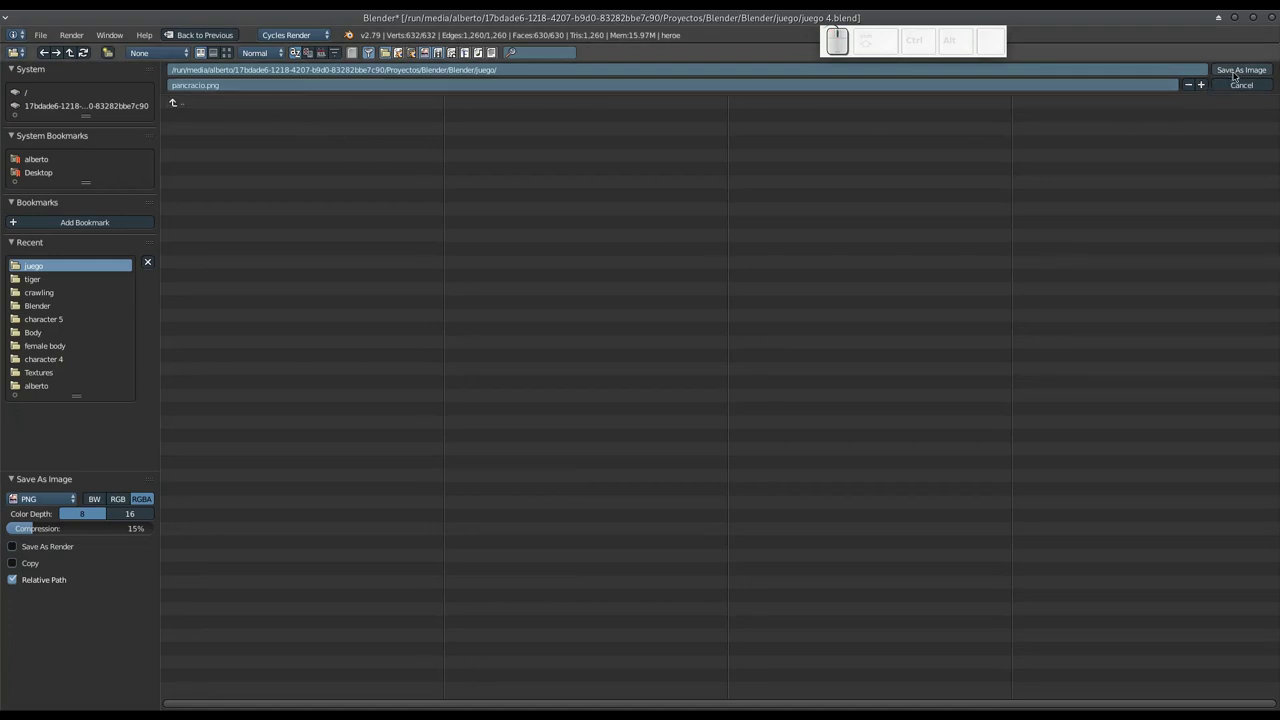
left_click(1243, 74)
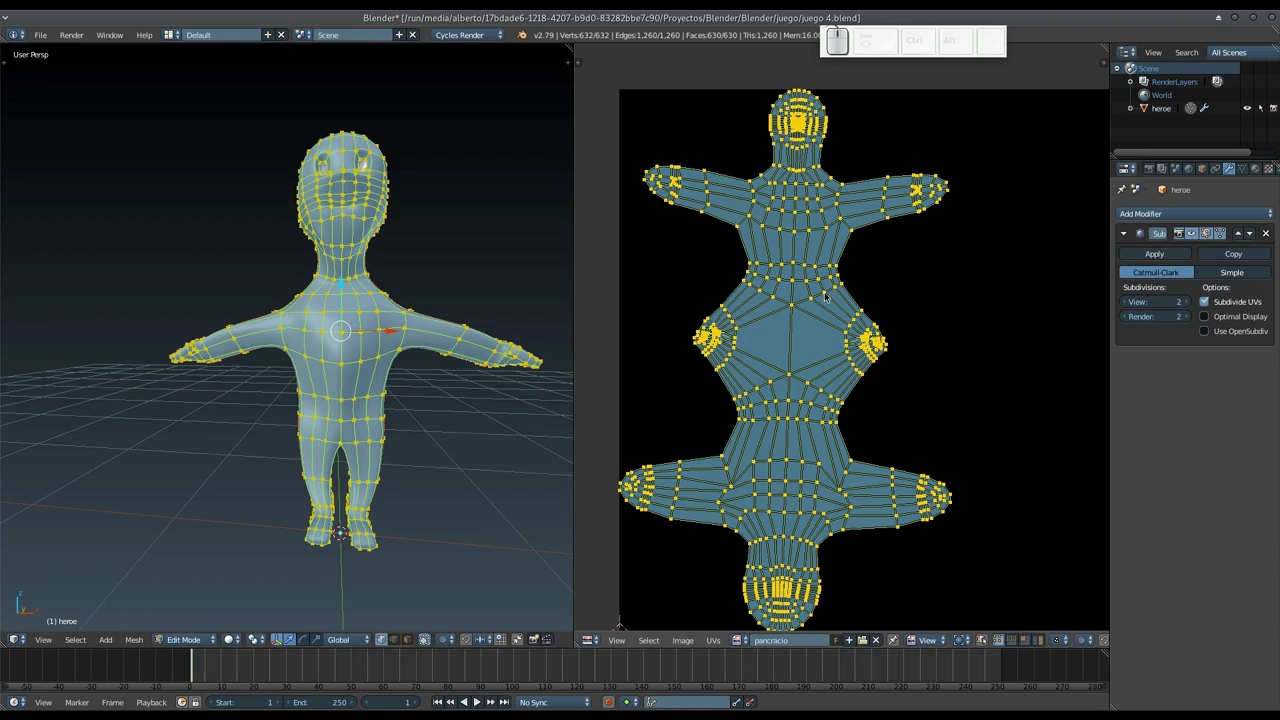
left_click(686, 649)
left_click(686, 639)
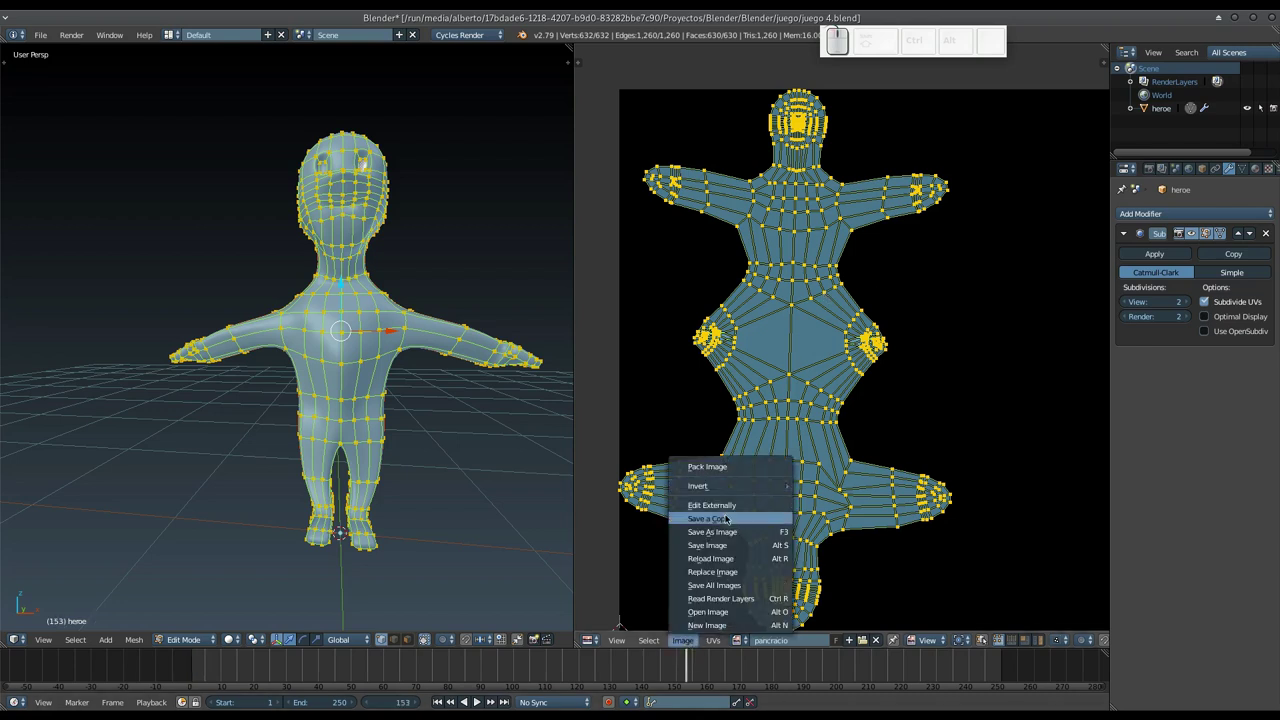
left_click(737, 532)
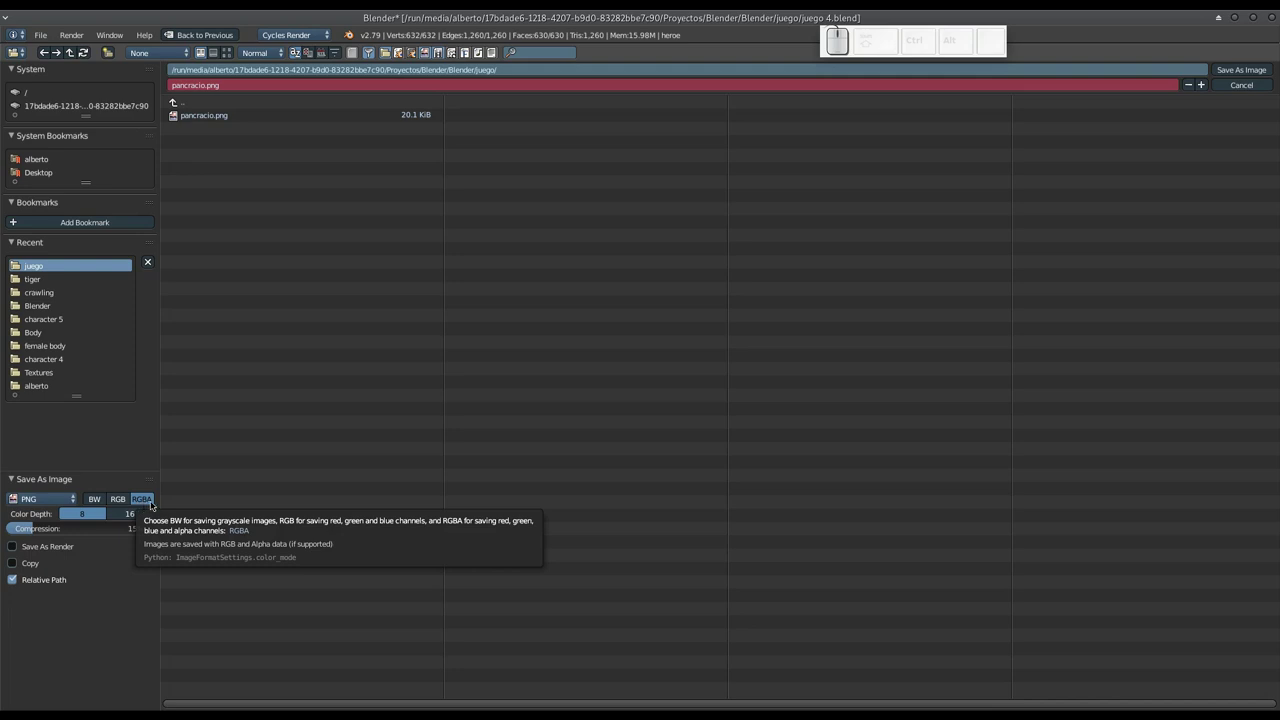
key("Escape")
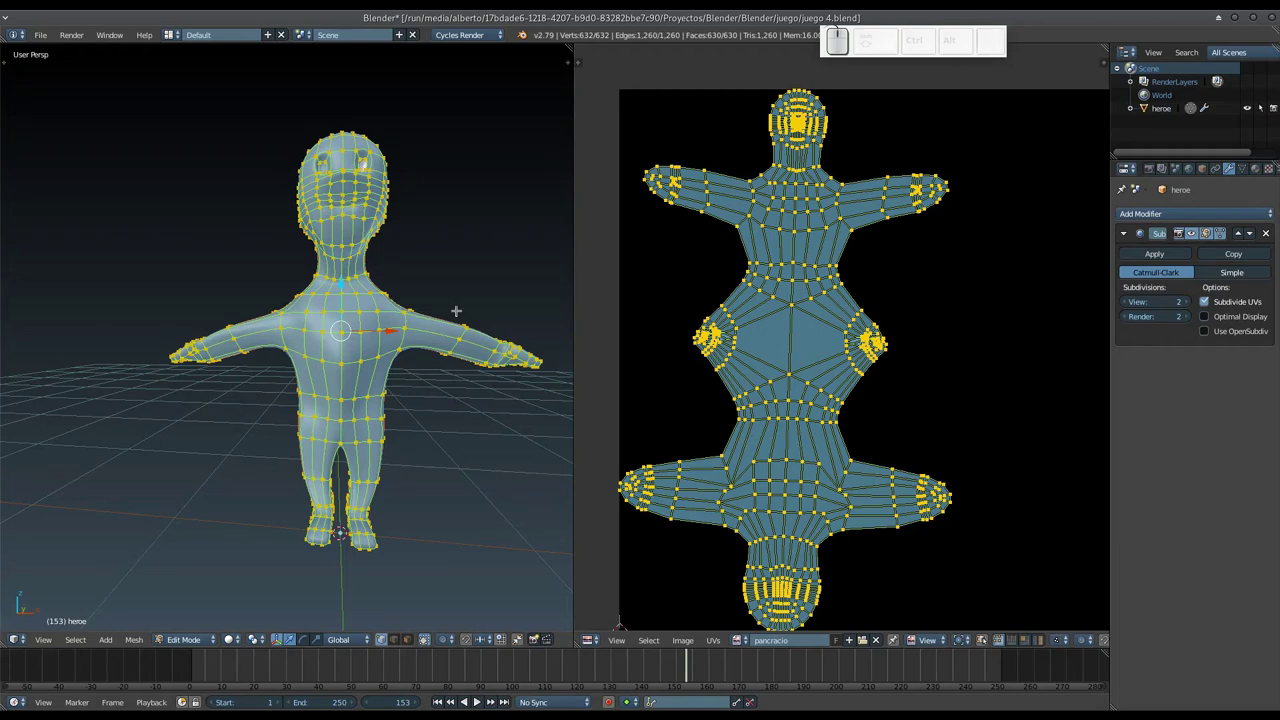
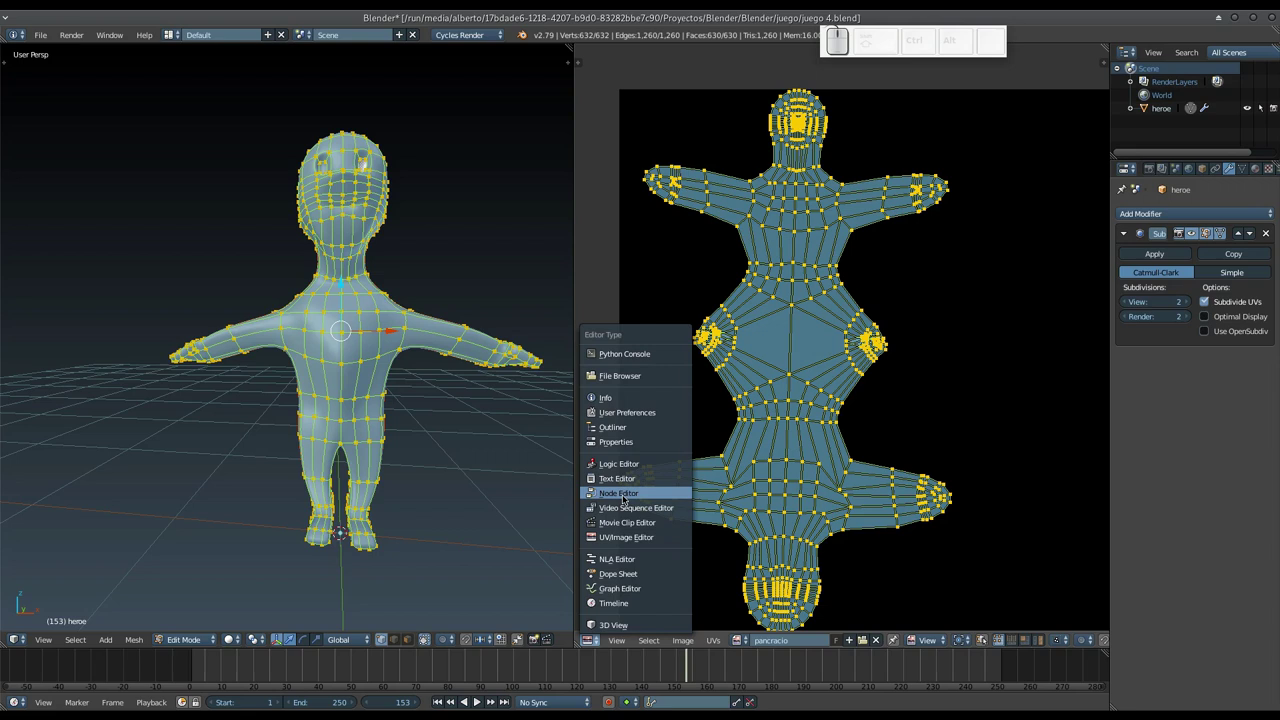
- Show the material node graph, delete the default diffuse node and start adding a shader
left_click(623, 492)
left_click_drag(623, 492, 683, 306)
left_click(683, 306)
key("x")
key("shift+a")
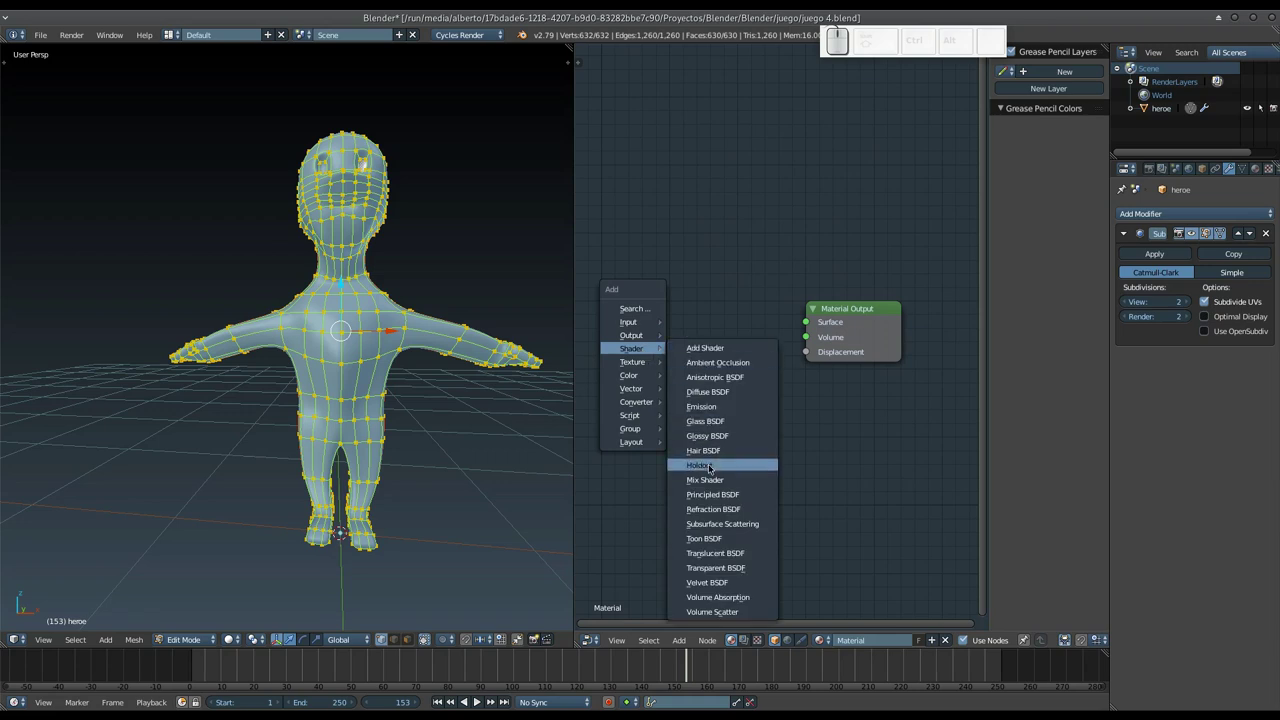
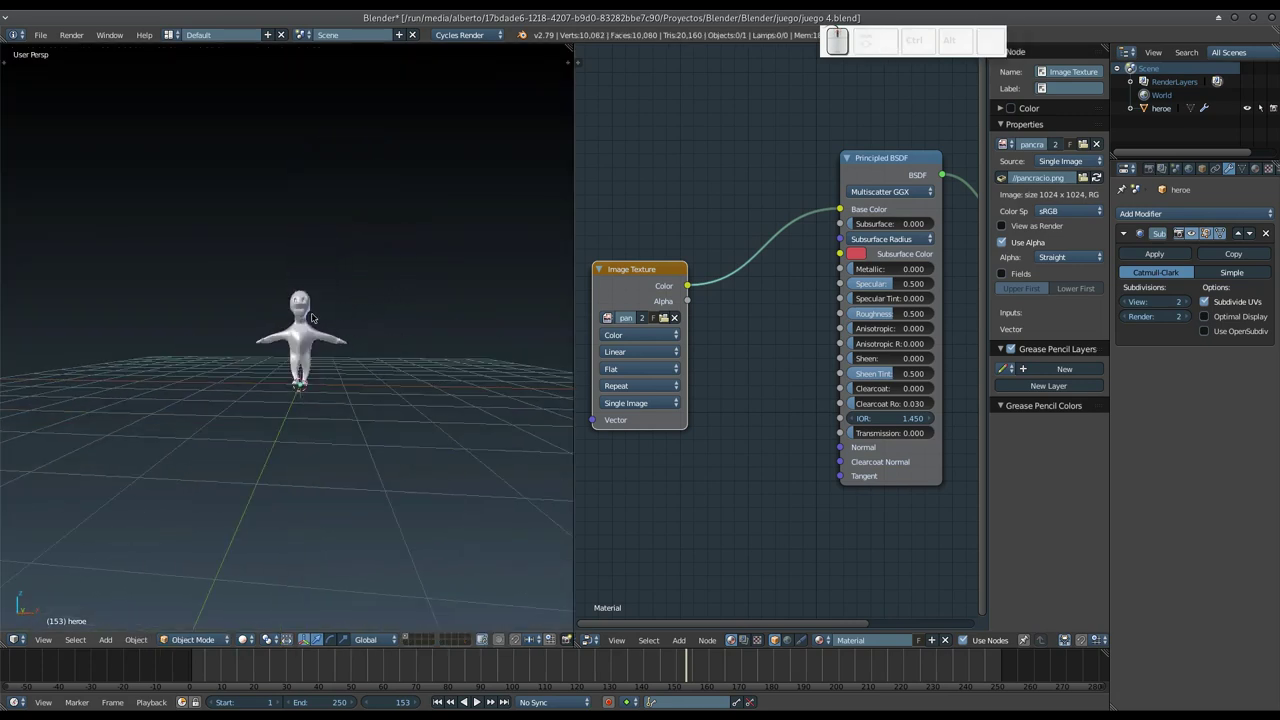
- Set the world background colour to light grey in World properties
left_click(1197, 168)
left_click(1170, 279)
left_click(1205, 305)
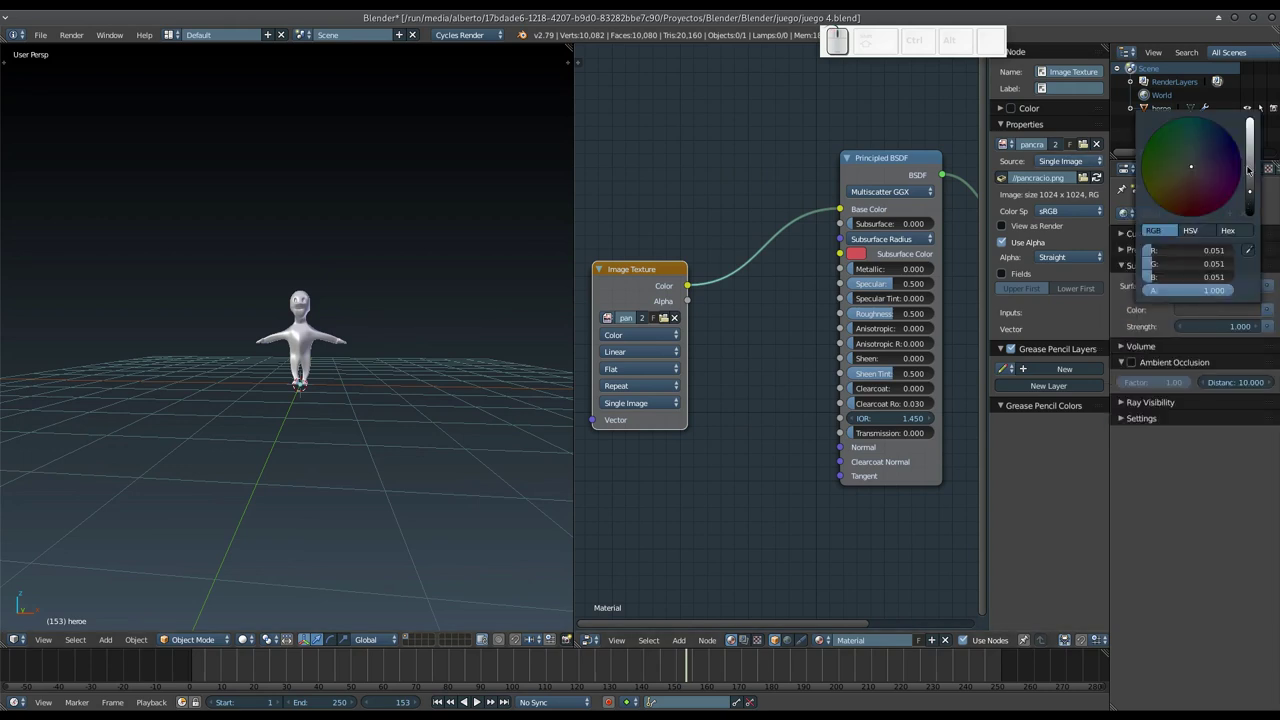
left_click(1251, 153)
key("shift+a")
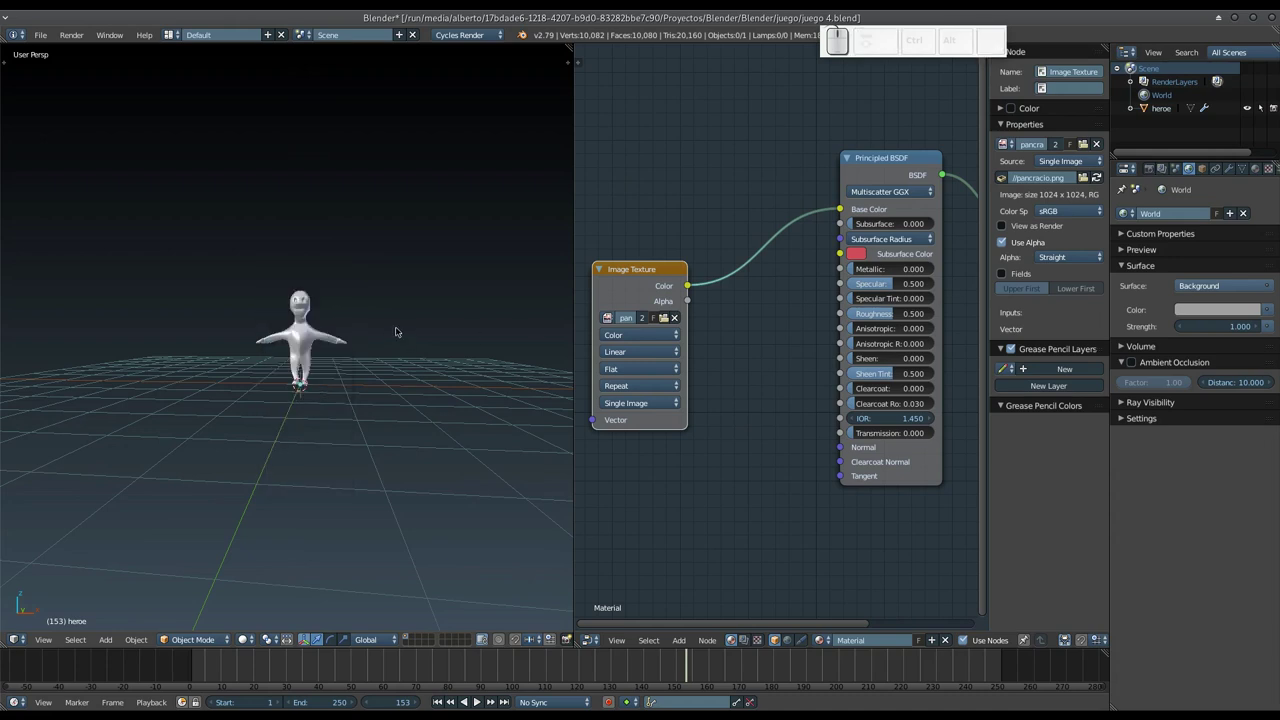
- Preview the character in rendered shading, then save the project as juego 4.blend
key("shift+z")
scroll("up", 3)
left_click_drag(354, 243, 515, 286)
key("shift+z")
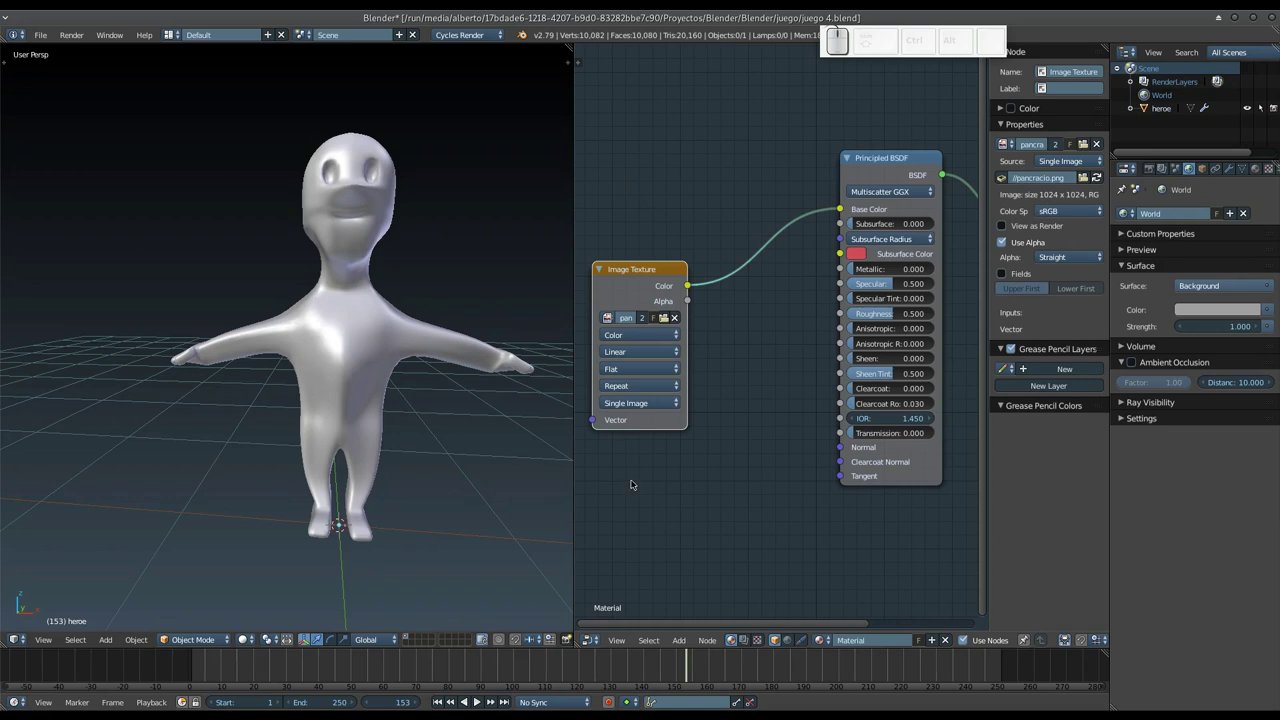
key("ctrl+shift+s")
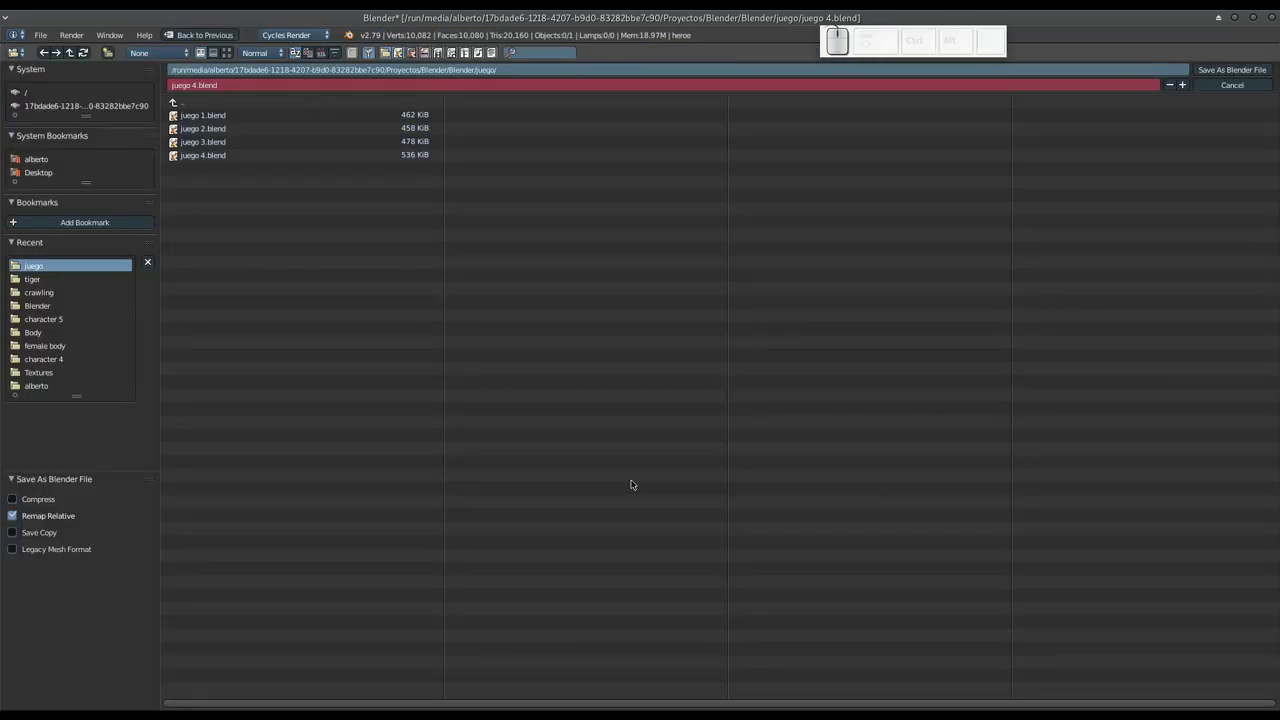
key("KP_Add")
key("KP_Enter")
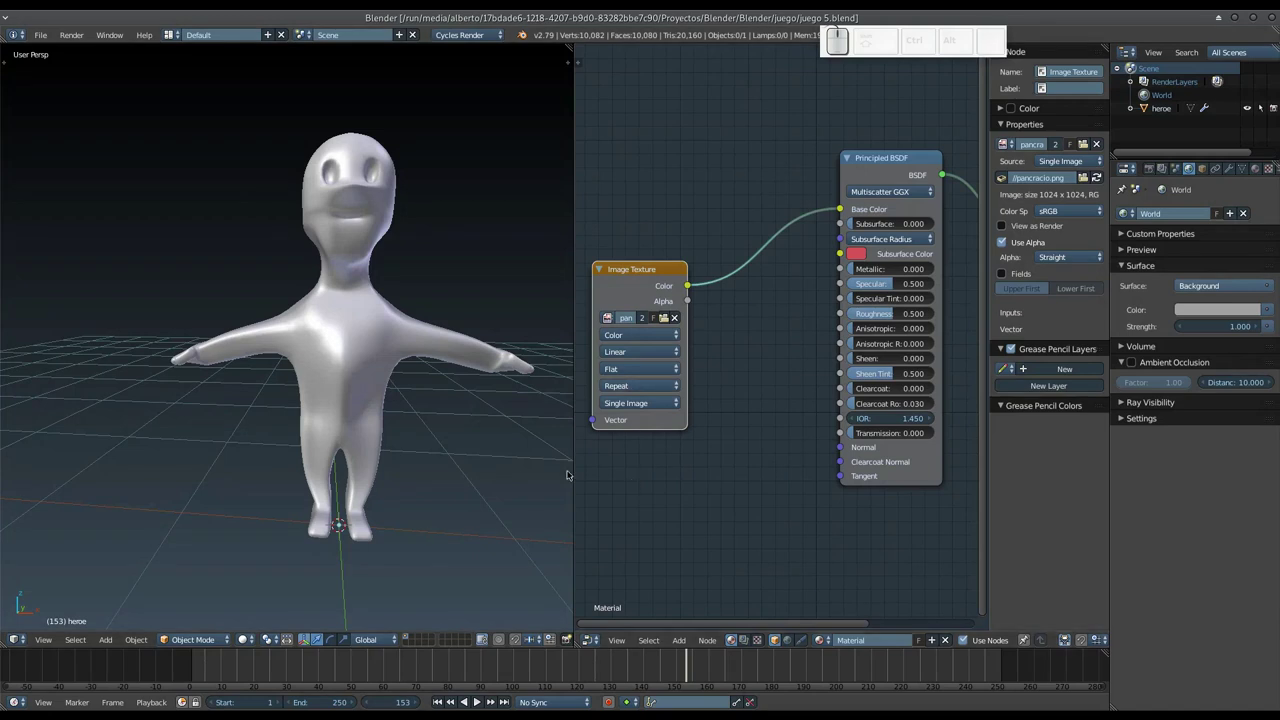
scroll("down", 3)
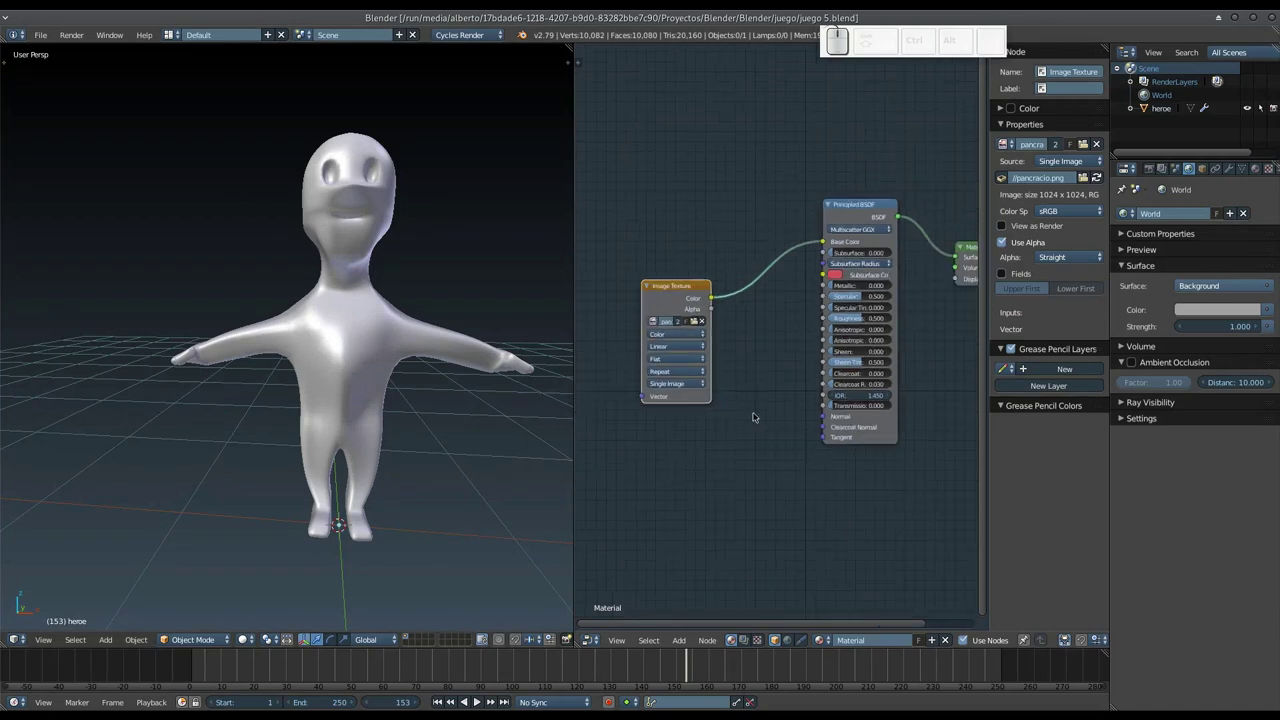
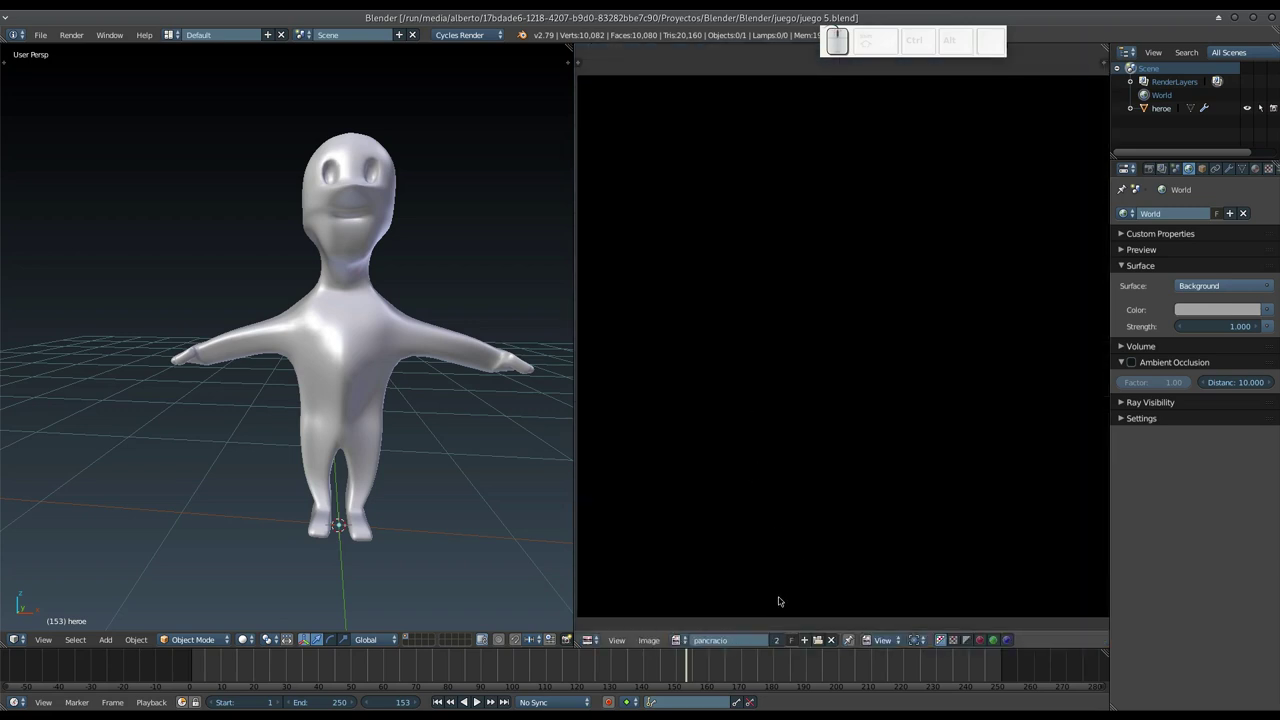
- Enter Edit Mode and show the Tool Shelf brush settings for texture painting
key("Tab")
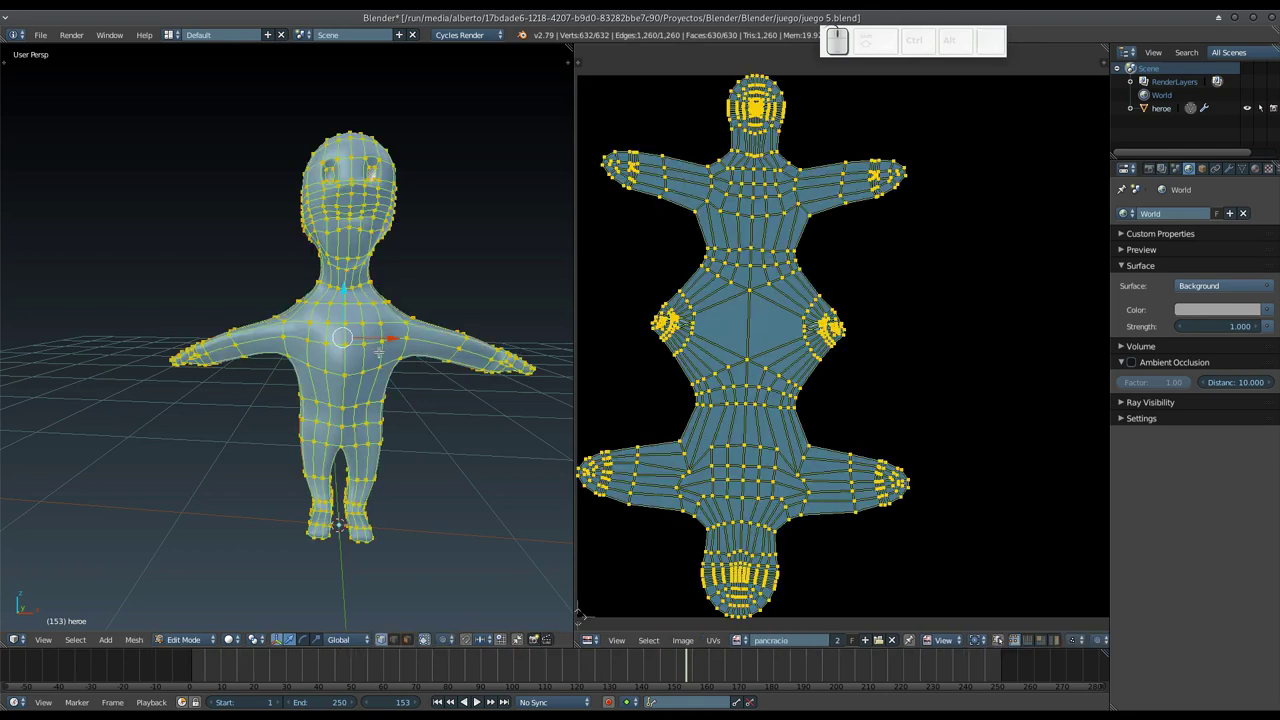
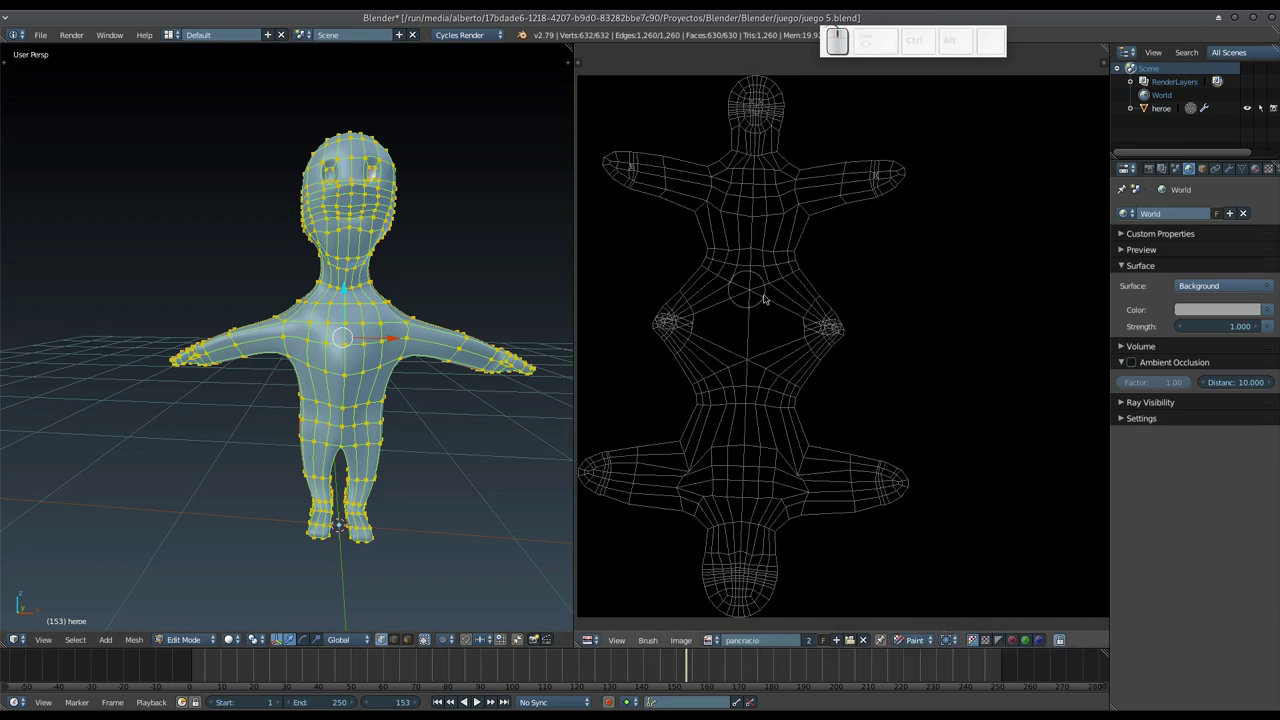
scroll("down", 3)
scroll("up", 3)
key("t")
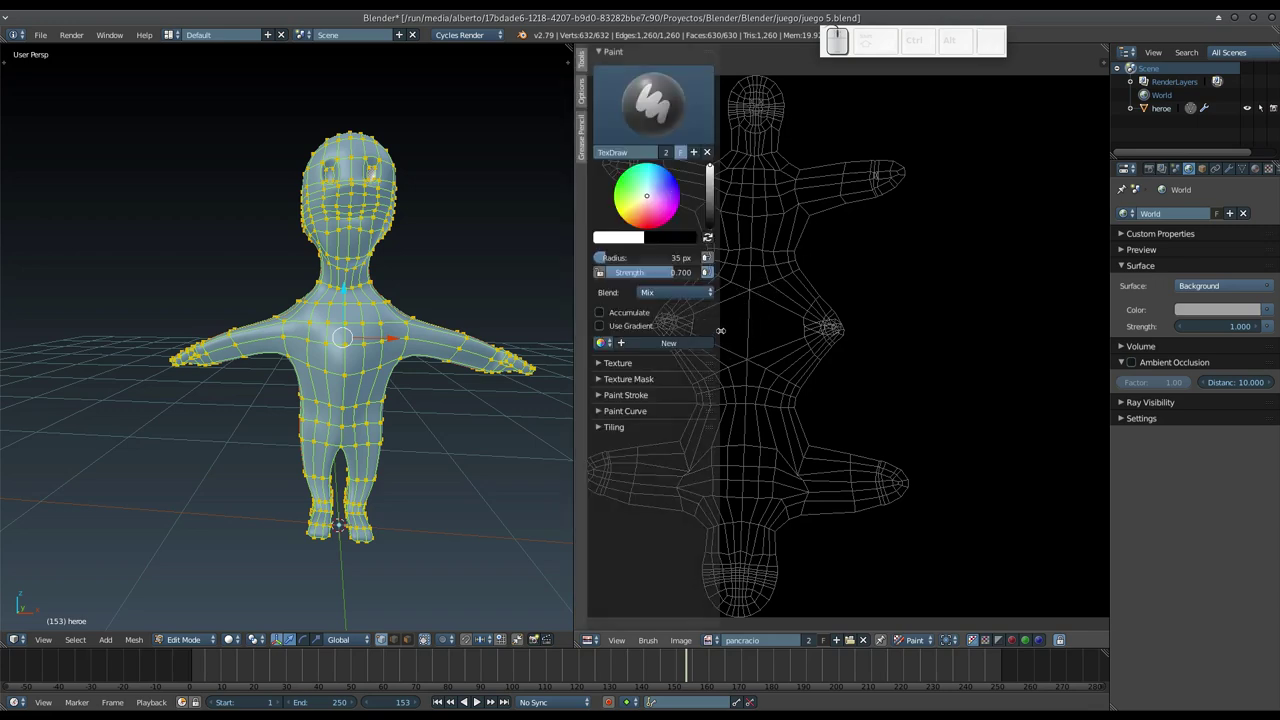
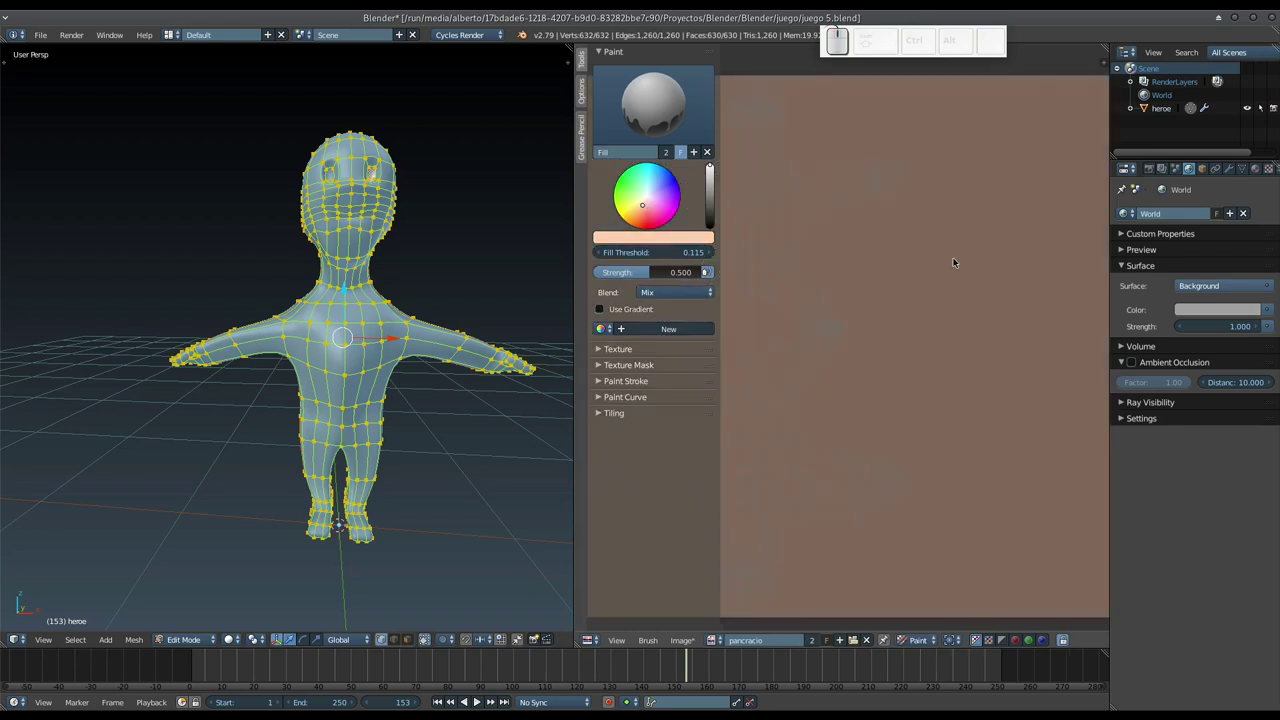
- Preview the skin-toned character rendered, return to solid shading and Object Mode
key("shift+z")
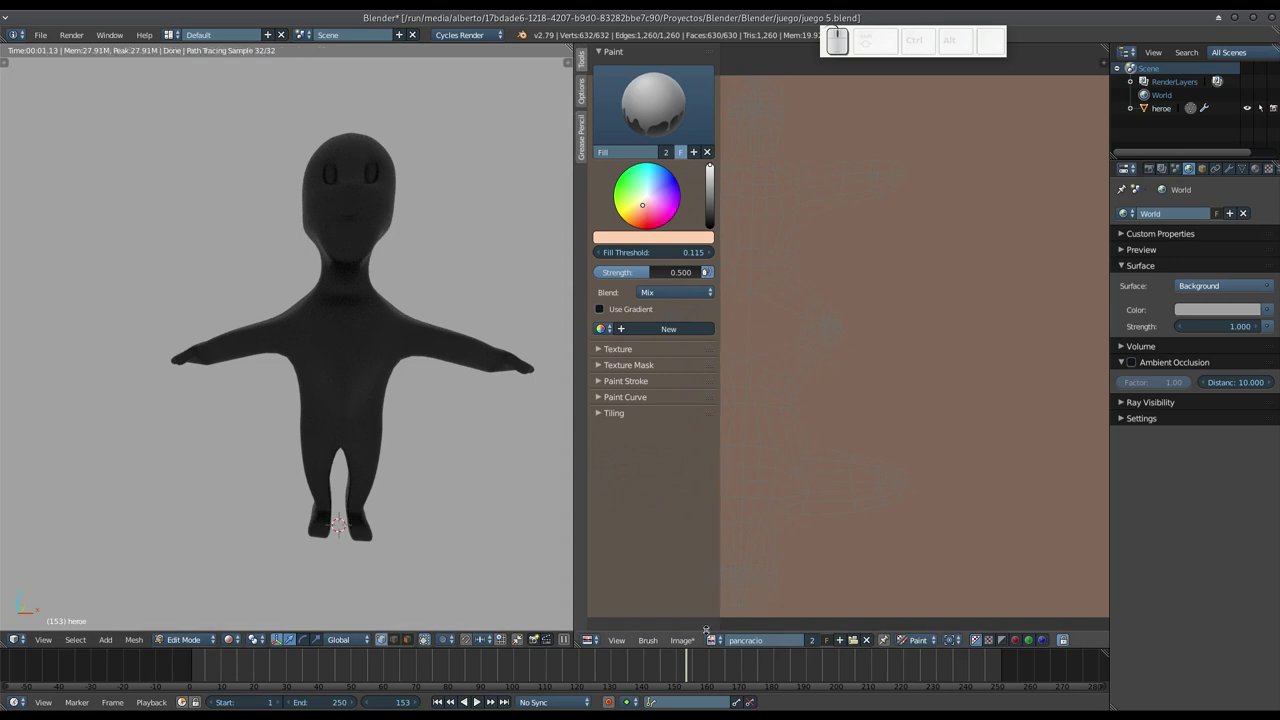
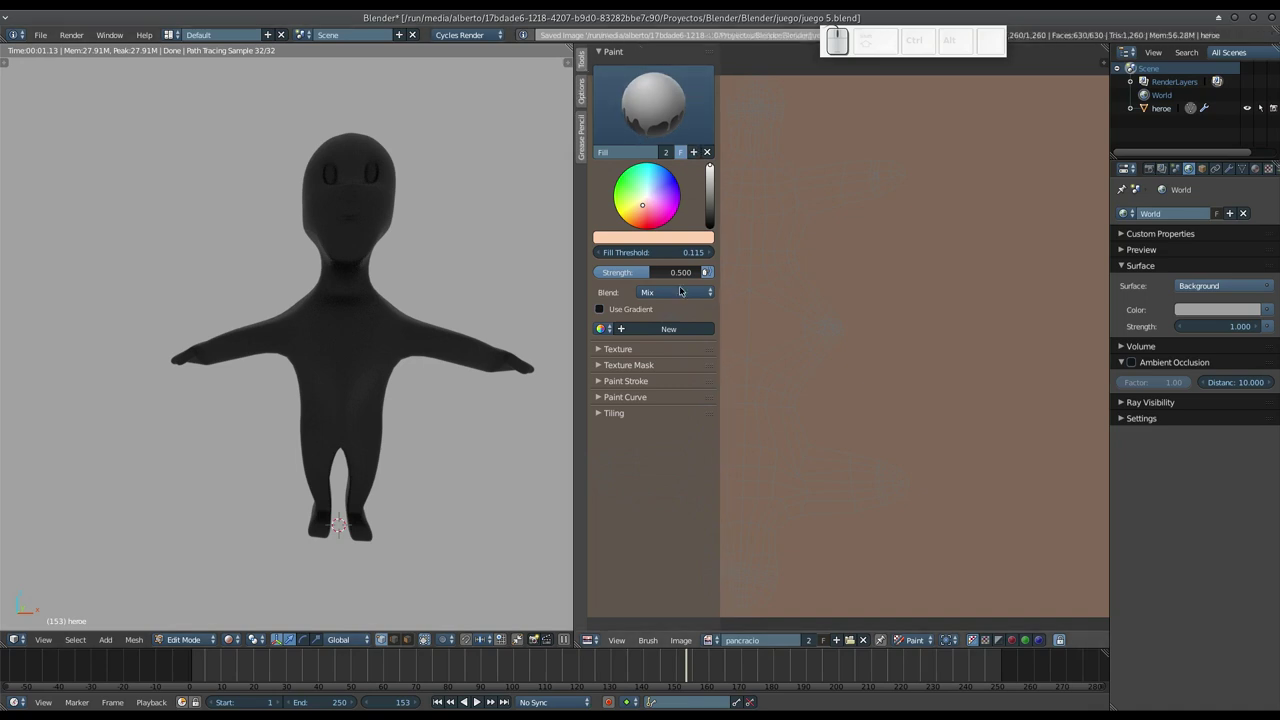
key("shift+z")
key("Tab")
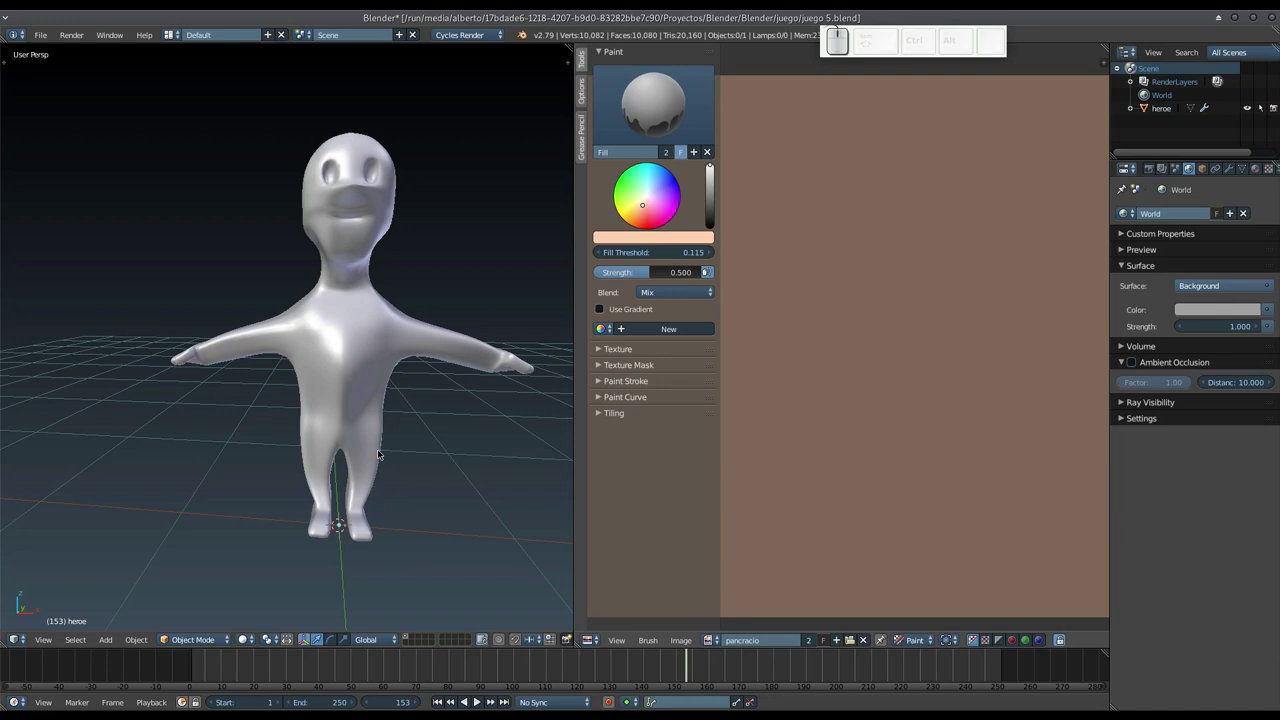
- Pan and zoom the skin-toned pancracio image around the Image Editor
scroll("down", 3)
scroll("up", 3)
scroll("down", 3)
left_click(869, 271)
left_click(932, 266)
left_click(932, 266)
left_click(934, 267)
left_click(934, 267)
left_click(934, 267)
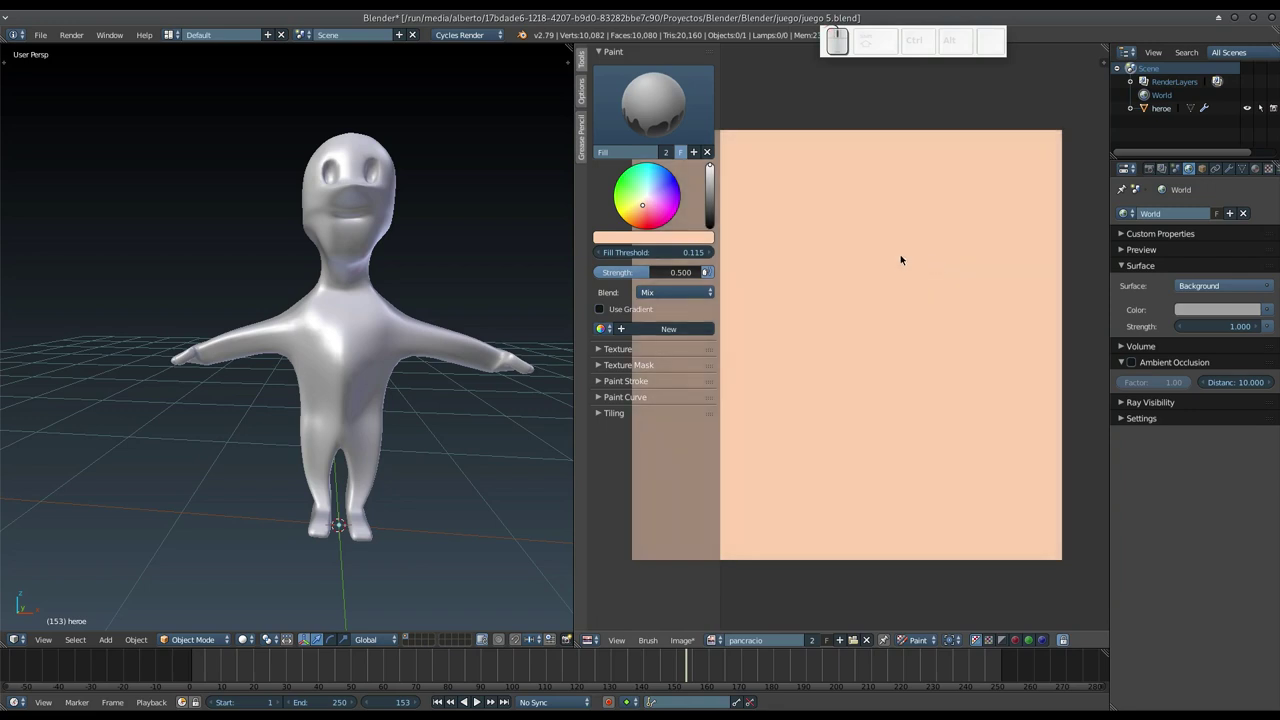
left_click_drag(848, 284, 870, 288)
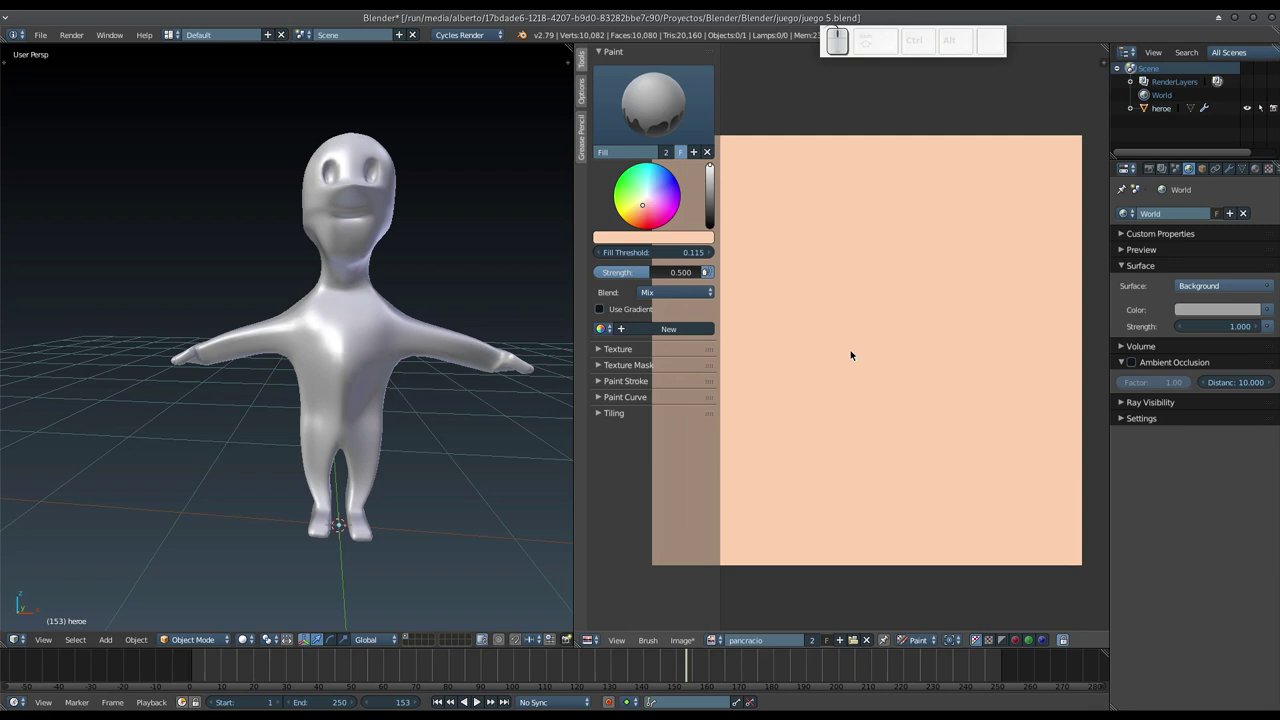
left_click_drag(825, 355, 849, 368)
scroll("up", 3)
scroll("down", 3)
left_click_drag(858, 370, 874, 306)
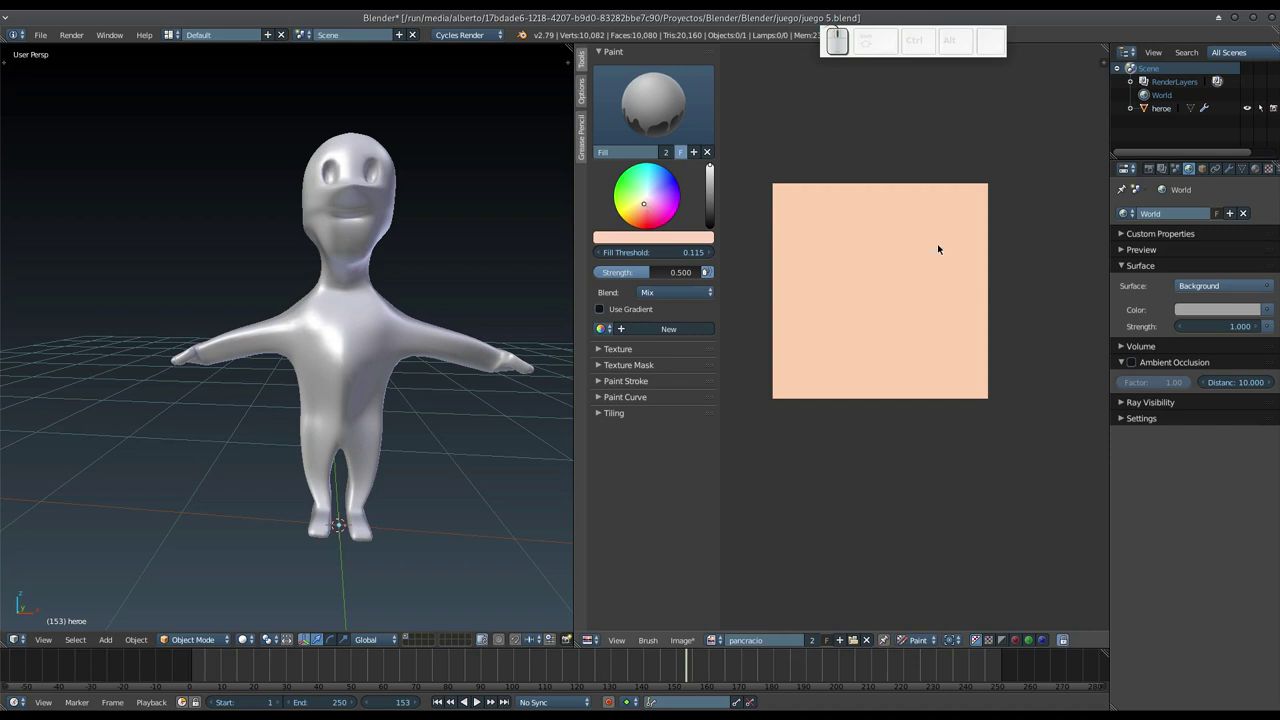
- Zoom in and out repeatedly to inspect the pancracio texture against the grey character
left_click(964, 244)
double_click(932, 257)
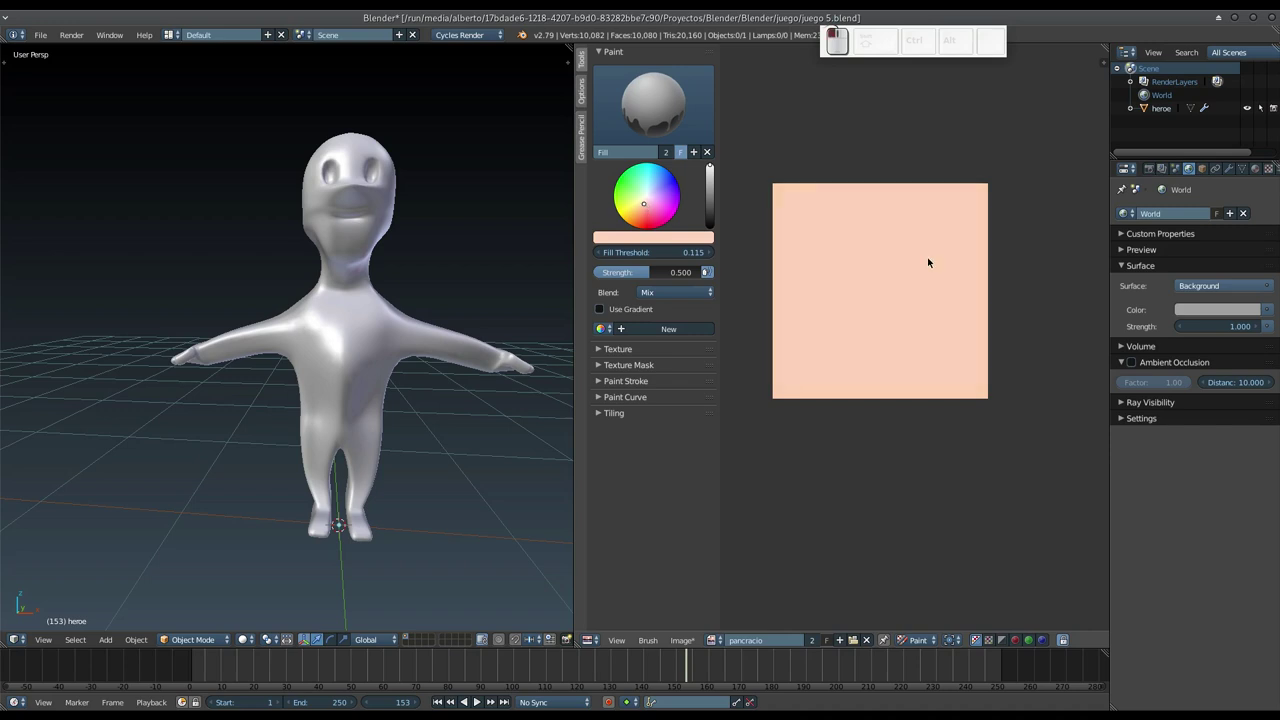
scroll("up", 3)
scroll("down", 3)
scroll("up", 3)
scroll("down", 3)
scroll("up", 3)
scroll("up", 3)
scroll("down", 3)
scroll("up", 3)
scroll("down", 3)
scroll("up", 3)
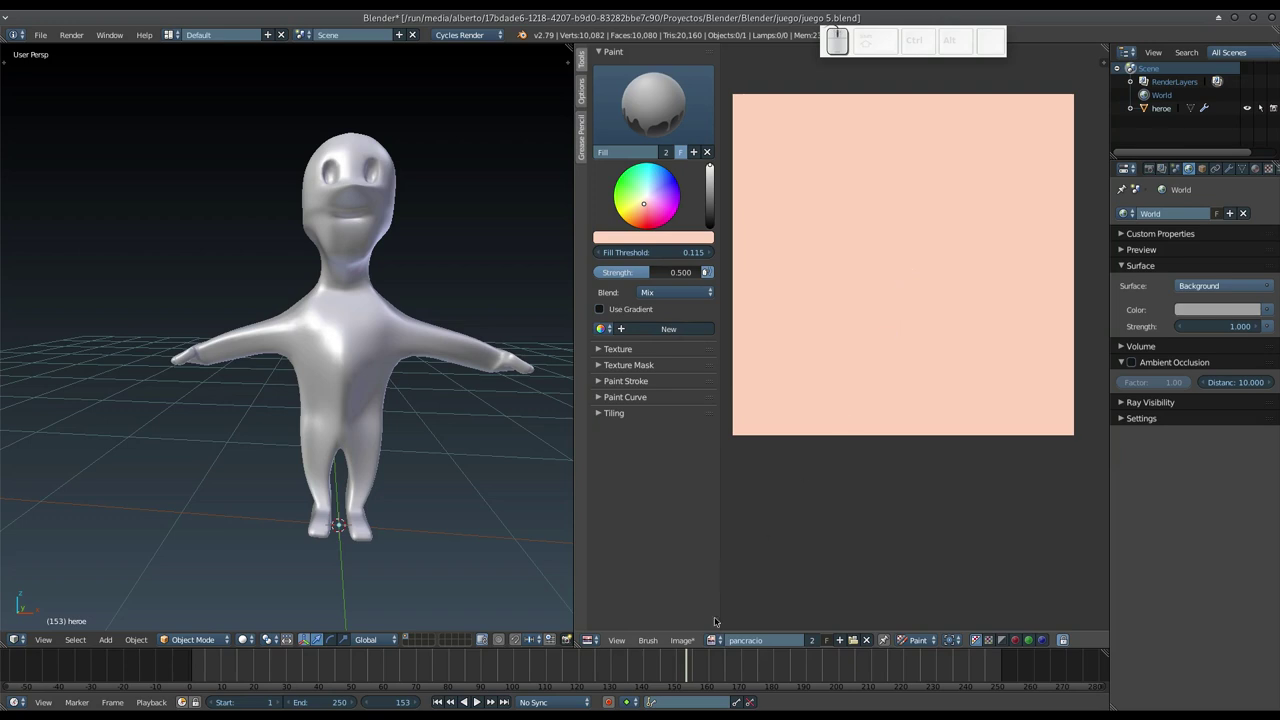
scroll("up", 3)
scroll("down", 3)
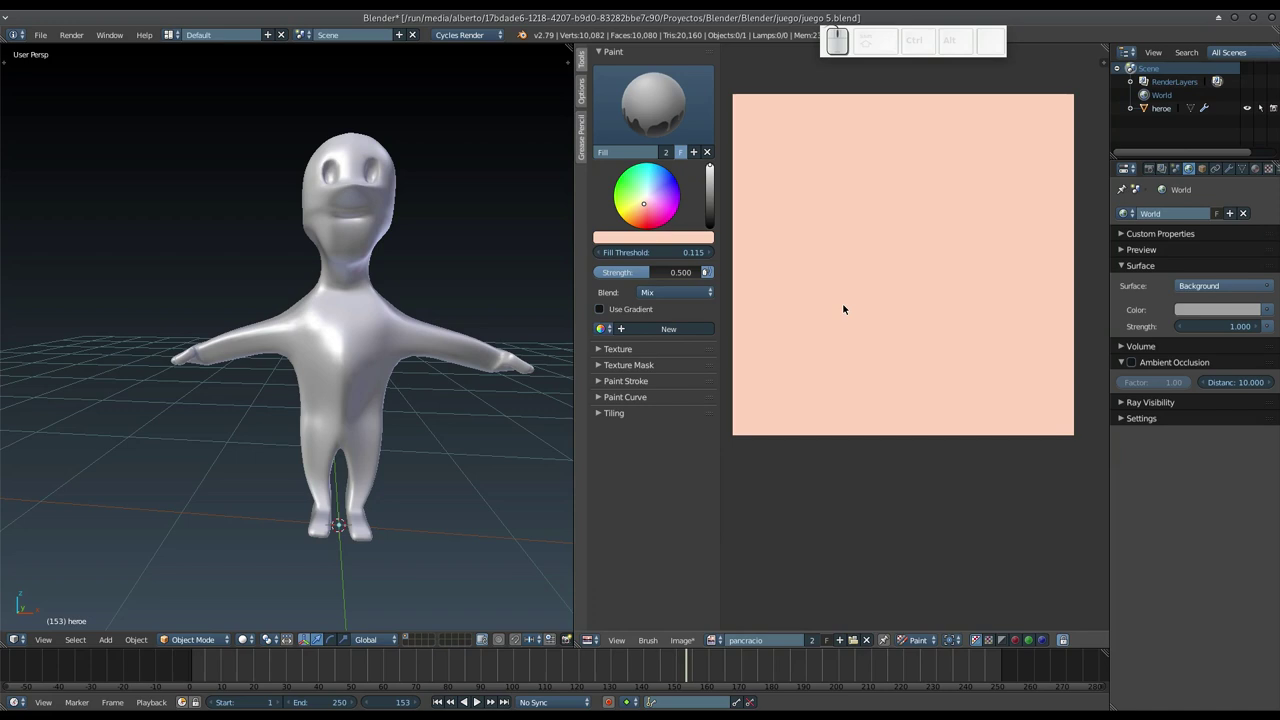
- Return to Object Mode and save the skin-toned texture as pancracio.png in PNG format
key("Tab")
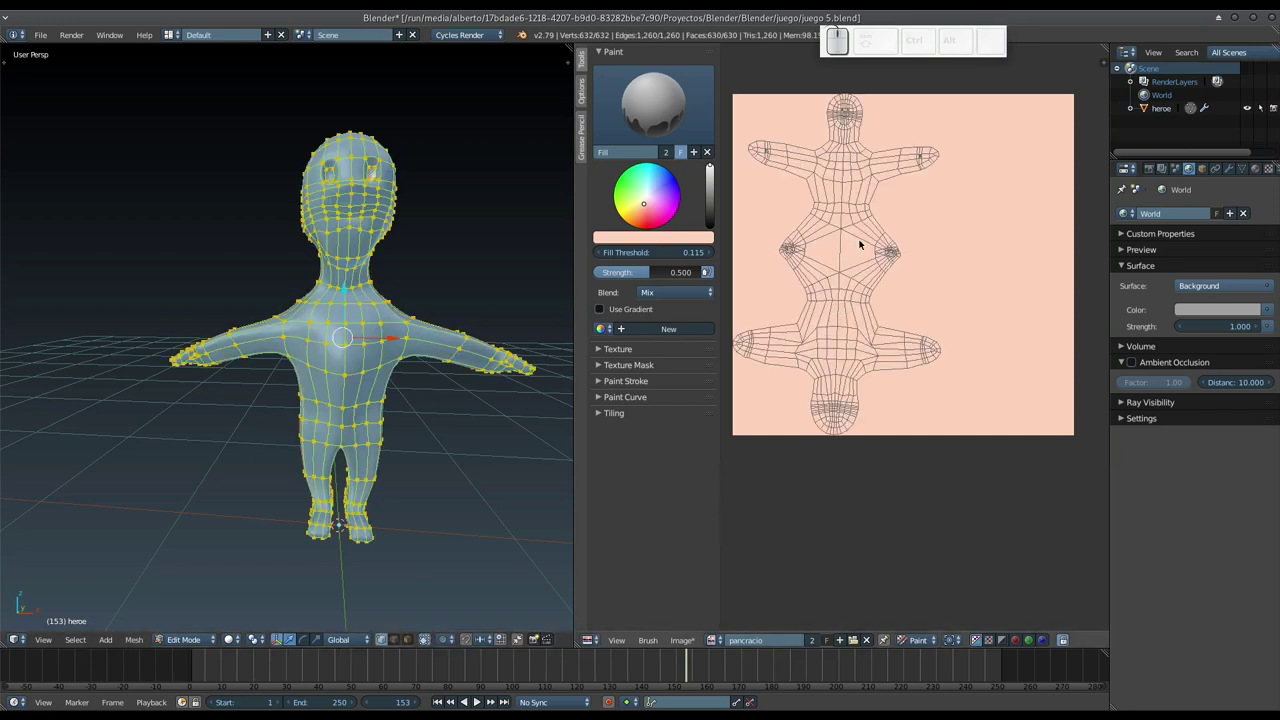
scroll("up", 3)
scroll("down", 3)
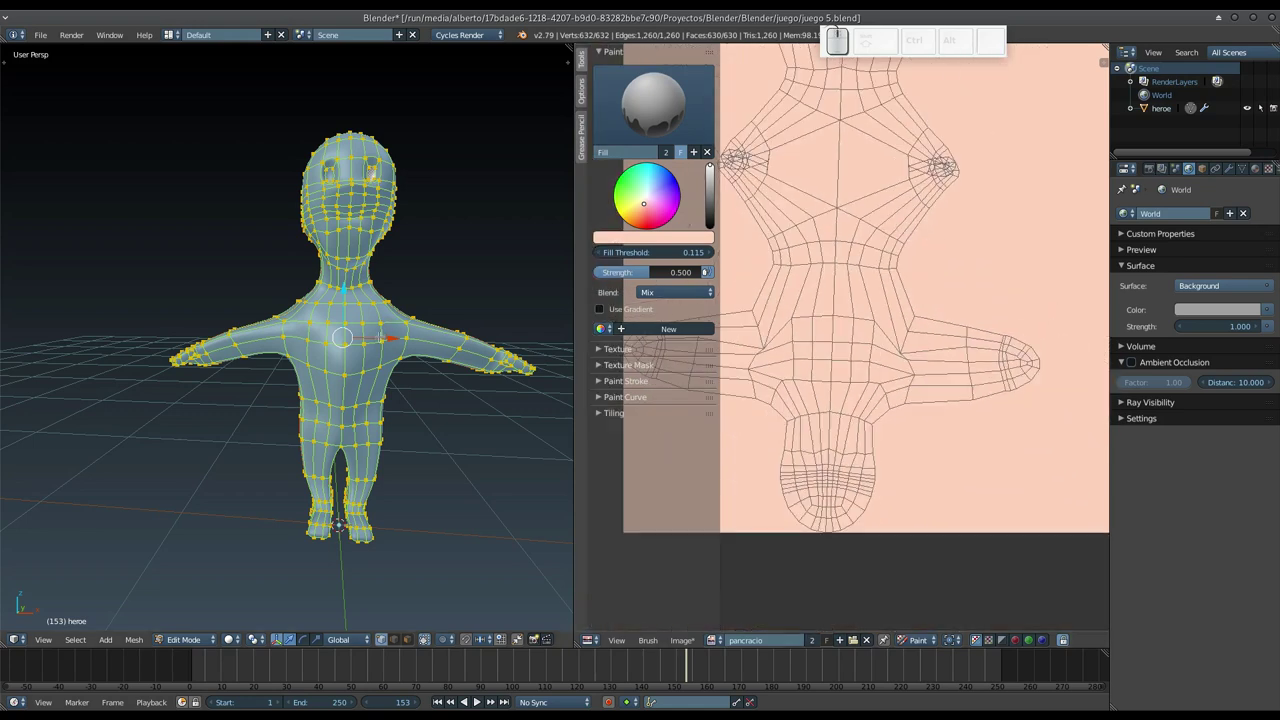
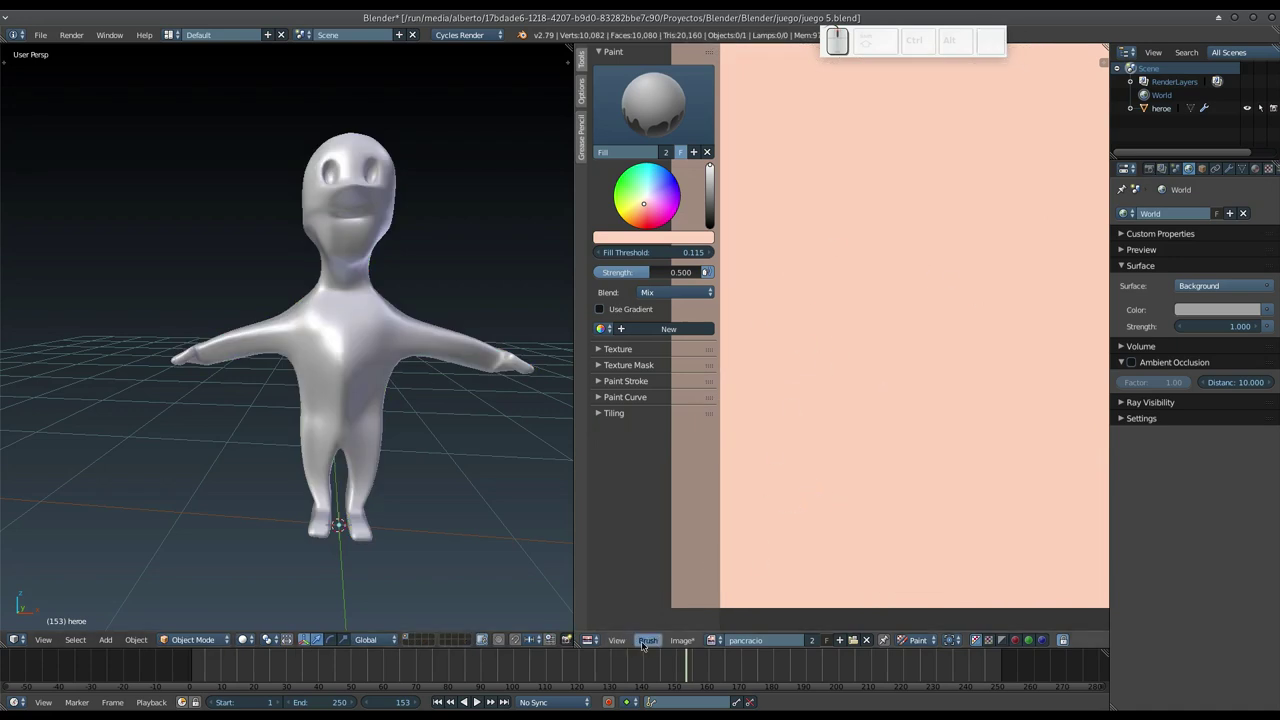
left_click(679, 641)
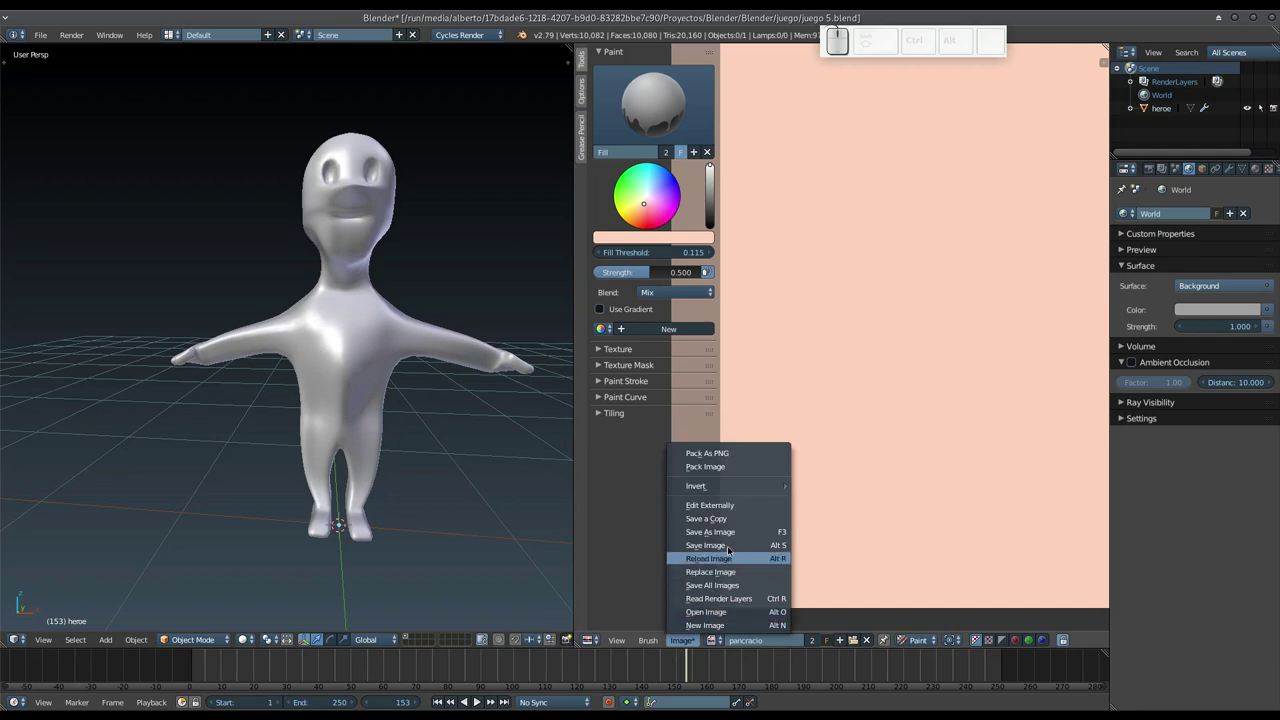
left_click(731, 533)
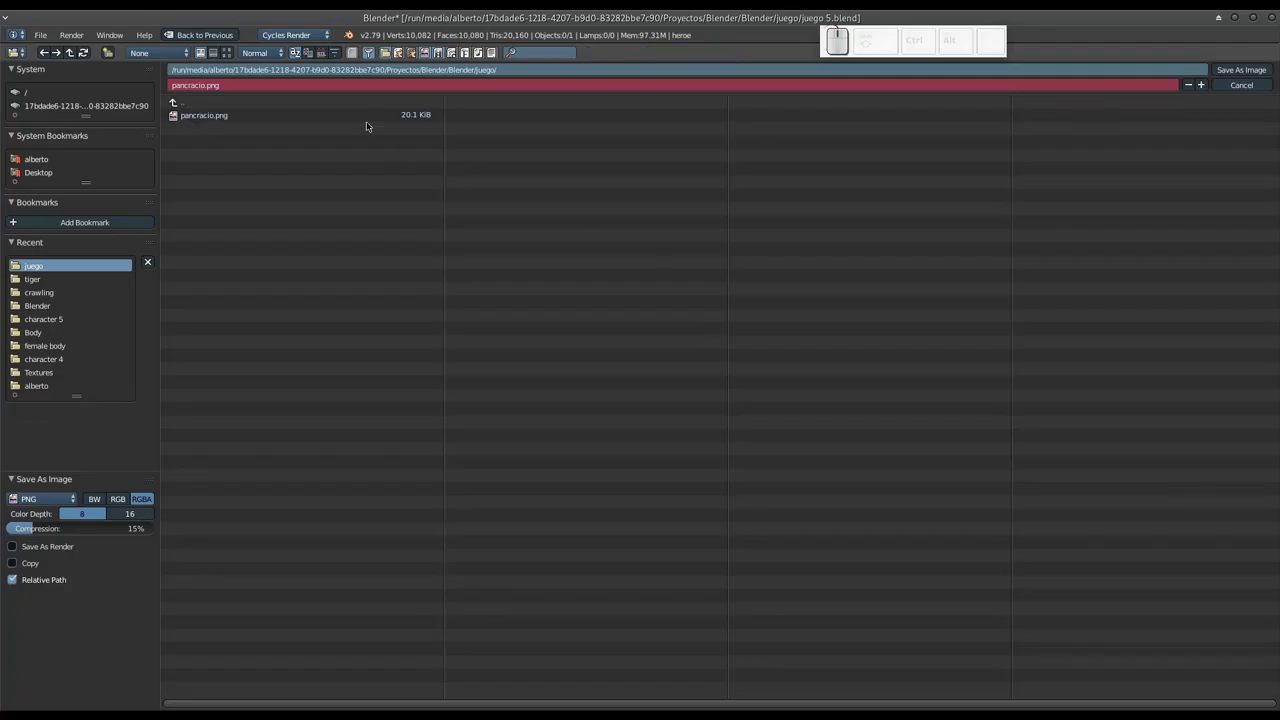
left_click(361, 115)
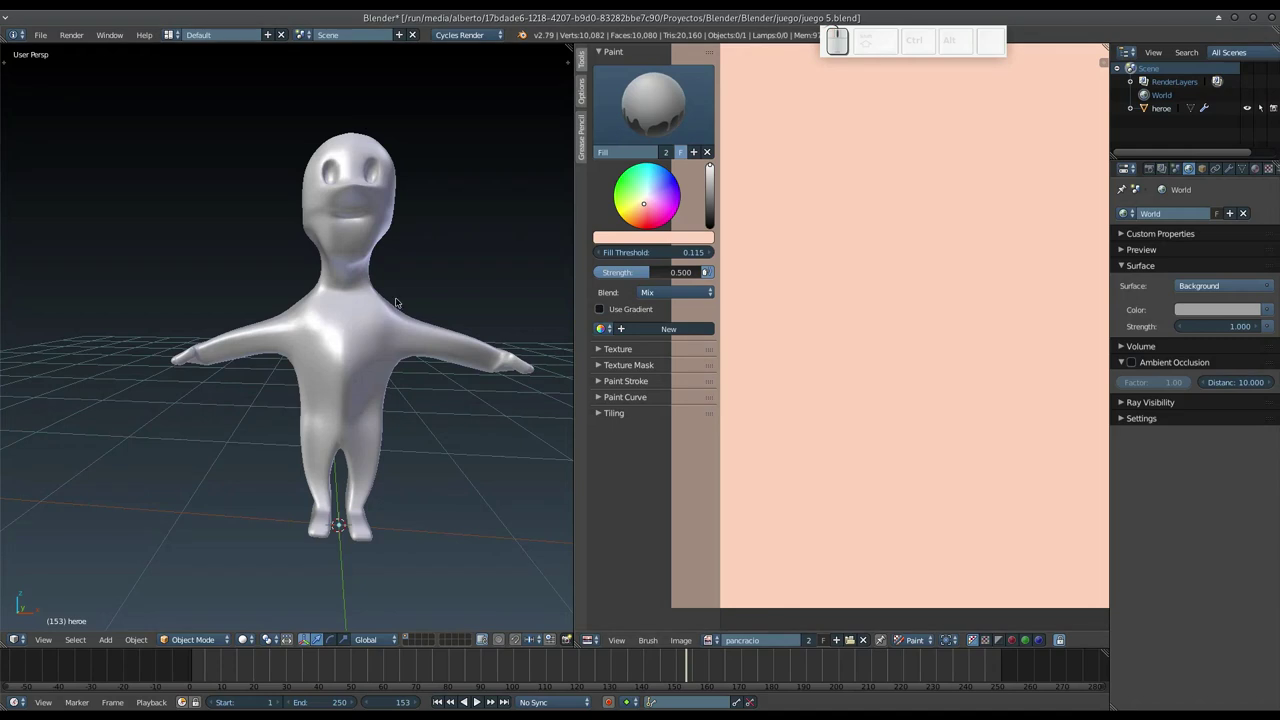
- Preview the skin-toned character with rendered shading while orbiting, then return to solid
key("shift+z")
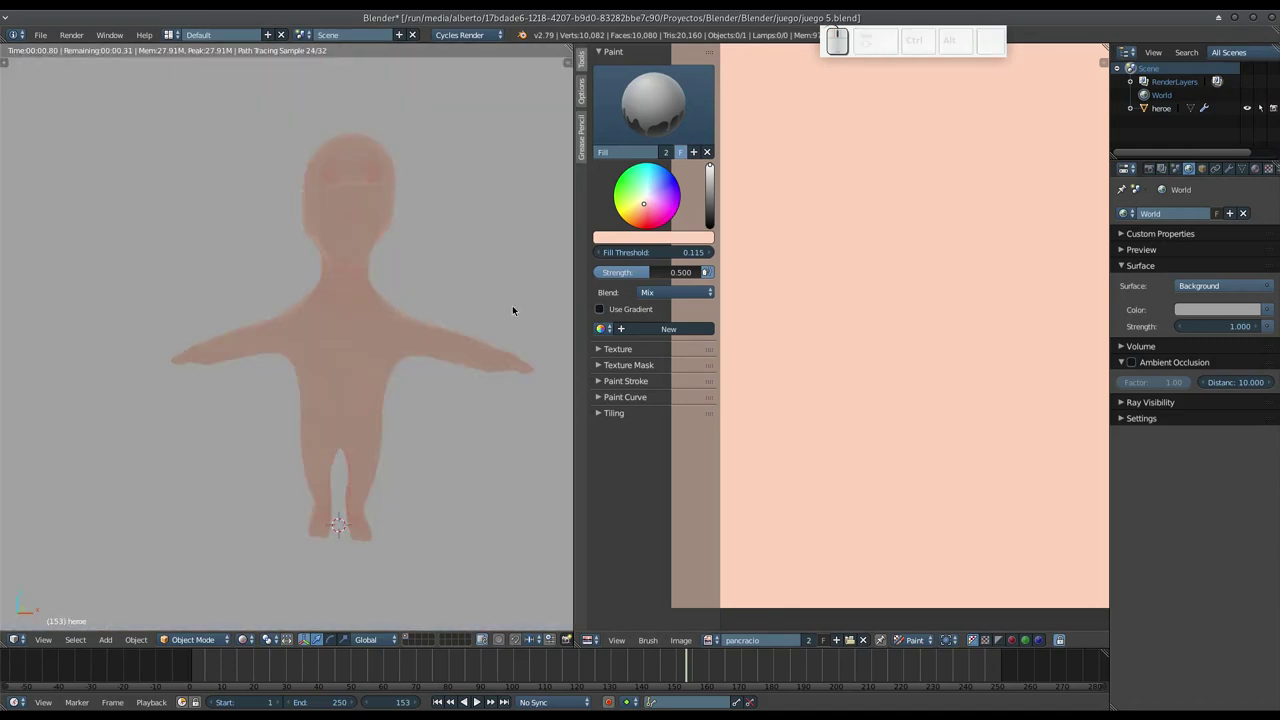
left_click_drag(476, 301, 474, 292)
key("shift+z")
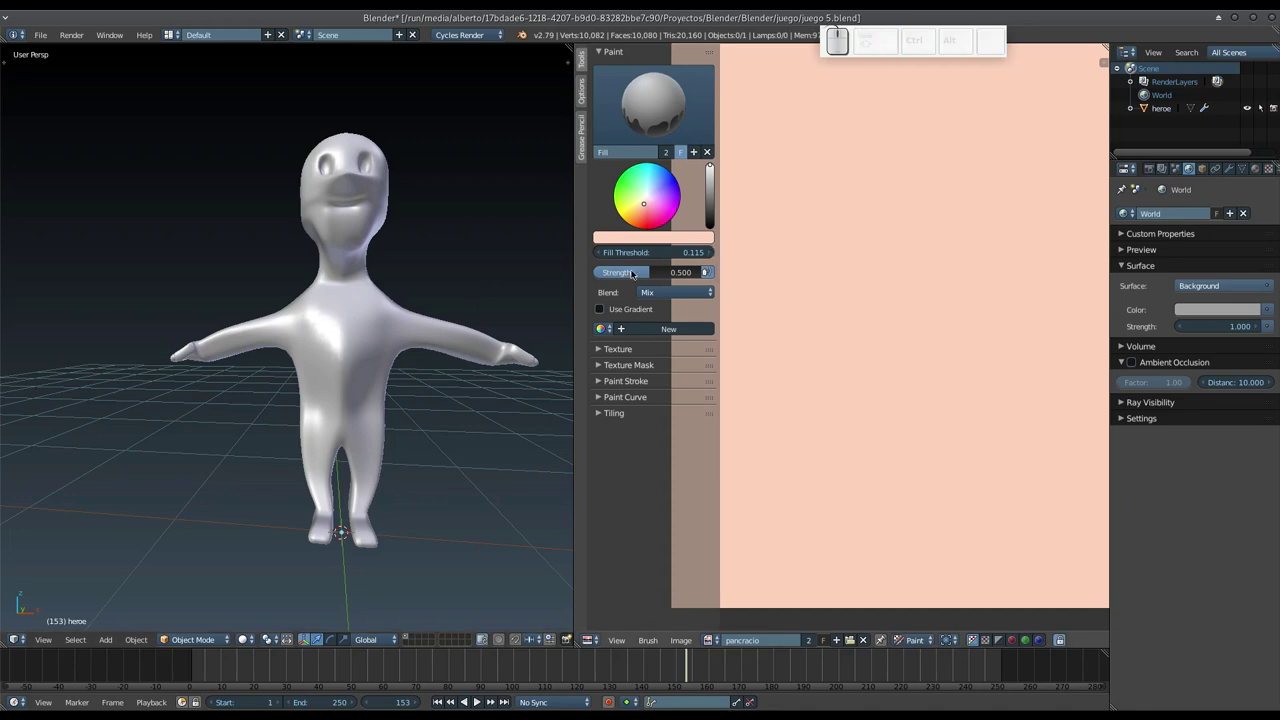
- Switch the scene's render engine to Blender Game from the top header dropdown
left_click(475, 33)
left_click(479, 70)
left_click_drag(404, 310, 402, 330)
key("shift+z")
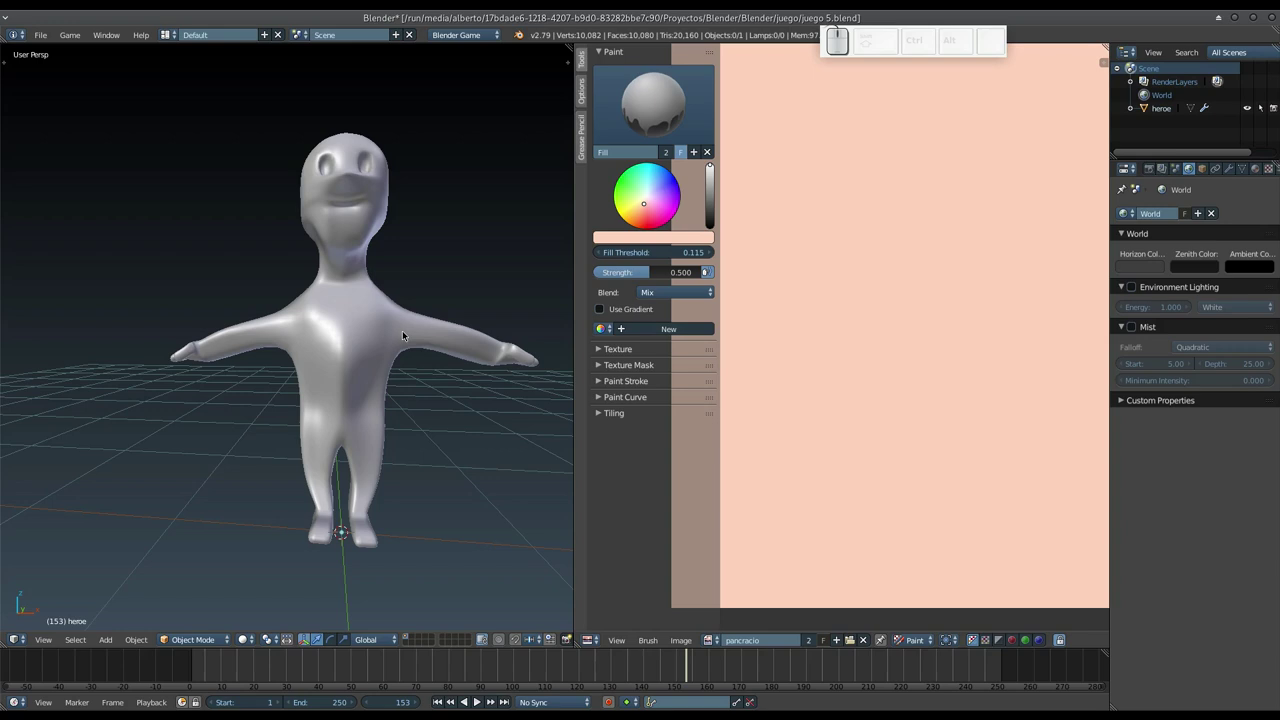
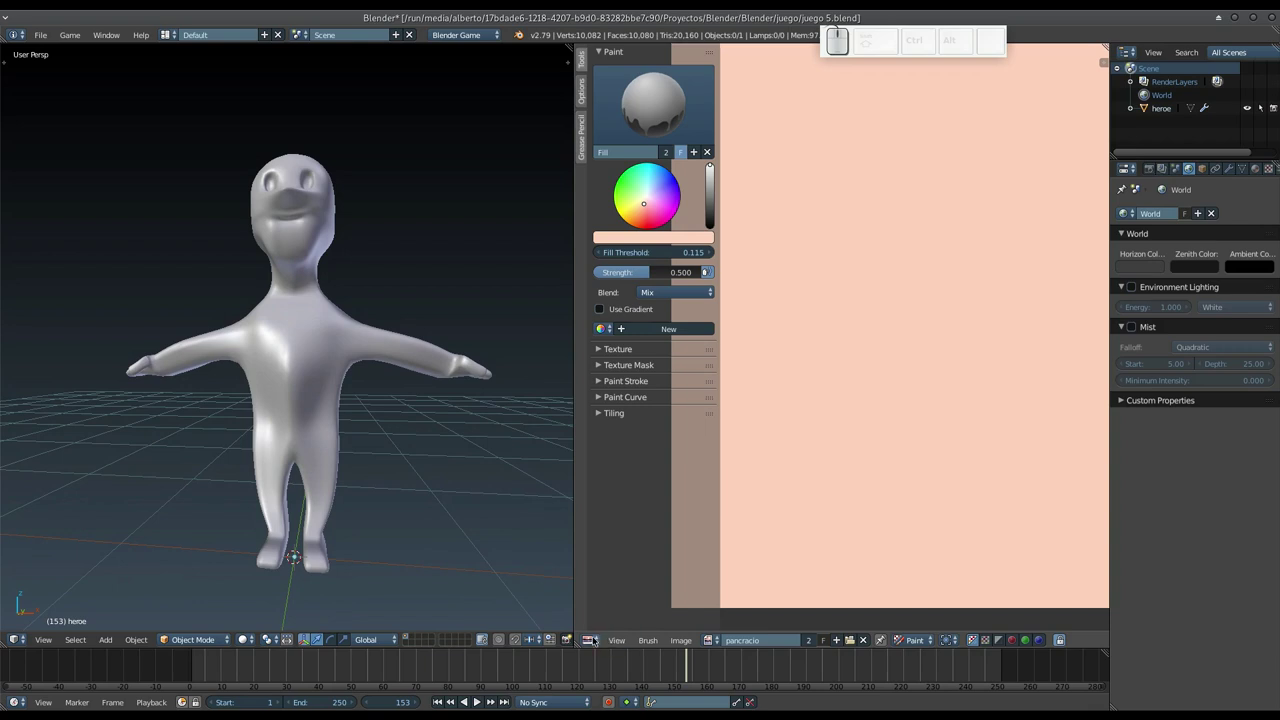
- Browse the editor-type list to check the material view, then return to the shaded character
left_click(601, 639)
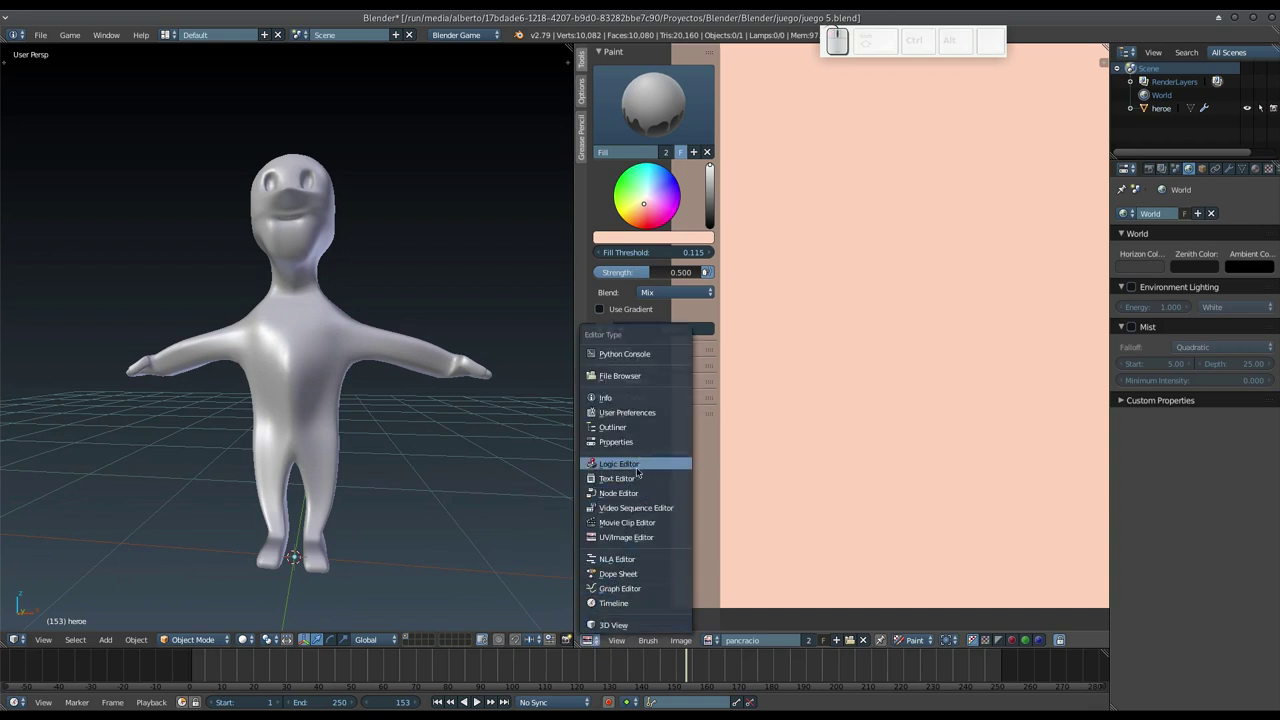
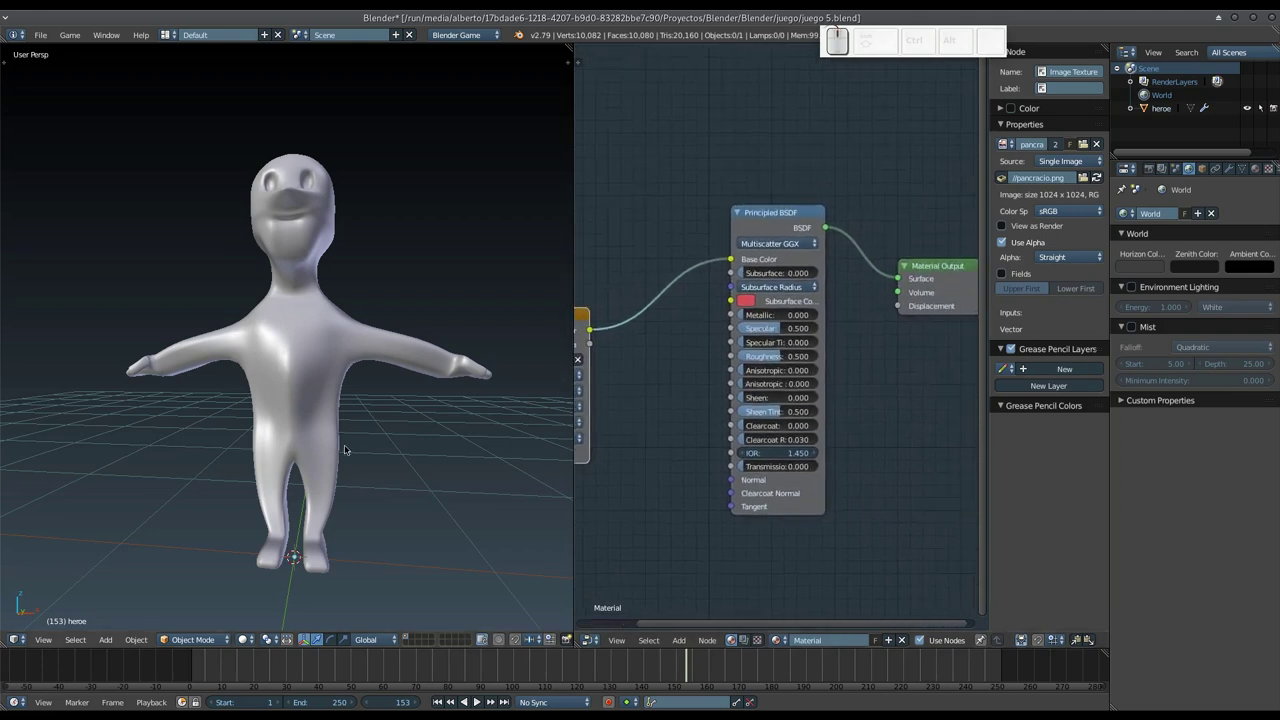
scroll("down", 3)
scroll("up", 3)
scroll("down", 3)
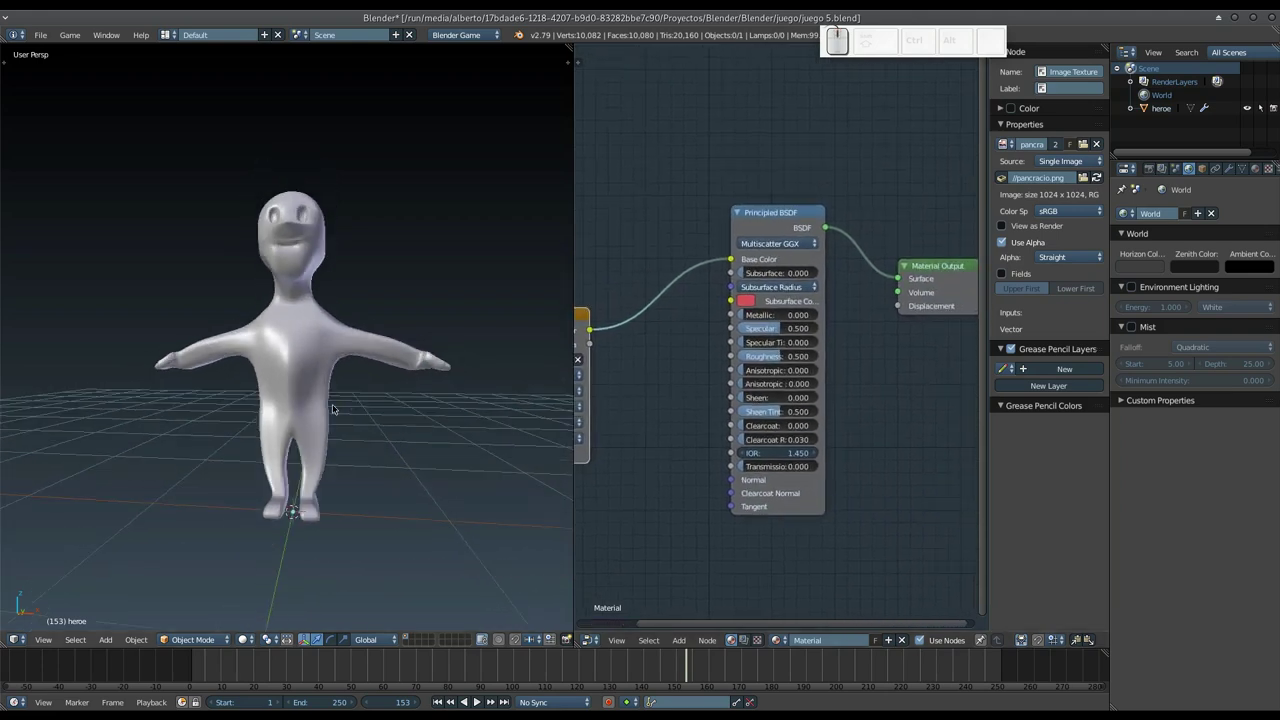
key("p")
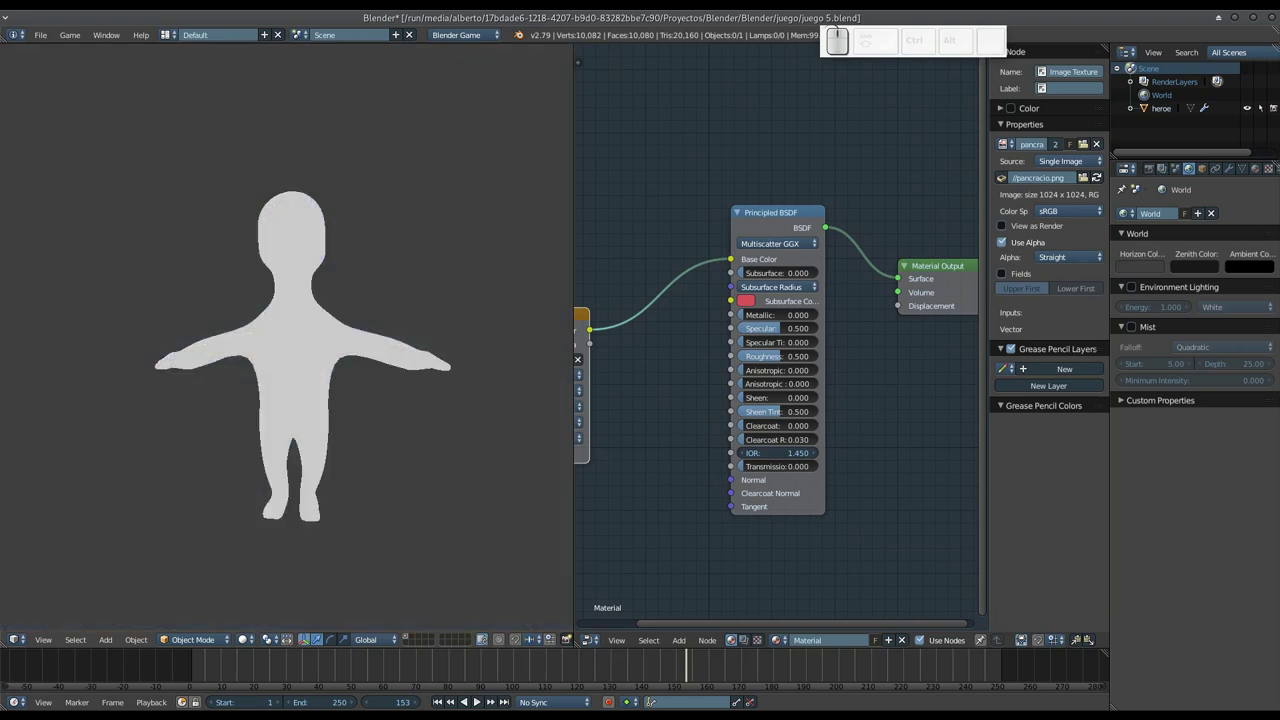
key("Escape")
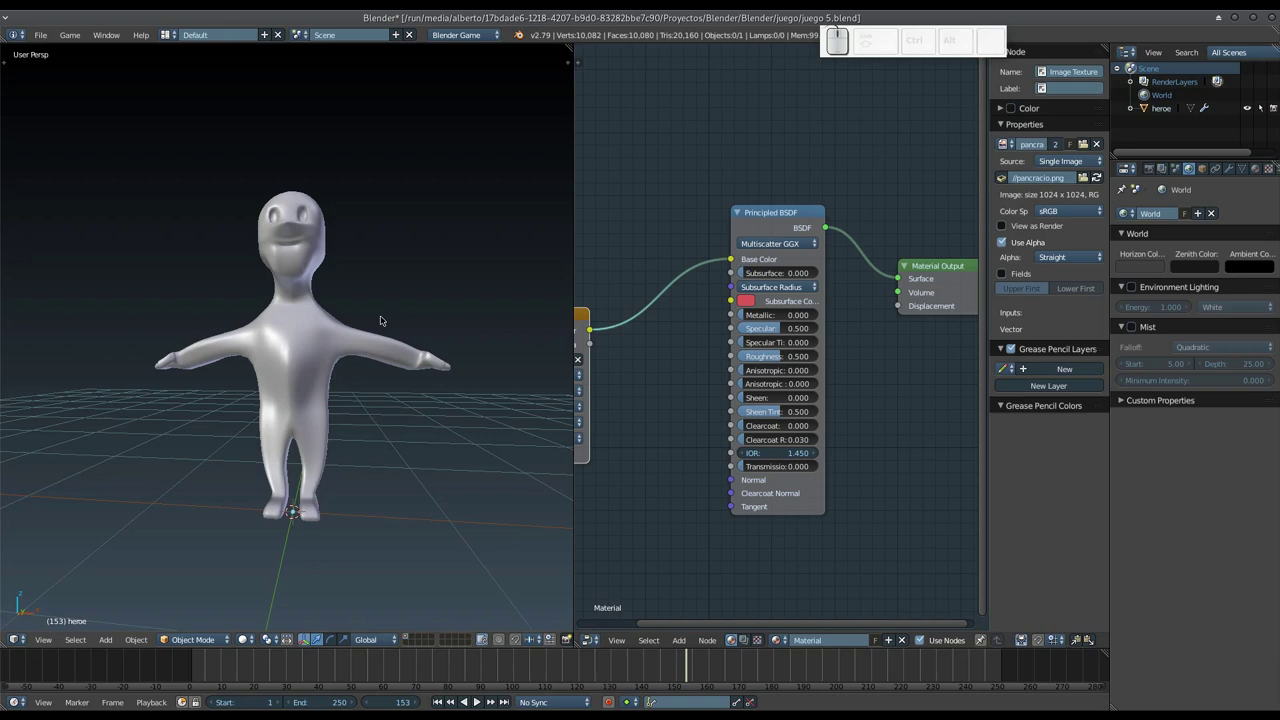
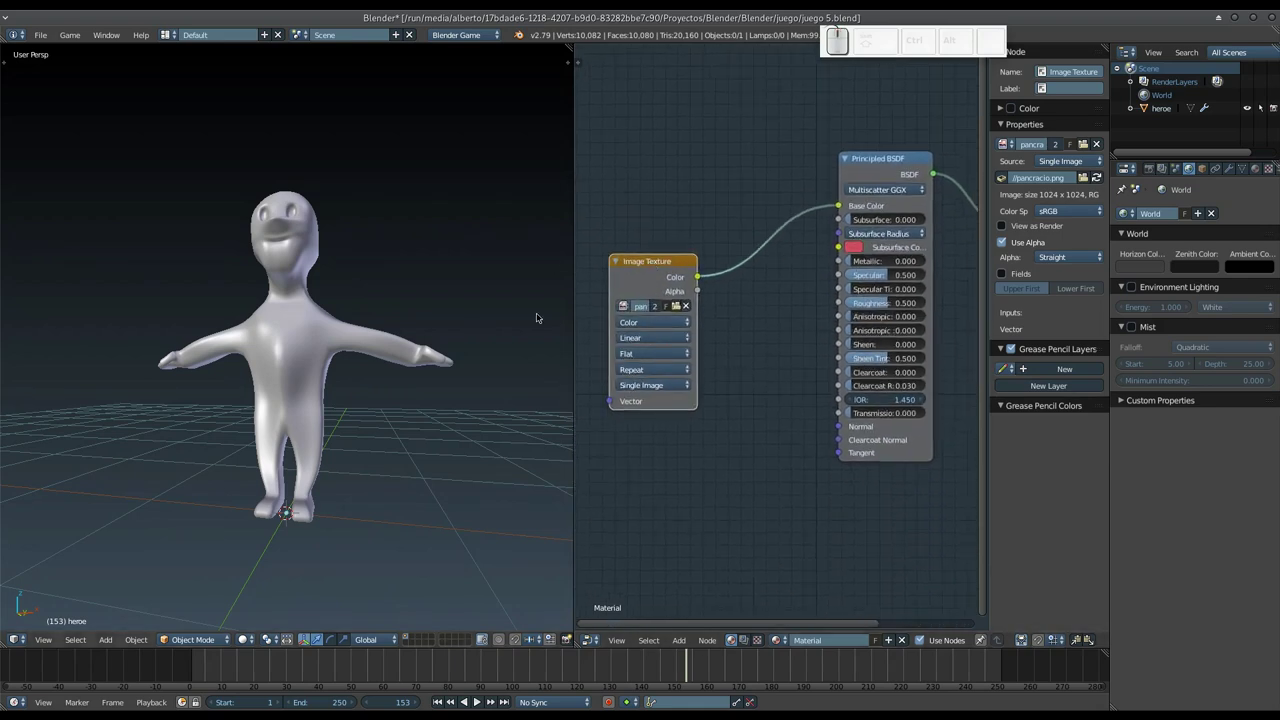
- Switch the right area back to UV/Image Editor showing the heroe UV layout
left_click(601, 642)
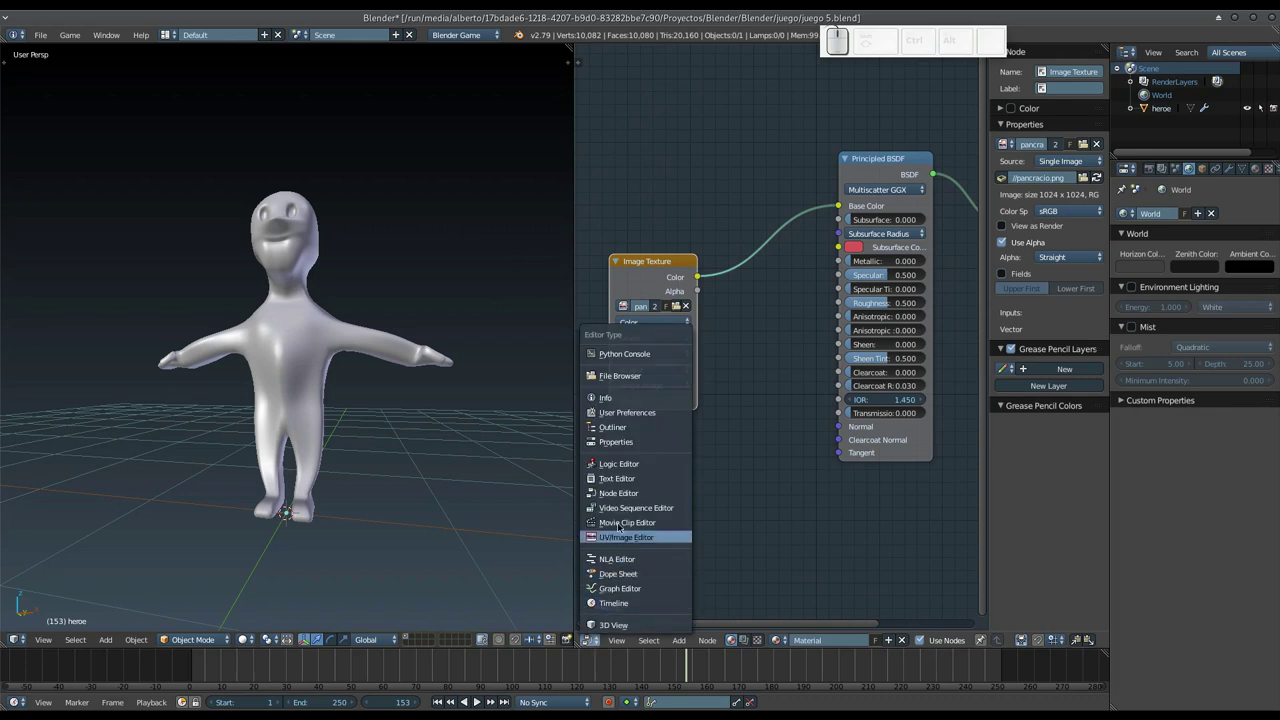
left_click(620, 533)
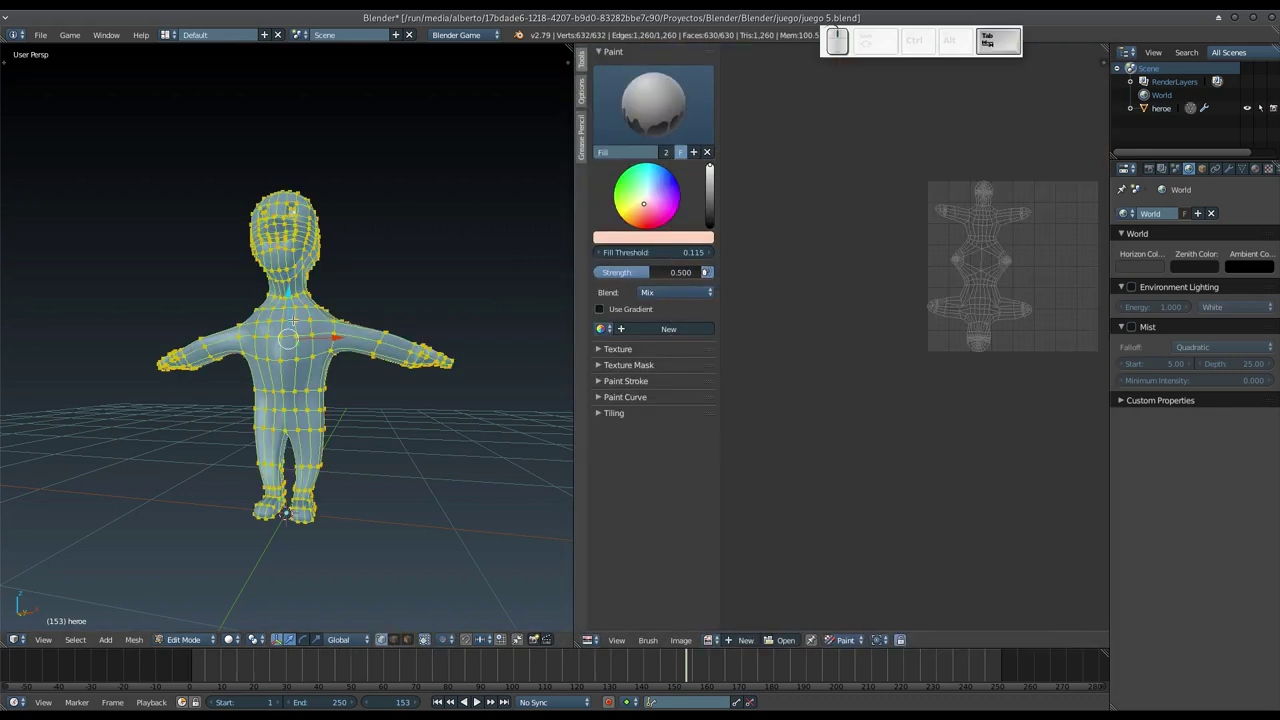
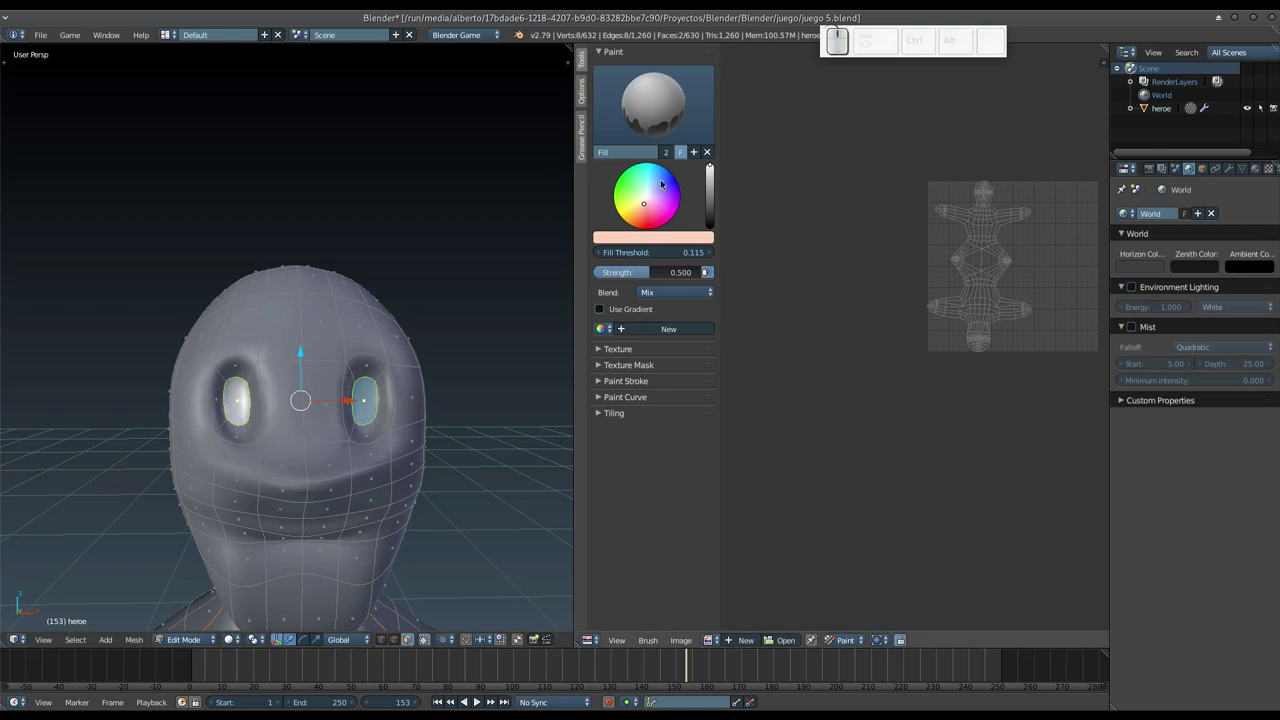
- Set the paint colour to black and bring up the brush selector (Clone, Fill, TexDraw...)
scroll("up", 3)
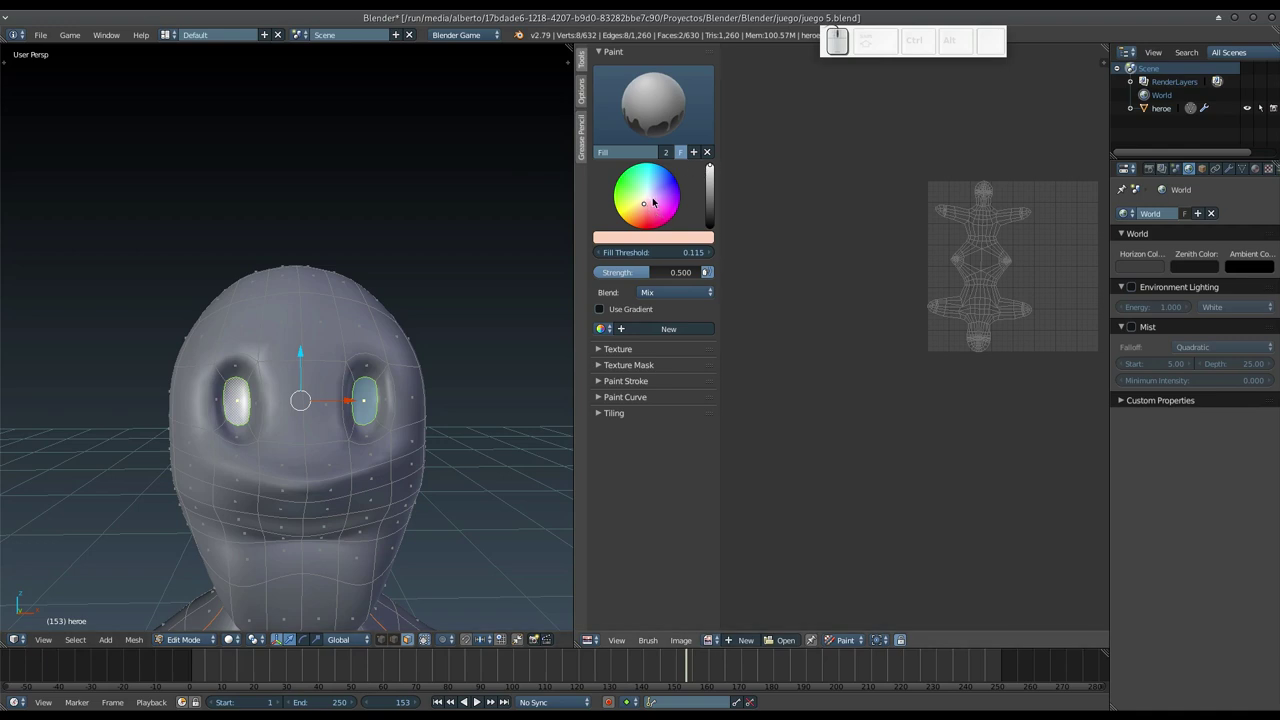
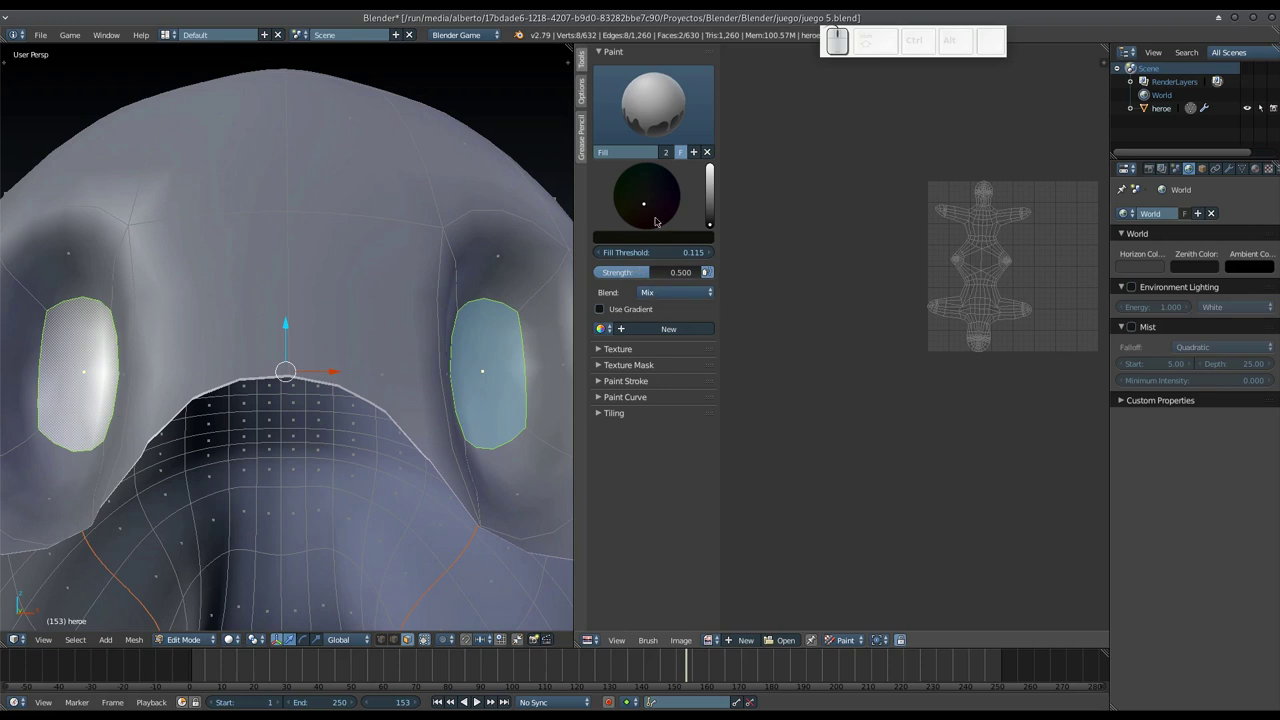
left_click(627, 343)
left_click(627, 343)
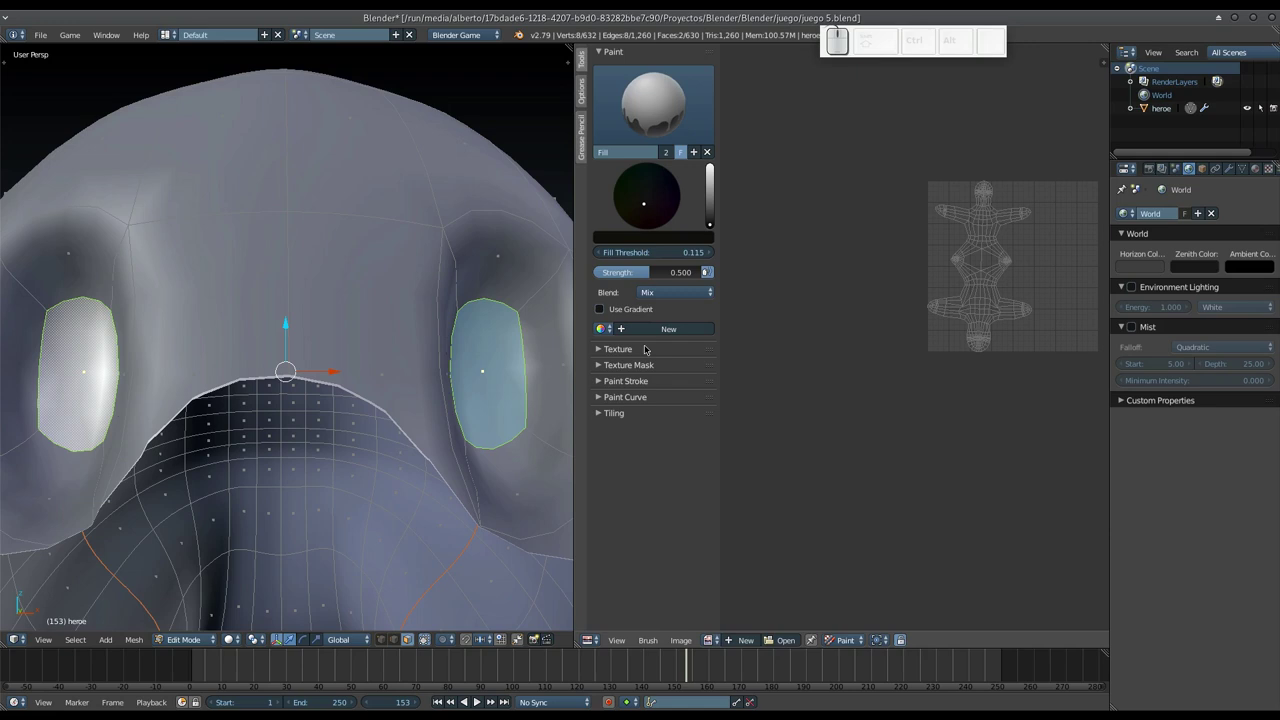
left_click(674, 126)
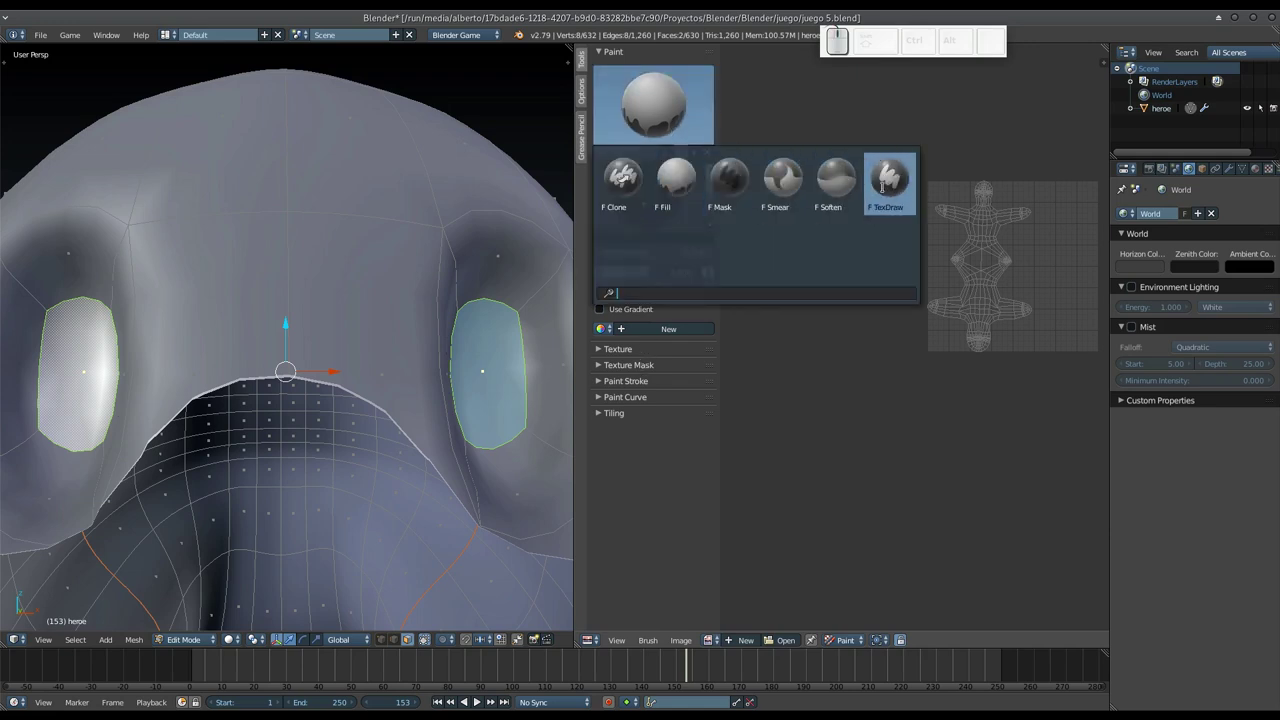
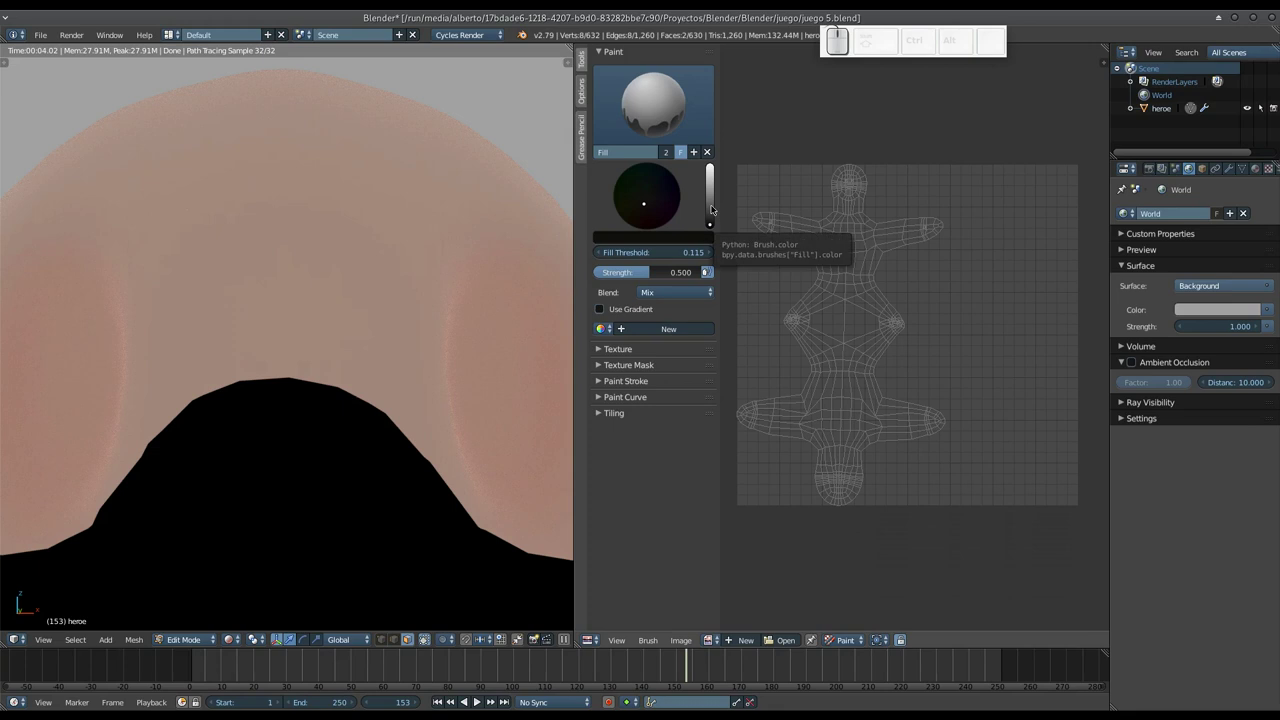
- Create a new pale skin-coloured image named pancracio as the character texture
scroll("down", 3)
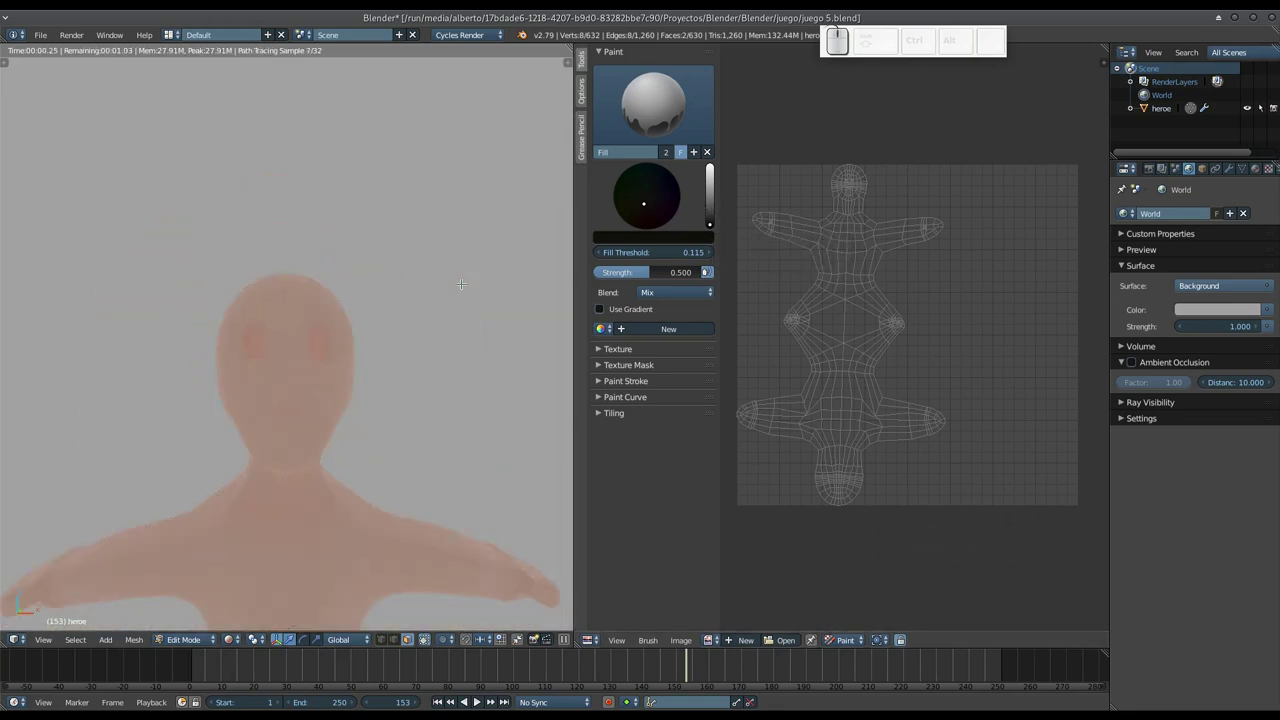
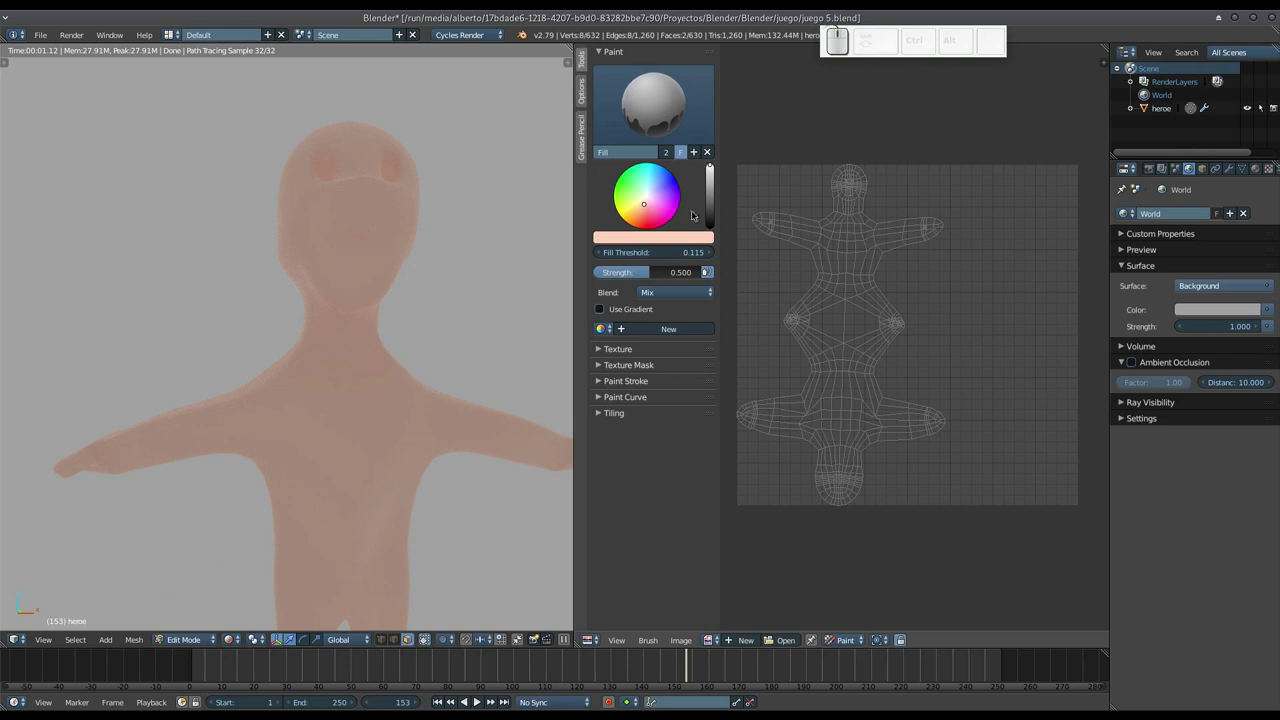
left_click(945, 245)
left_click(965, 273)
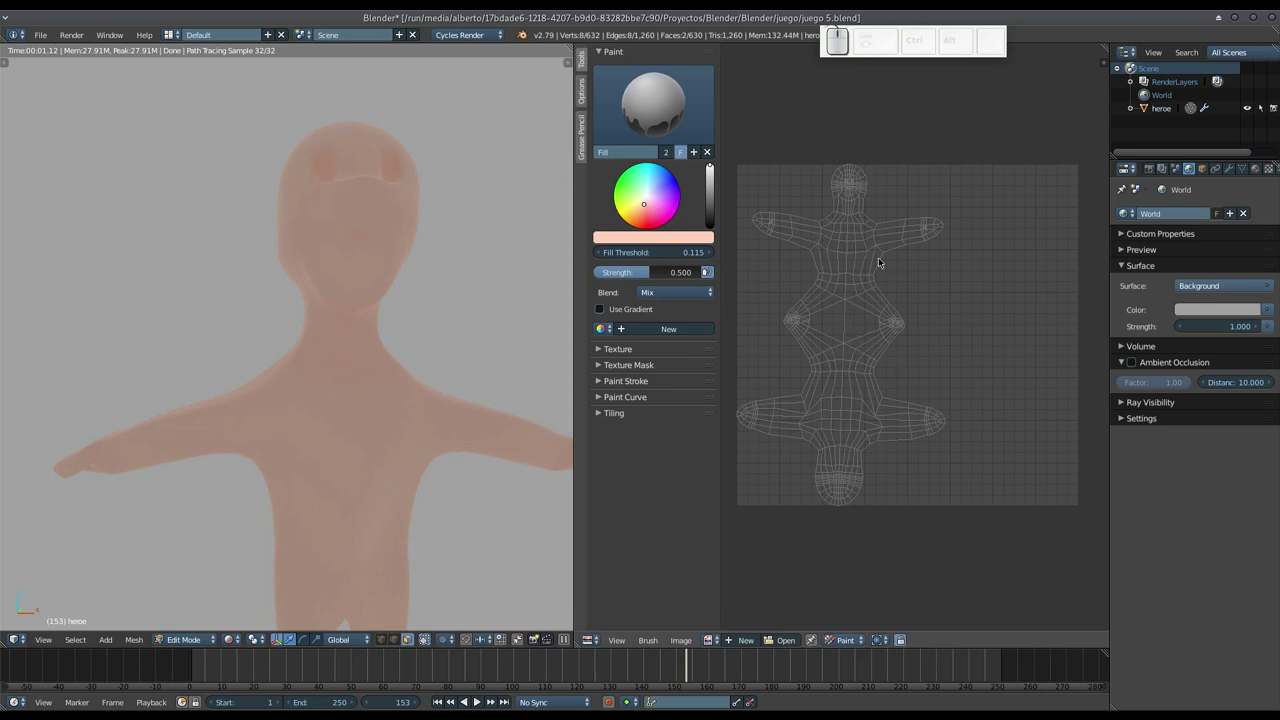
scroll("down", 3)
scroll("up", 3)
scroll("up", 3)
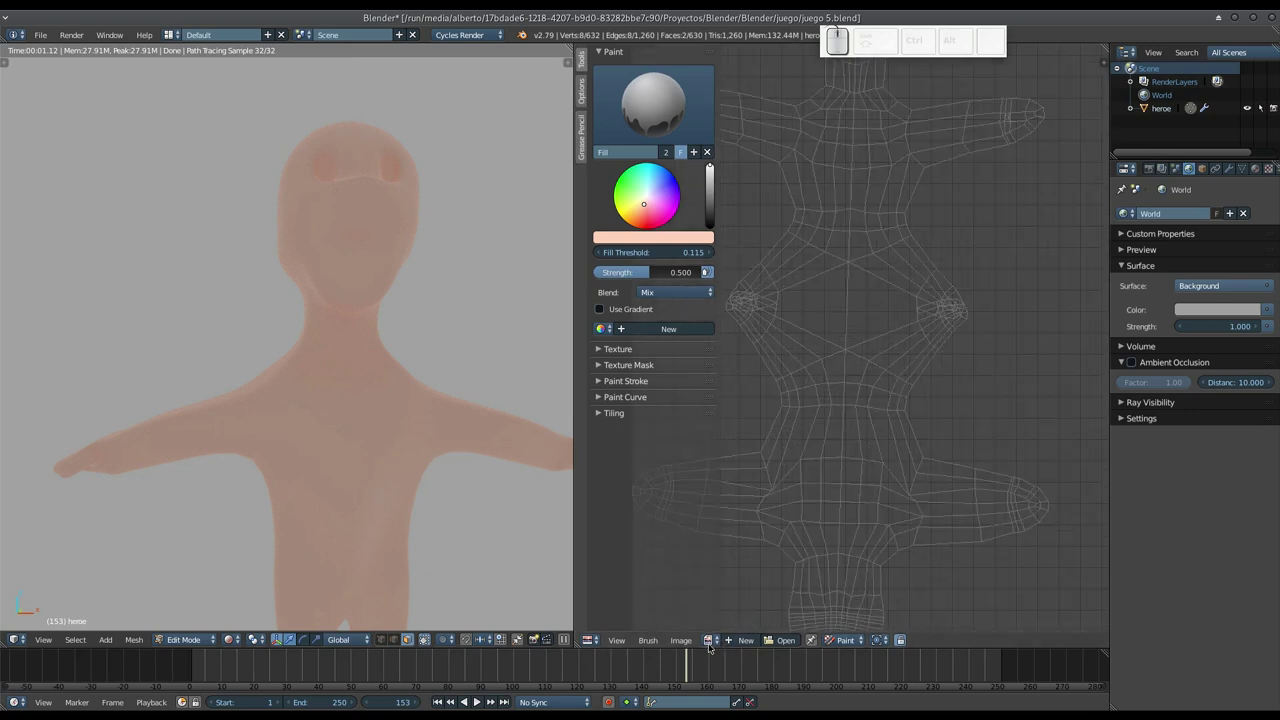
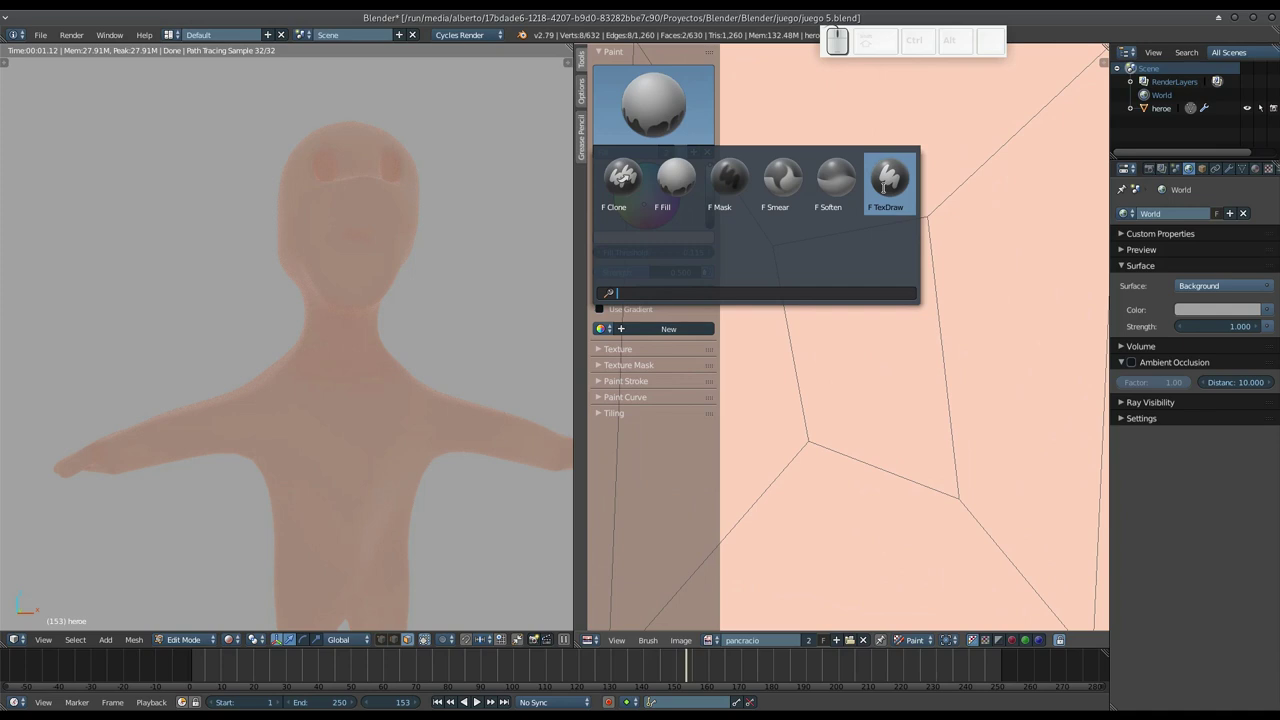
- With TexDraw at 1 px radius, paint a white patch over the first eye
left_click(886, 187)
left_click_drag(856, 320, 863, 322)
scroll("down", 3)
left_click_drag(863, 281, 786, 254)
left_click_drag(783, 256, 877, 389)
left_click_drag(866, 306, 910, 306)
- Paint the white patch over the second eye, undoing a stray stroke
middle_click(938, 300)
left_click_drag(866, 242, 857, 365)
key("ctrl+z")
left_click_drag(862, 250, 969, 432)
left_click_drag(1012, 436, 848, 230)
left_click_drag(880, 250, 991, 316)
left_click_drag(991, 287, 914, 332)
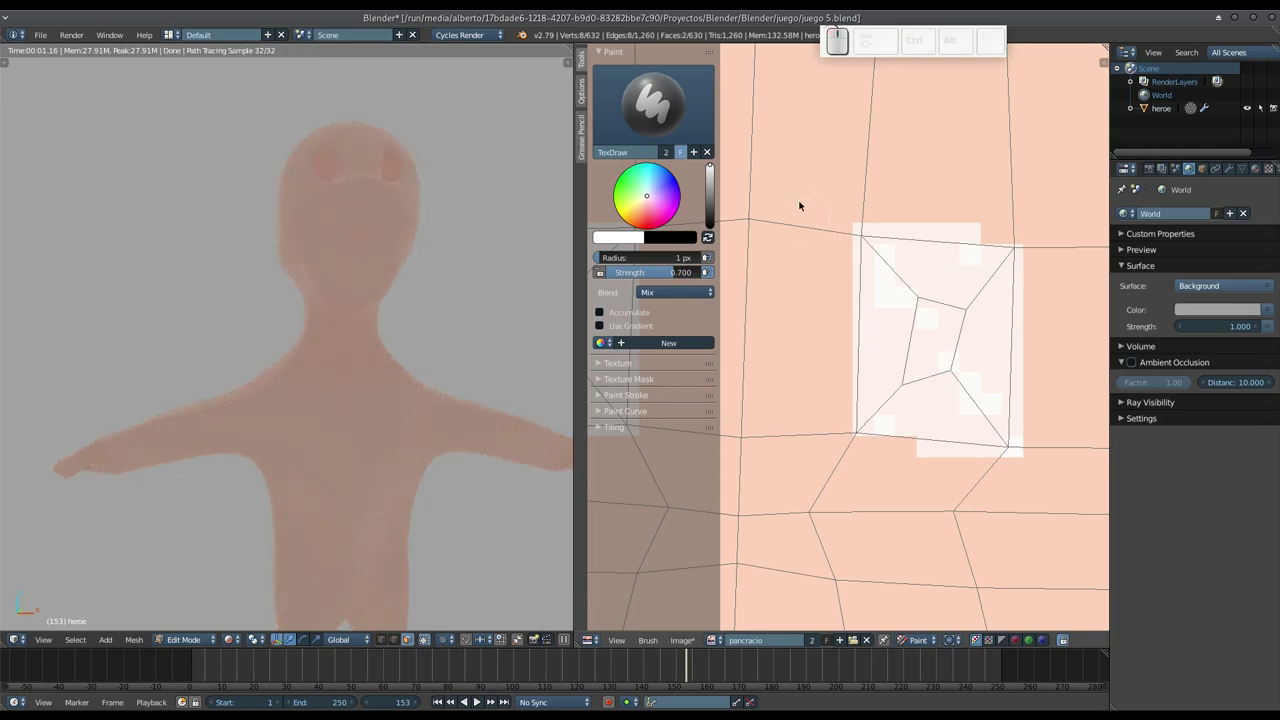
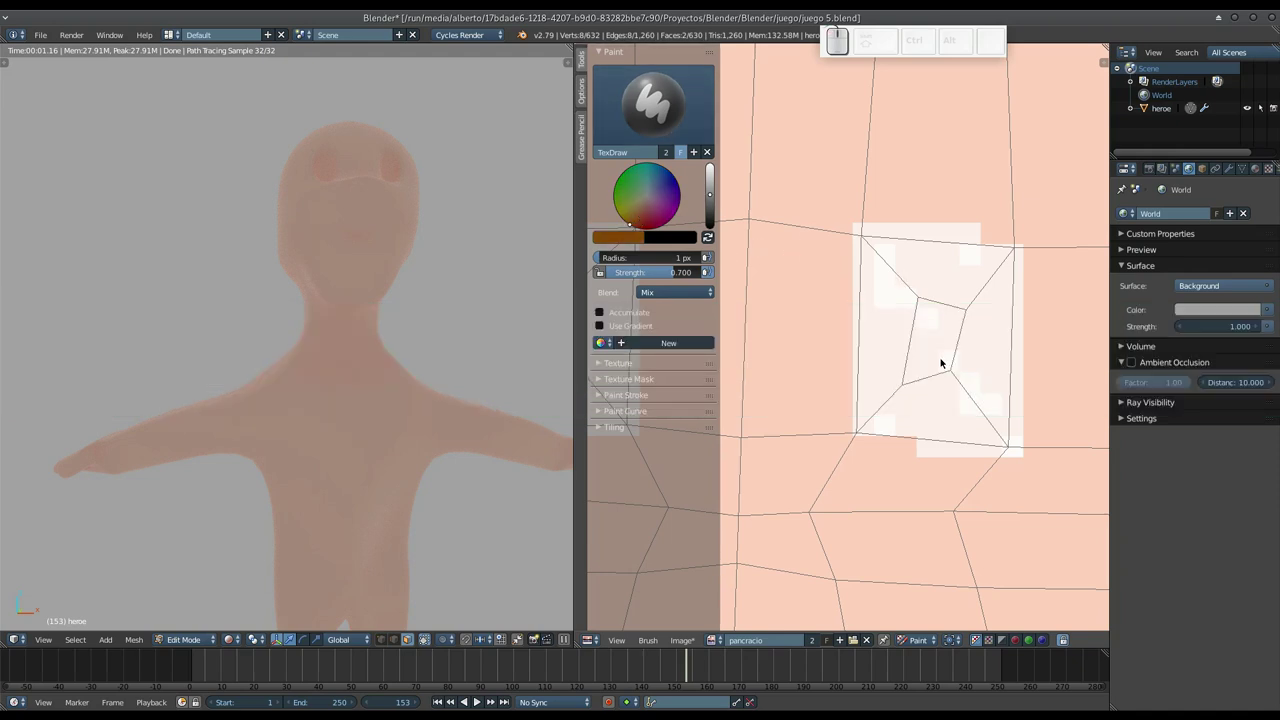
- Paint small brown pupils inside both white eye patches
left_click(935, 326)
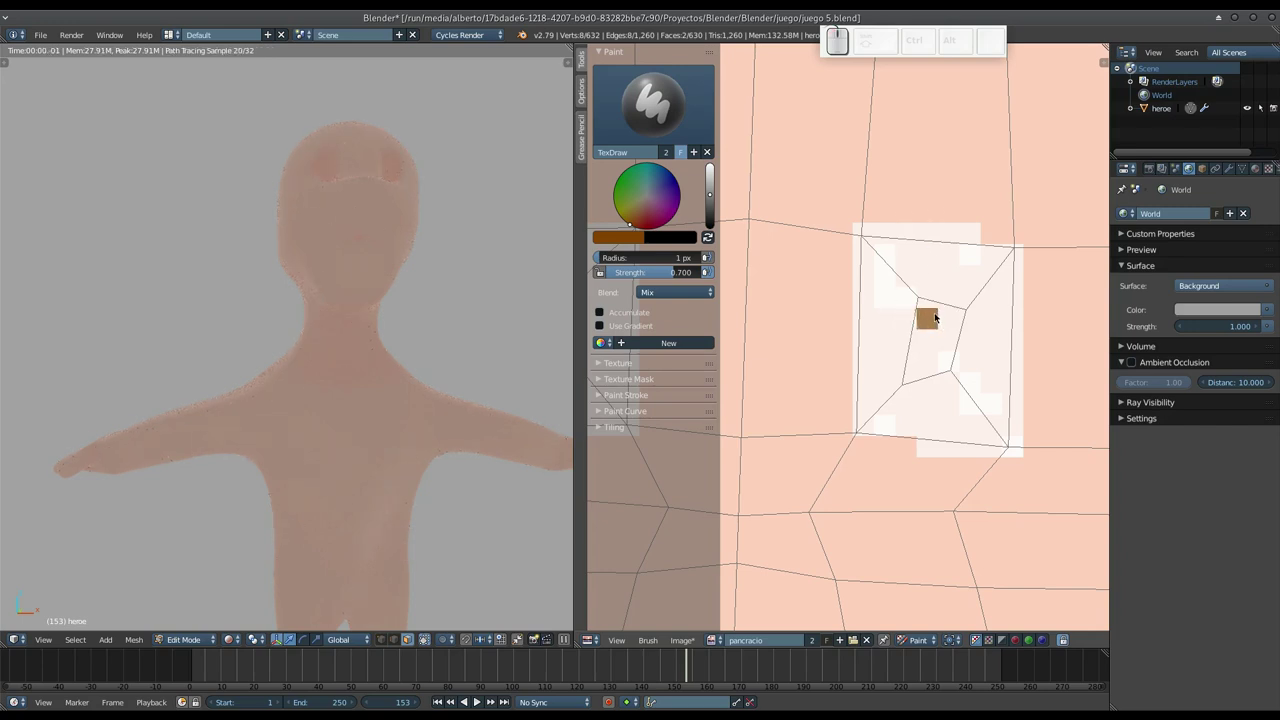
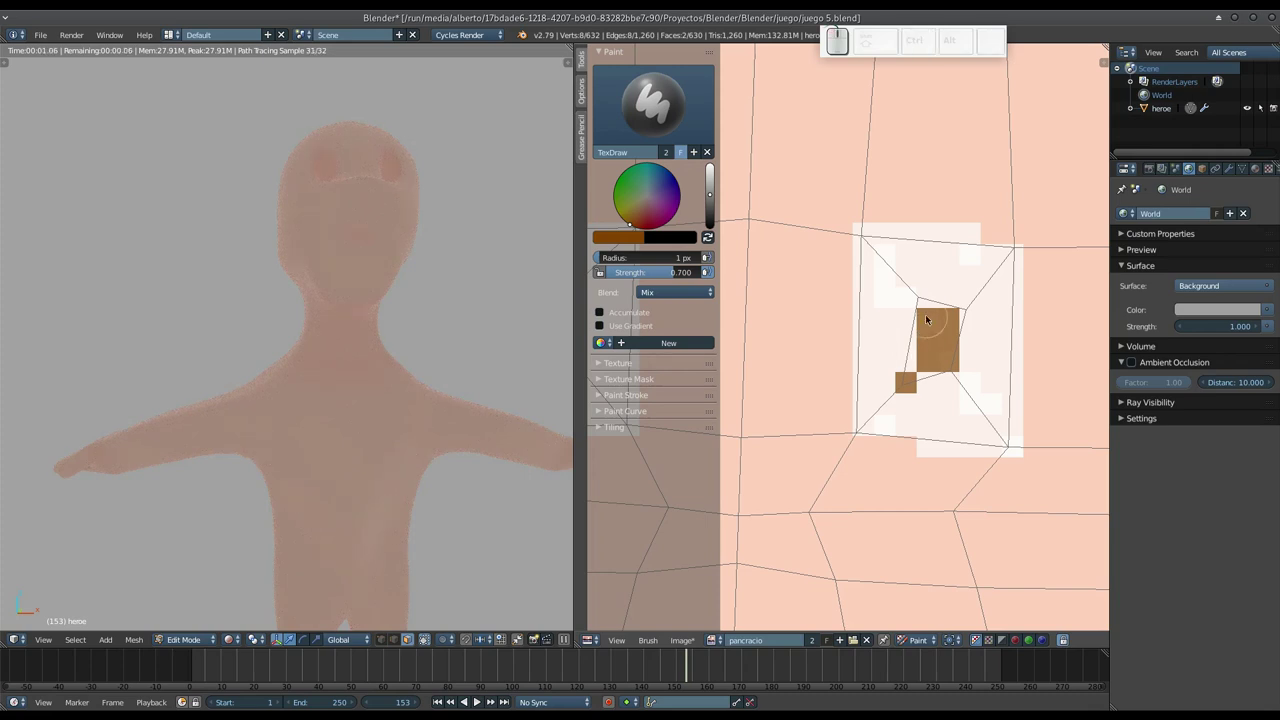
left_click_drag(876, 292, 844, 298)
middle_click(844, 298)
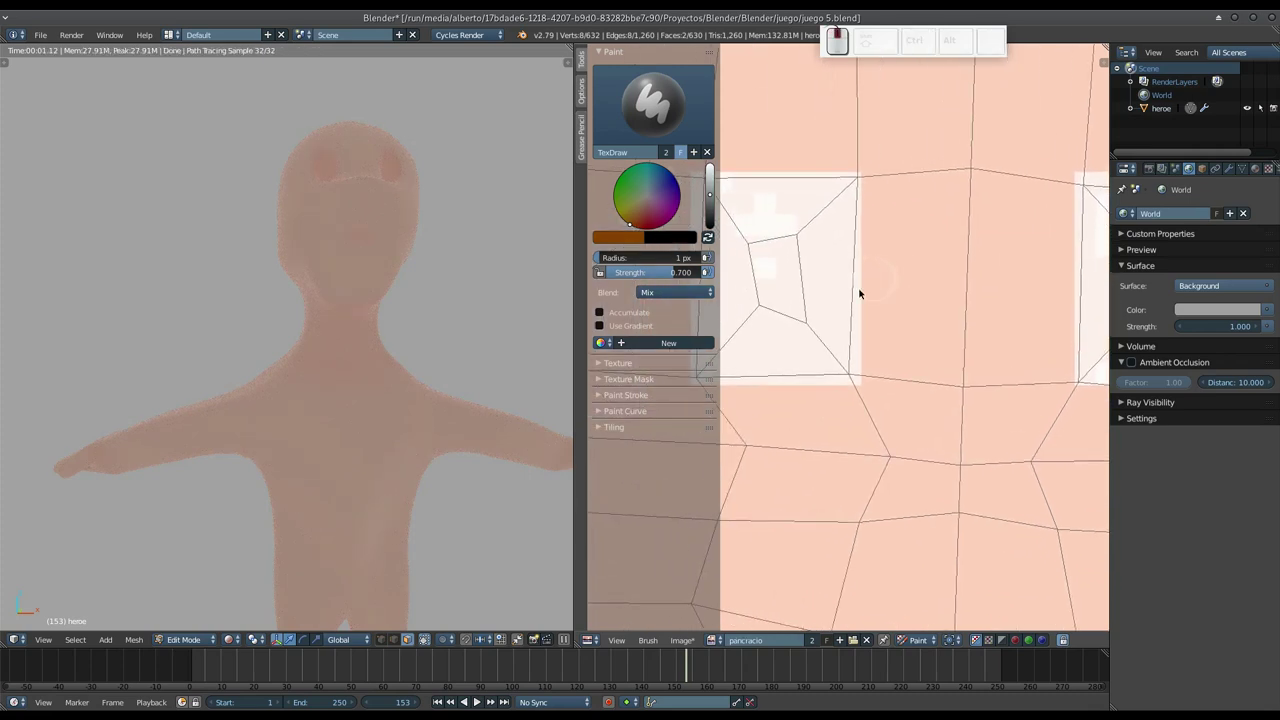
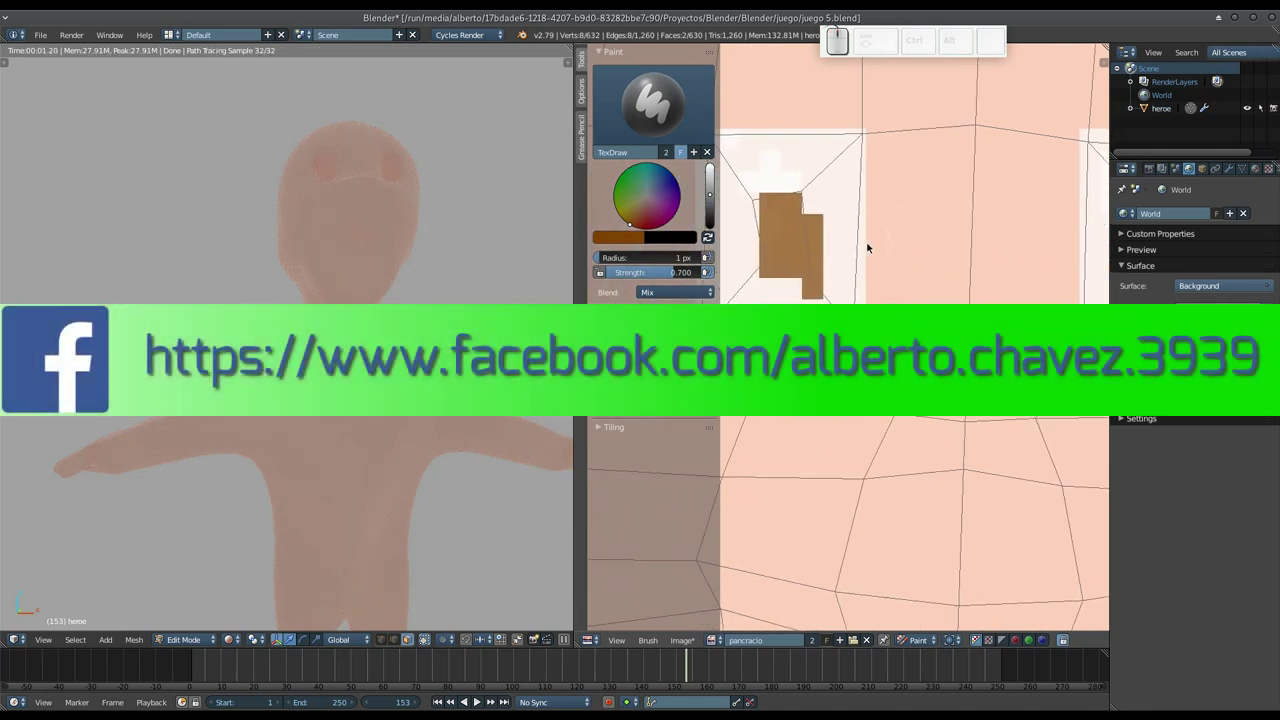
scroll("down", 3)
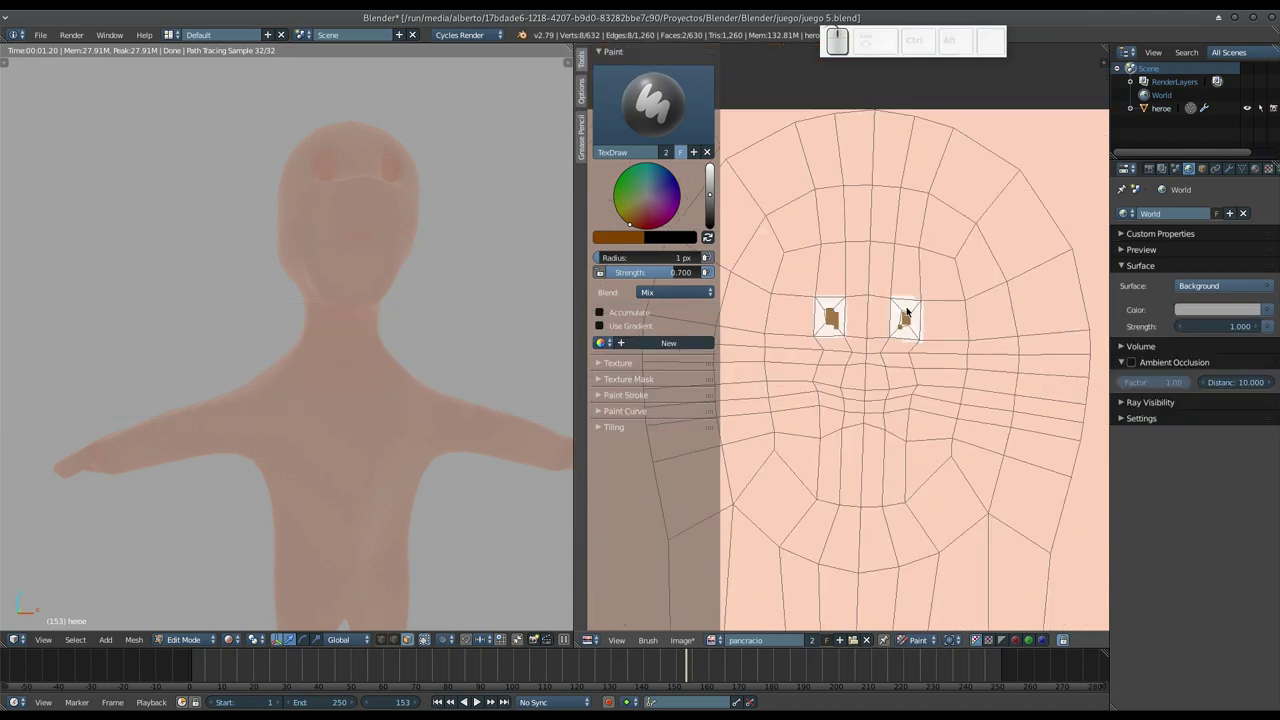
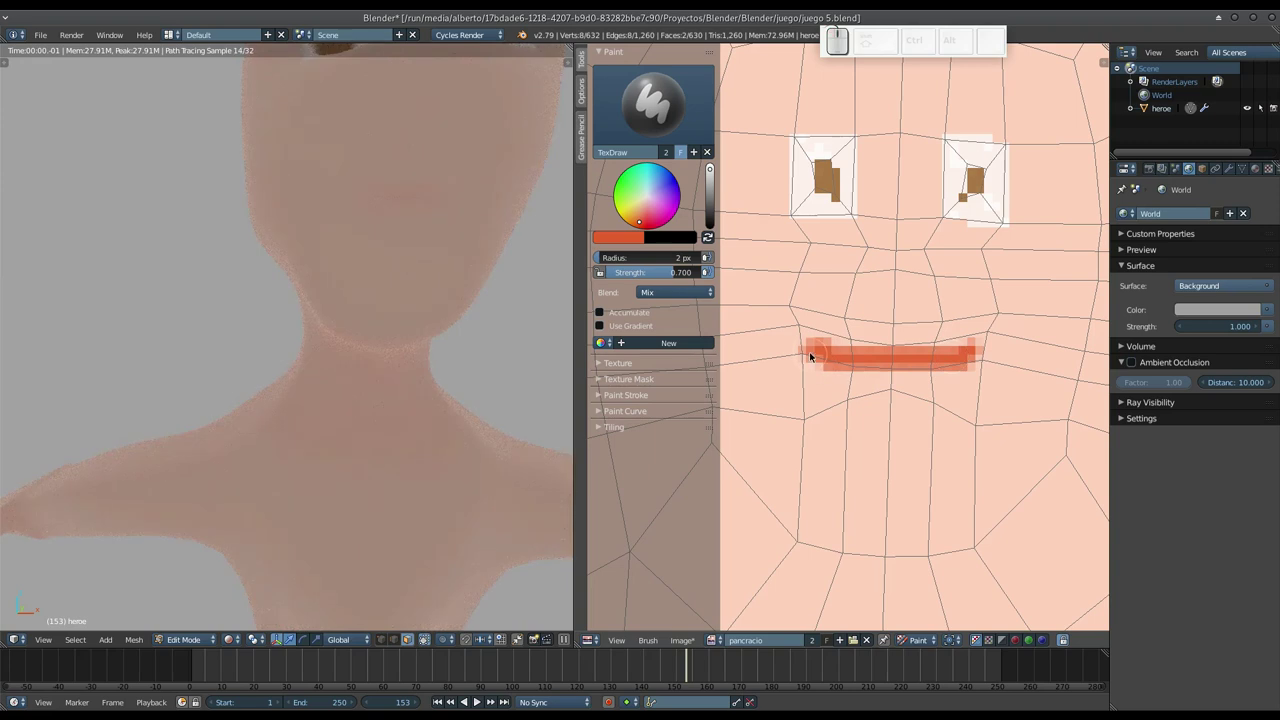
- Paint a red horizontal mouth stroke below the brown eyes with a 2 px brush
left_click_drag(814, 348, 839, 372)
scroll("down", 3)
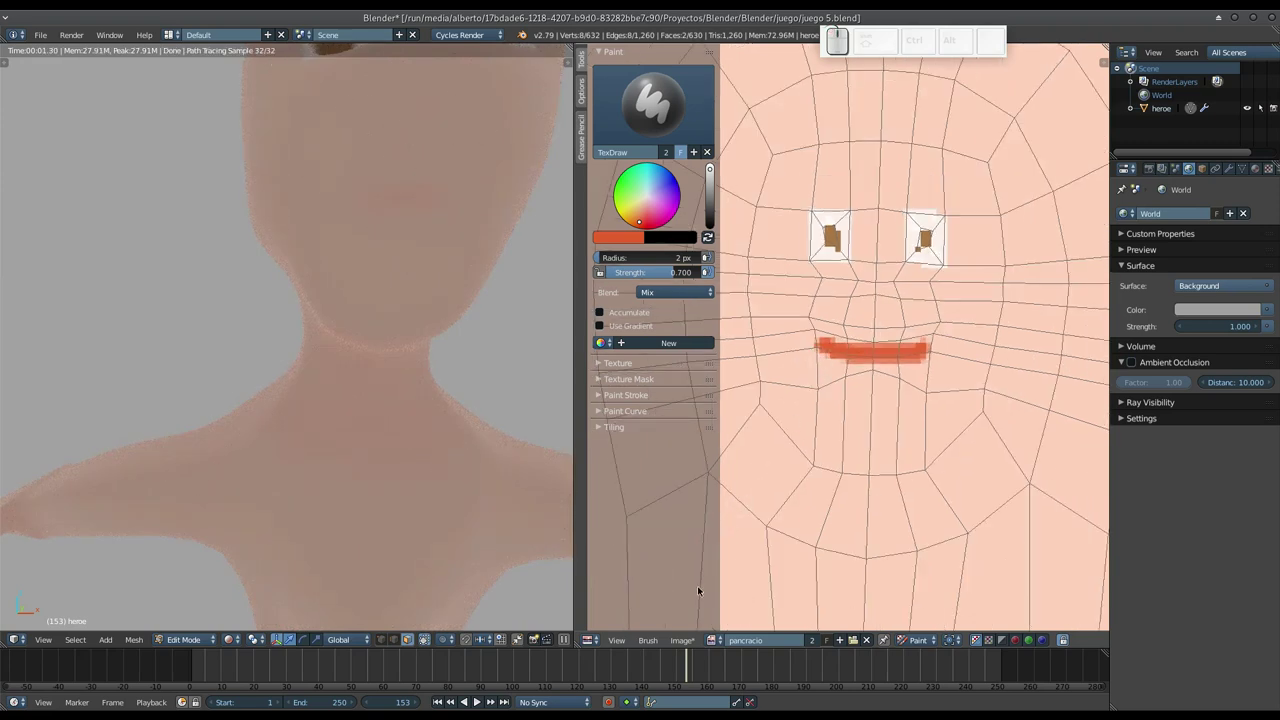
- Bring up the Image menu to save the painted face texture
left_click(691, 640)
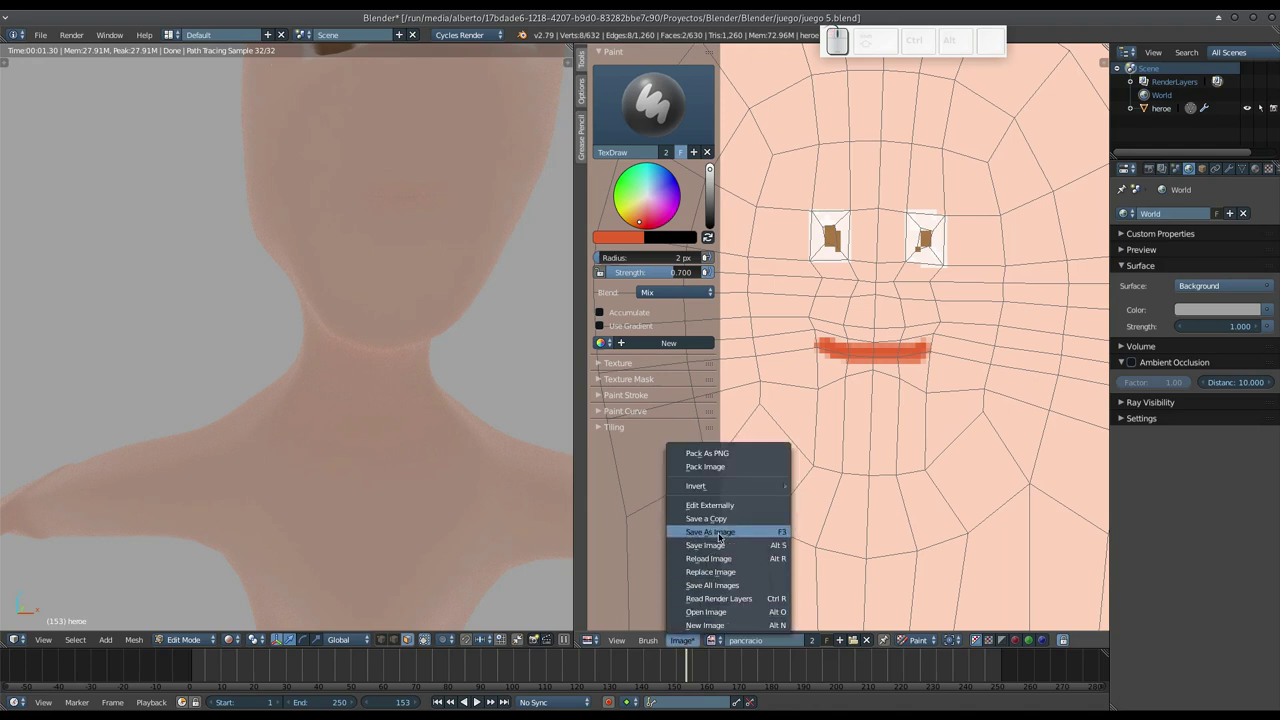
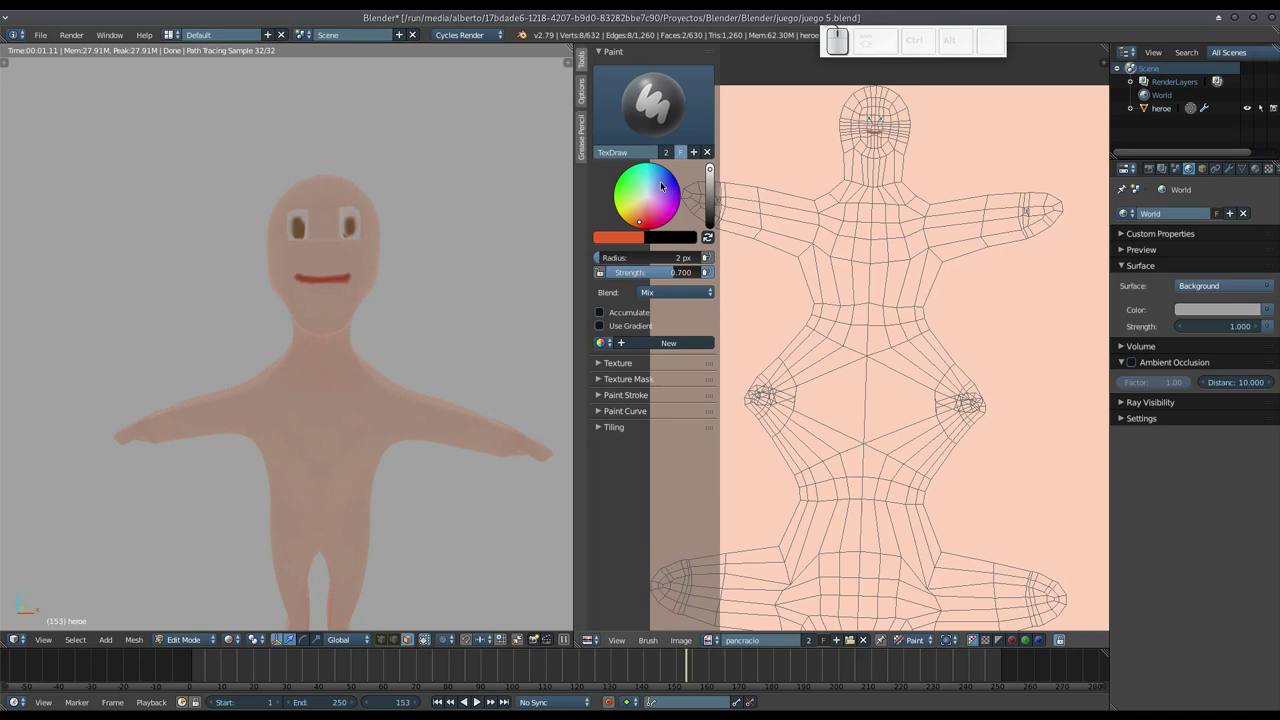
- Choose a dark blue colour and enlarge the brush radius to 33 px
left_click(670, 184)
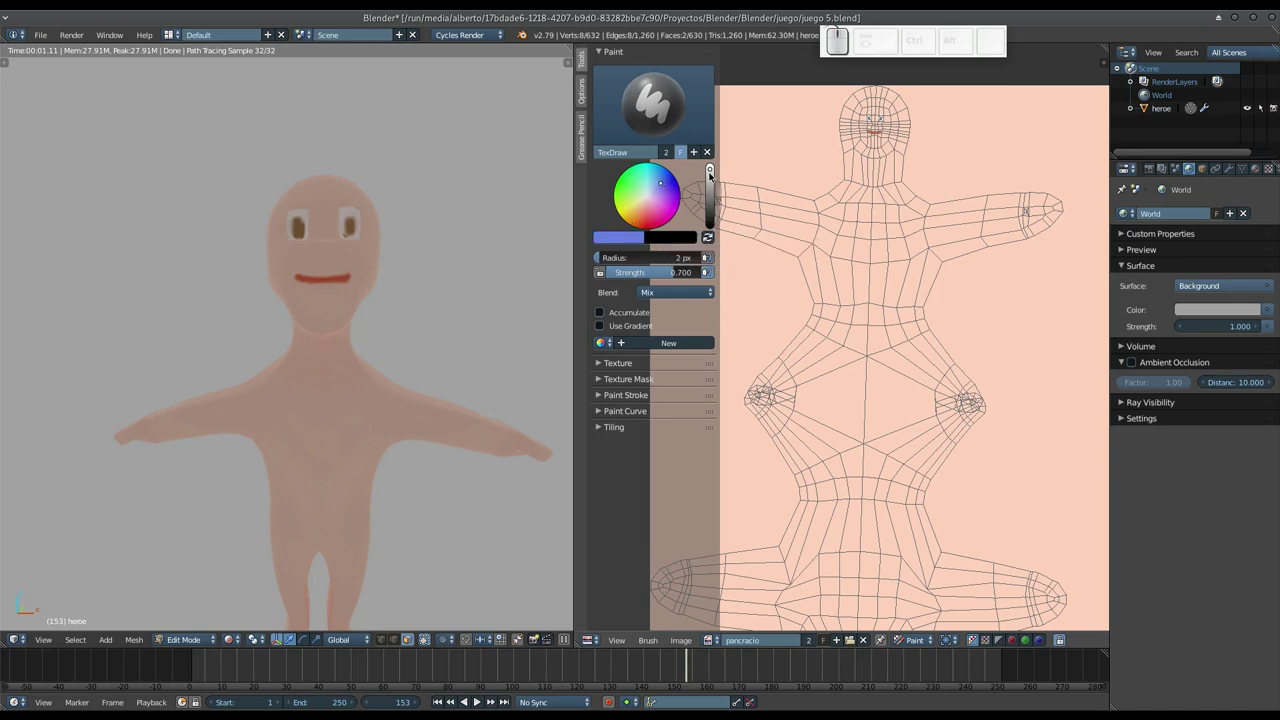
left_click_drag(708, 184, 851, 314)
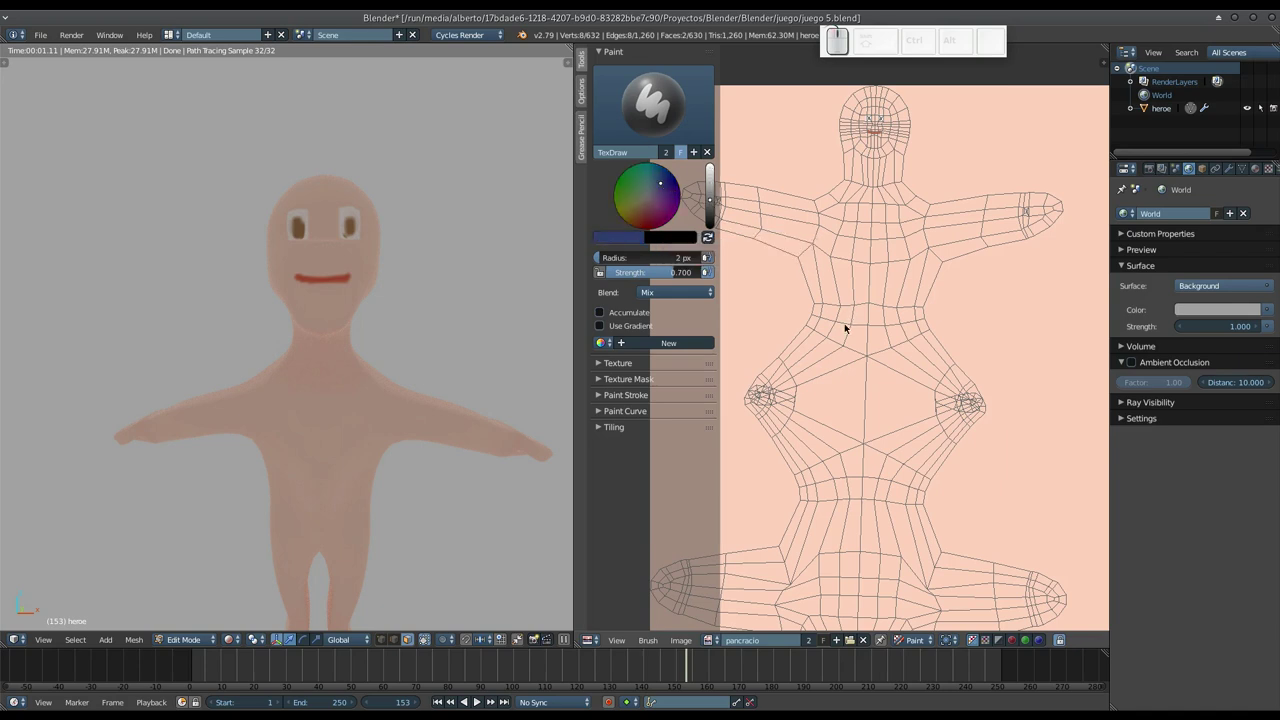
key("f")
left_click(843, 333)
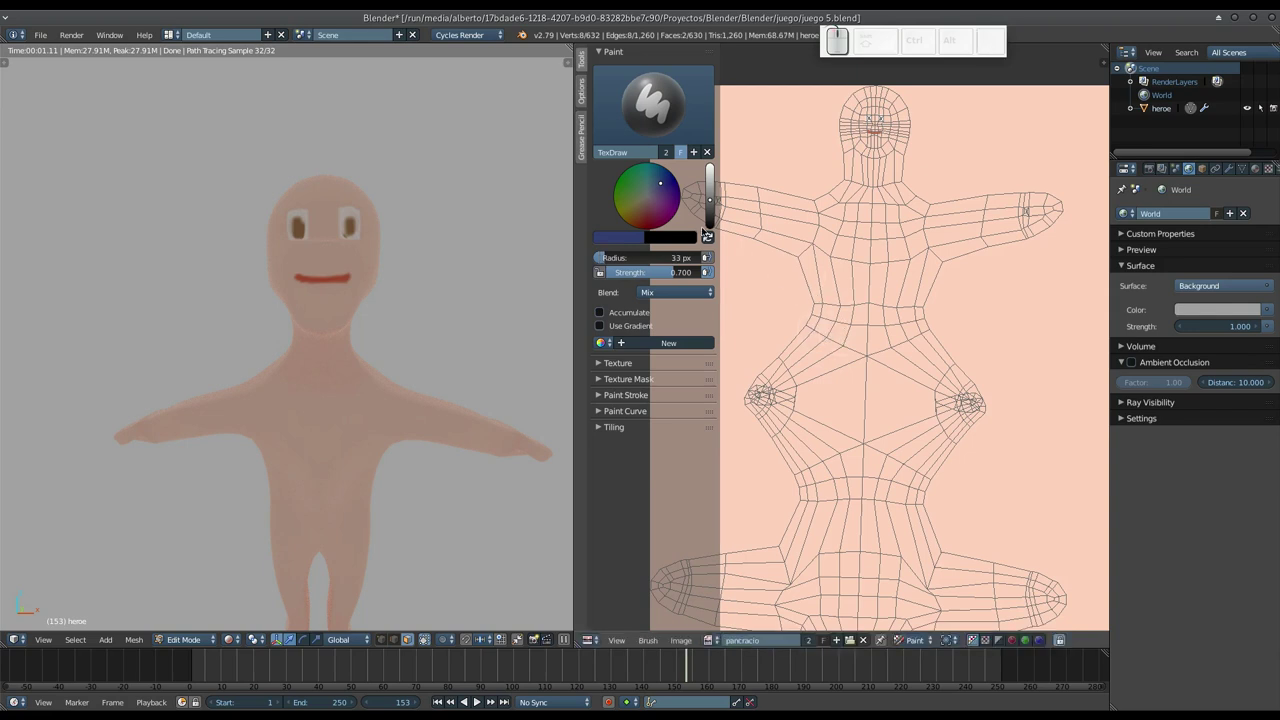
- Paint two blue shorts patches across the torso on the texture
left_click_drag(821, 310, 864, 318)
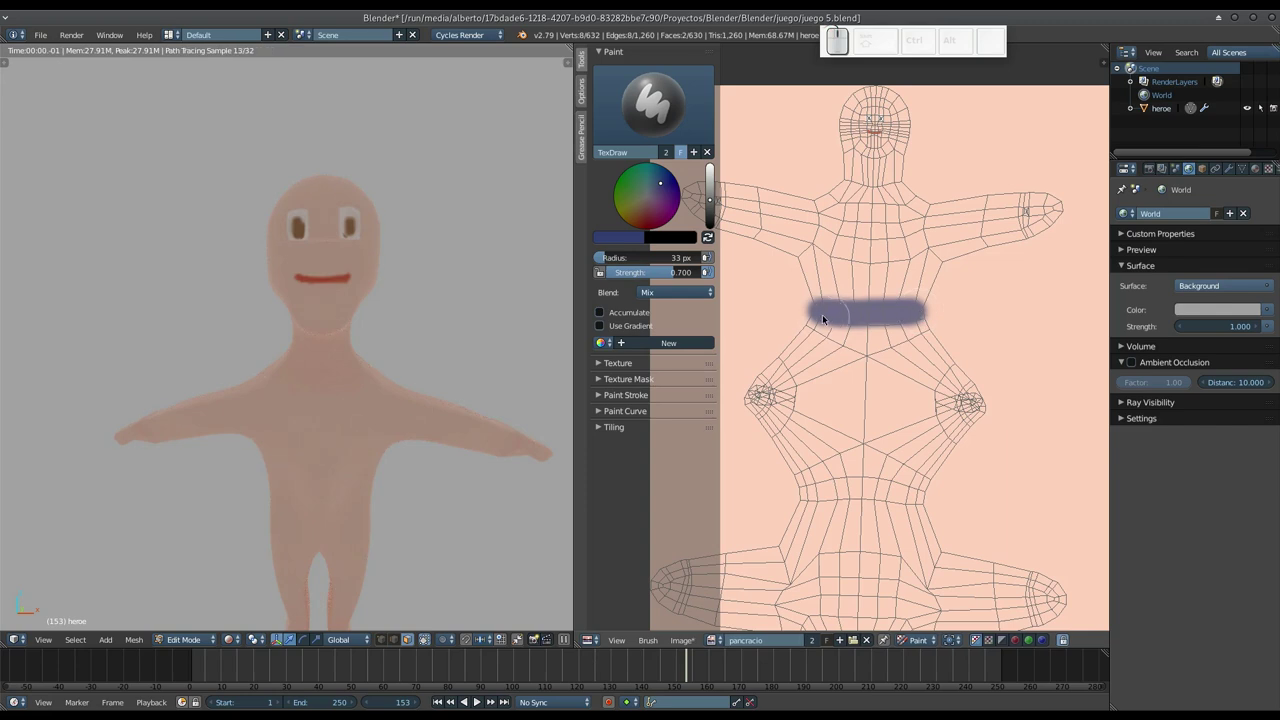
left_click_drag(818, 314, 835, 322)
left_click_drag(834, 322, 879, 381)
left_click_drag(872, 402, 836, 387)
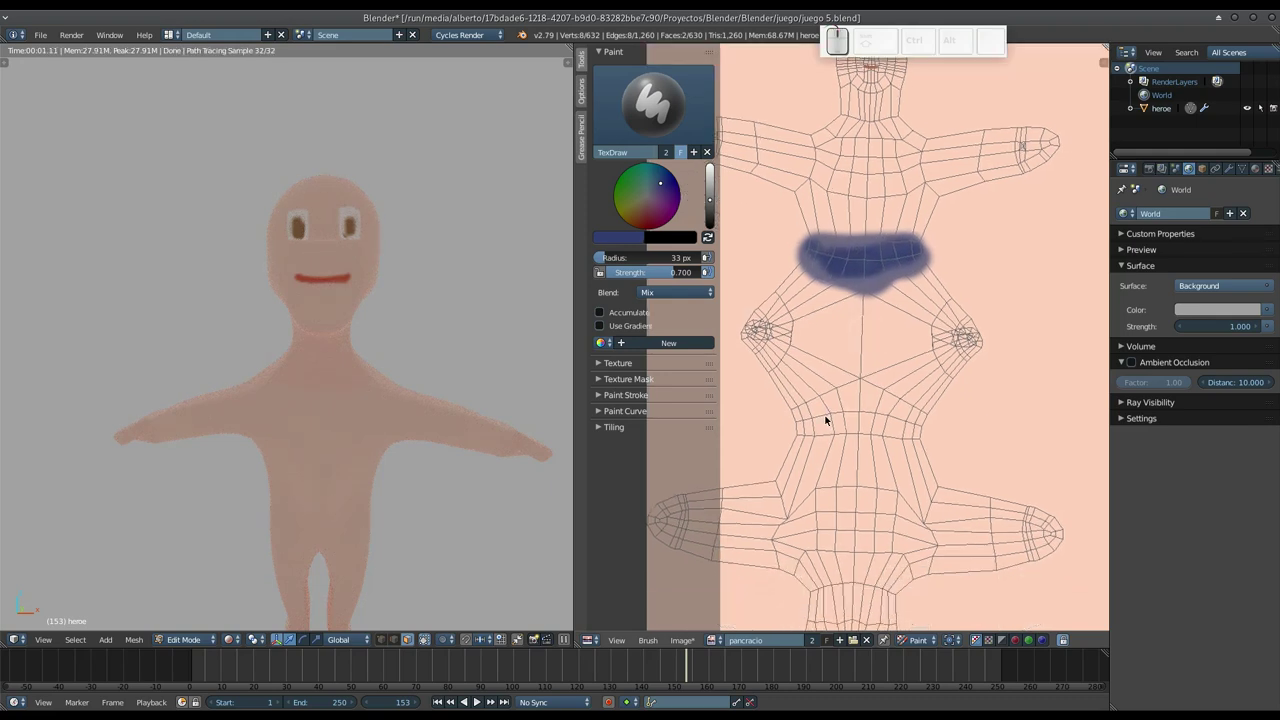
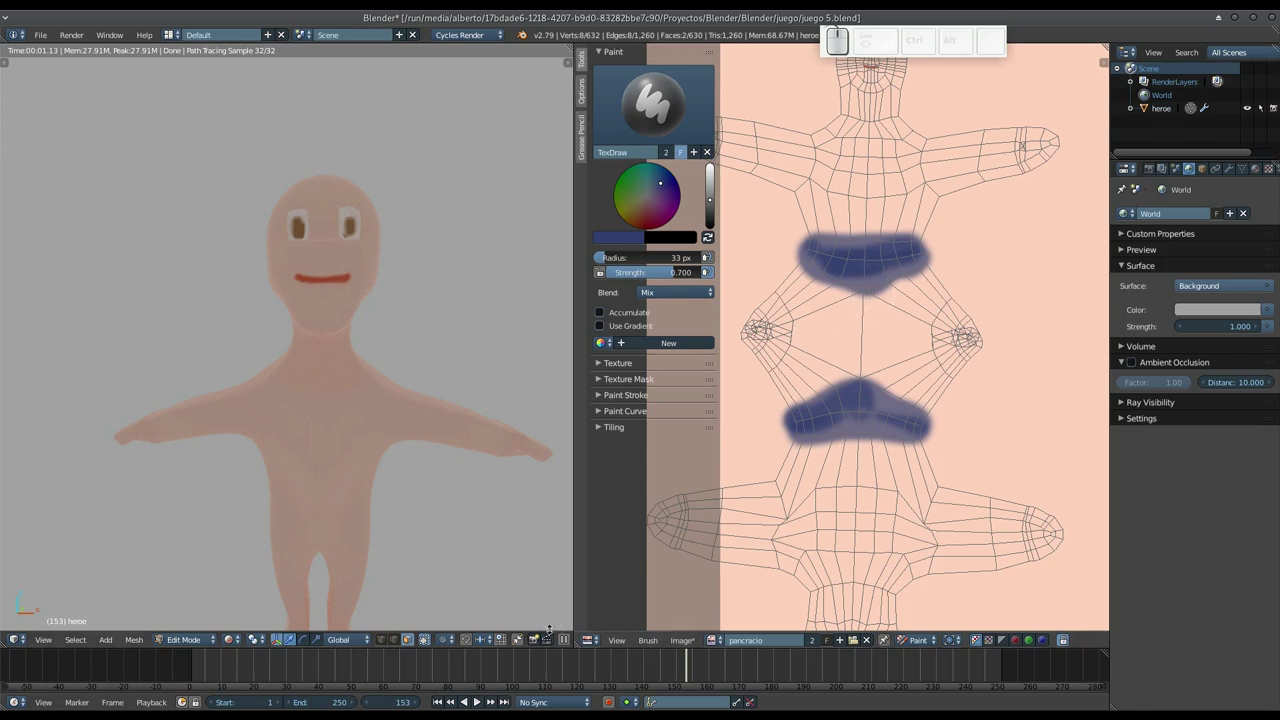
- Save the texture as pancracio.png in the juego folder
left_click(674, 639)
left_click(719, 532)
left_click(694, 112)
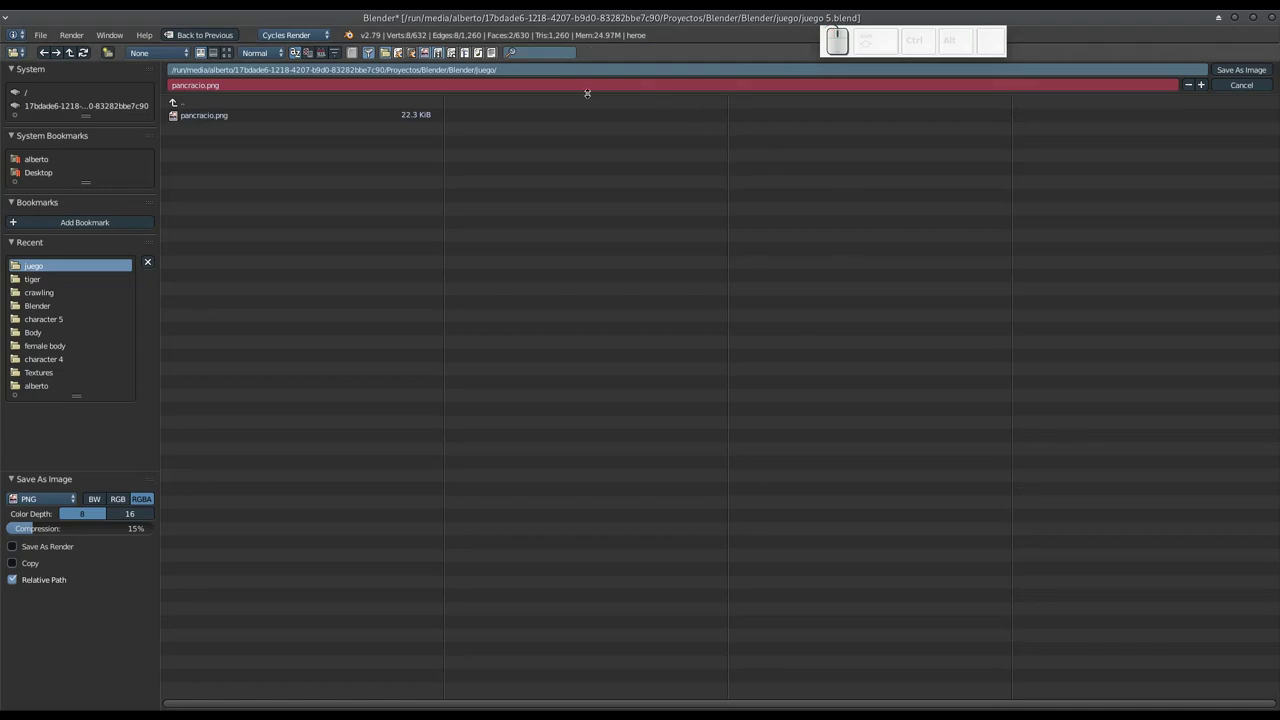